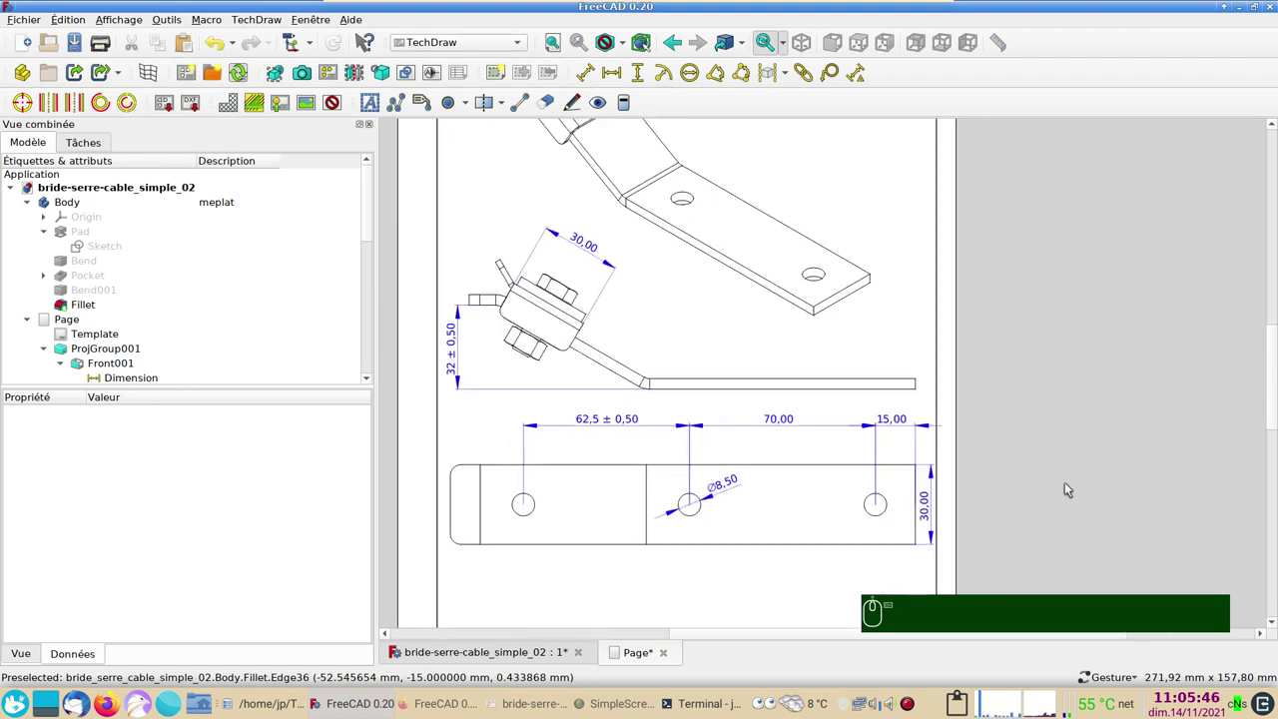
Start a TechDraw projection group of the Body, European projection with Front as primary direction
drag(1018, 360, 930, 528)
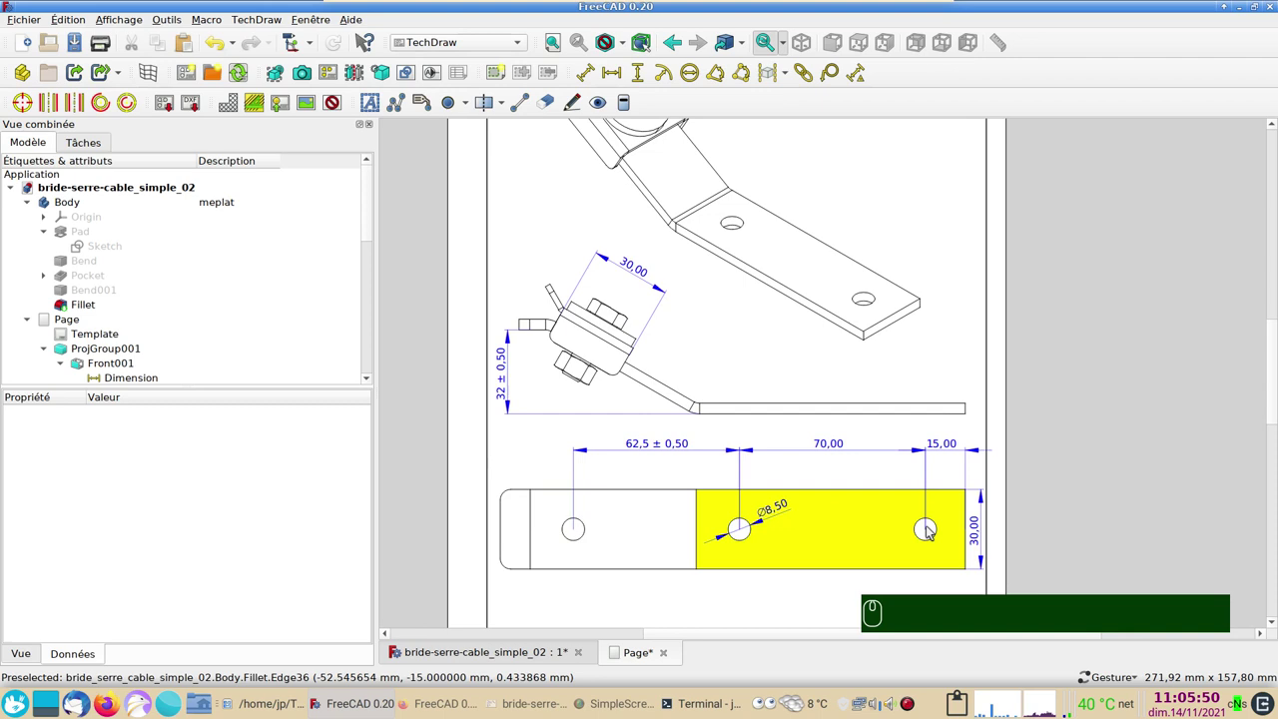
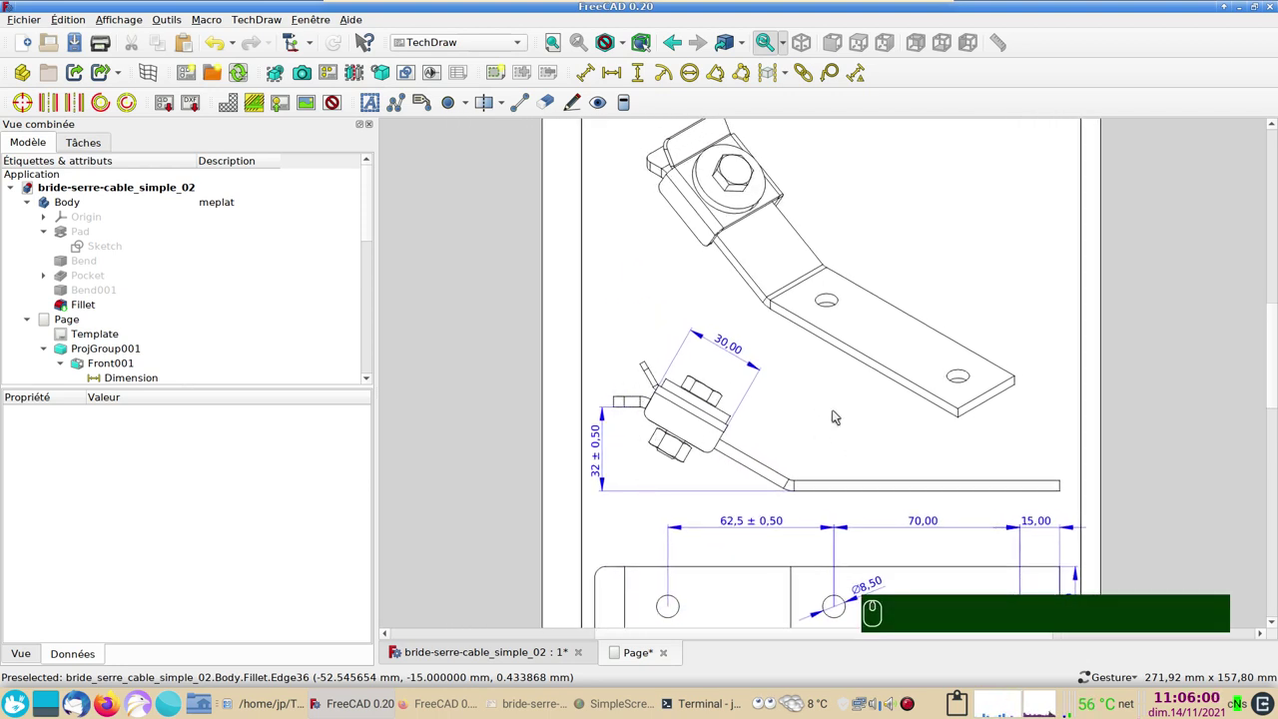
scroll(down, 3)
scroll(down, 3)
click(941, 641)
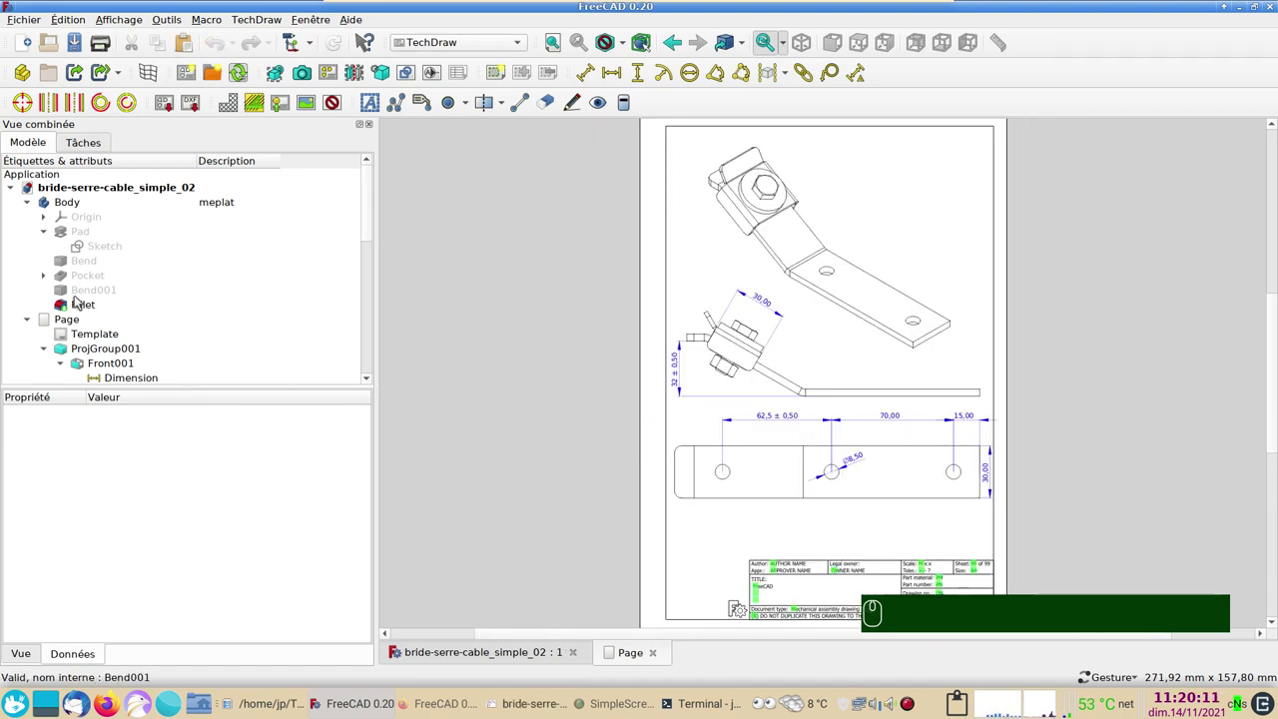
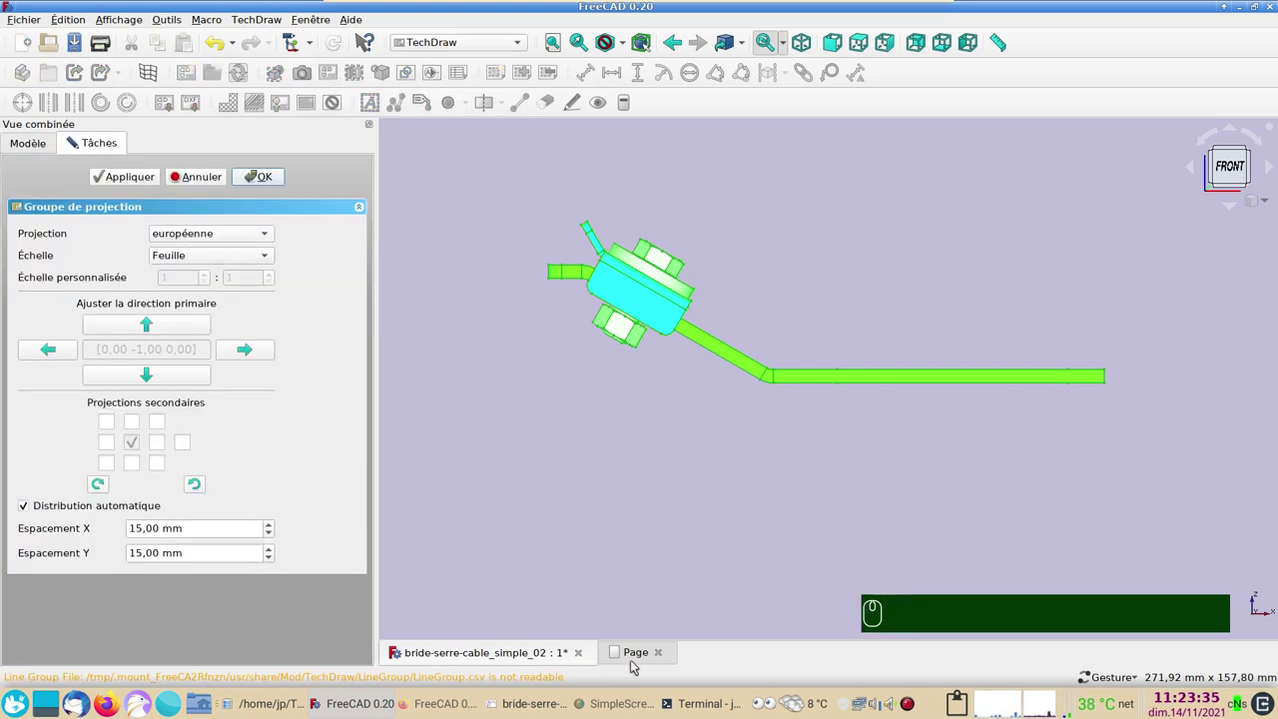
Swap the extra secondary projection for the front-top-right isometric and confirm the projection group
double_click(636, 656)
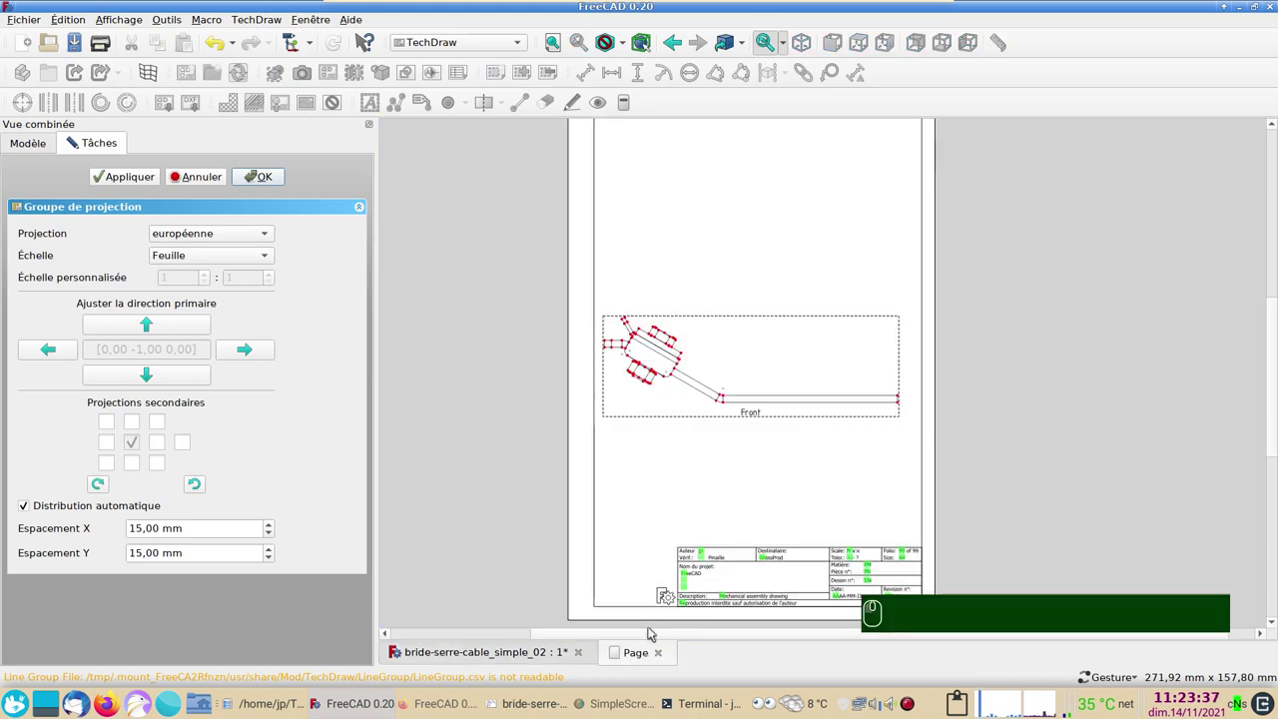
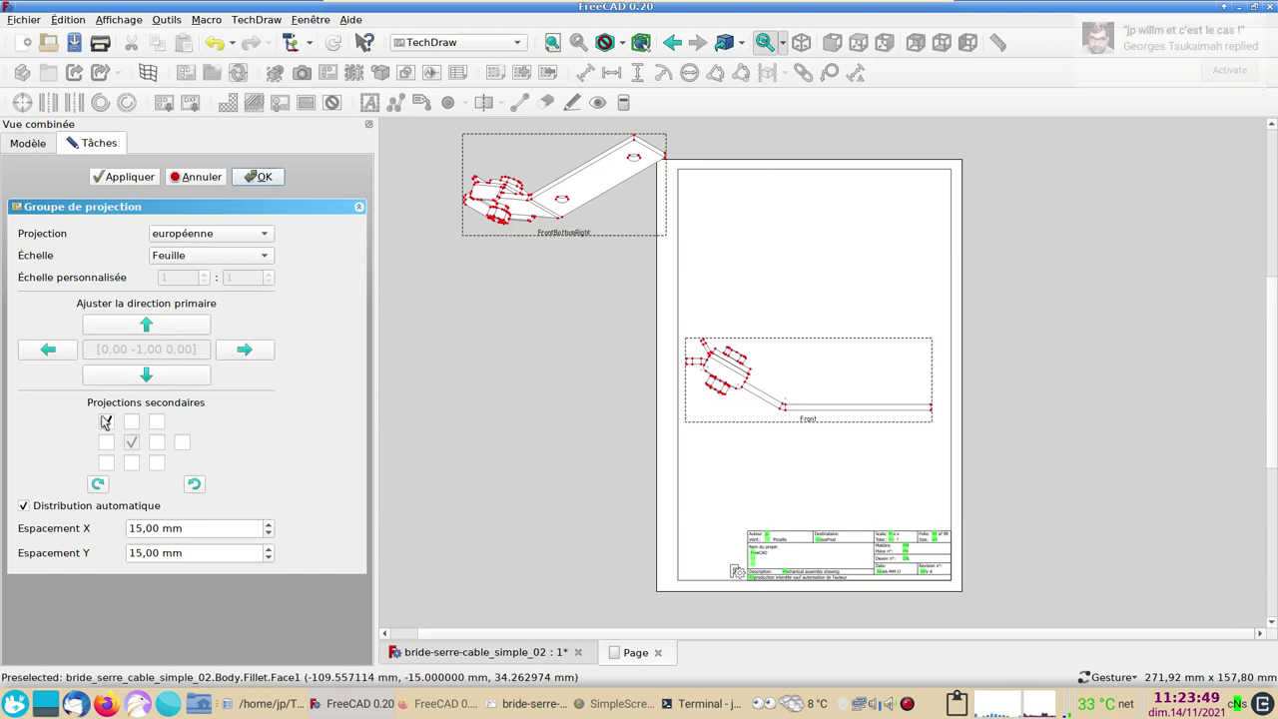
click(107, 427)
click(107, 472)
drag(1116, 443, 647, 580)
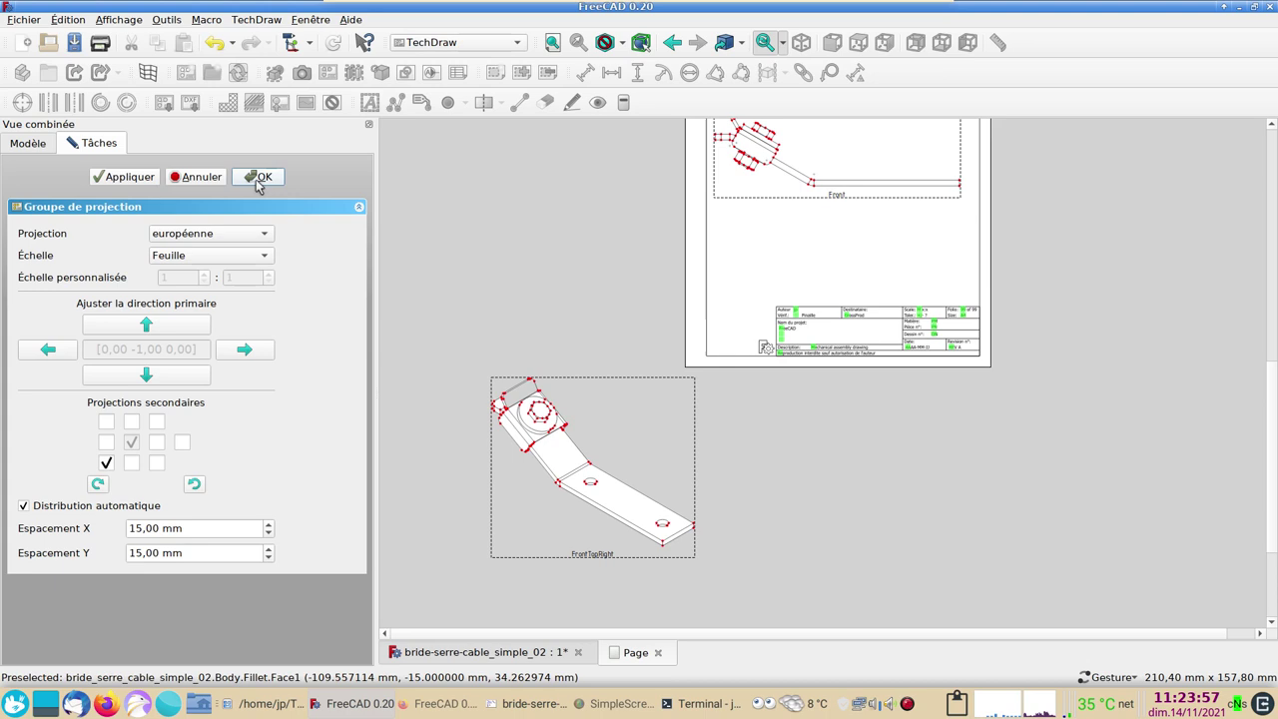
click(260, 182)
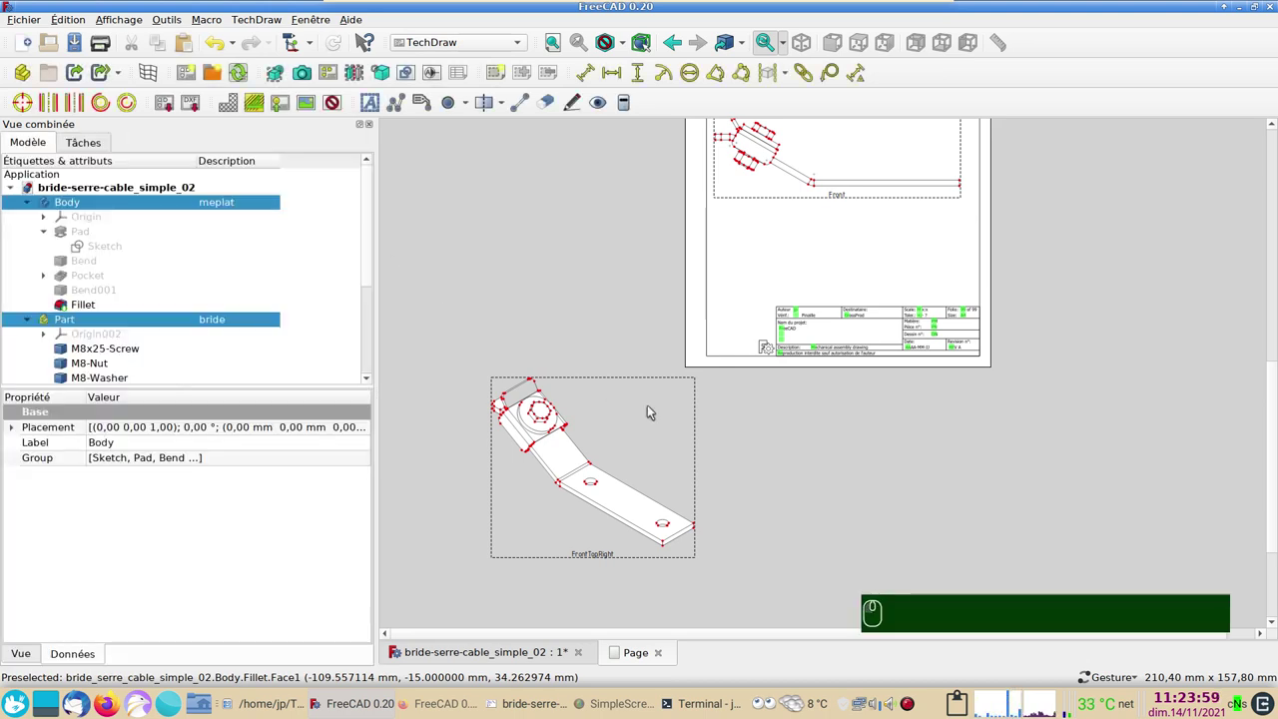
Drag the projection views onto the sheet and arrange the isometric view relative to the front view
scroll(down, 3)
drag(1129, 380, 615, 624)
drag(615, 624, 828, 315)
click(822, 322)
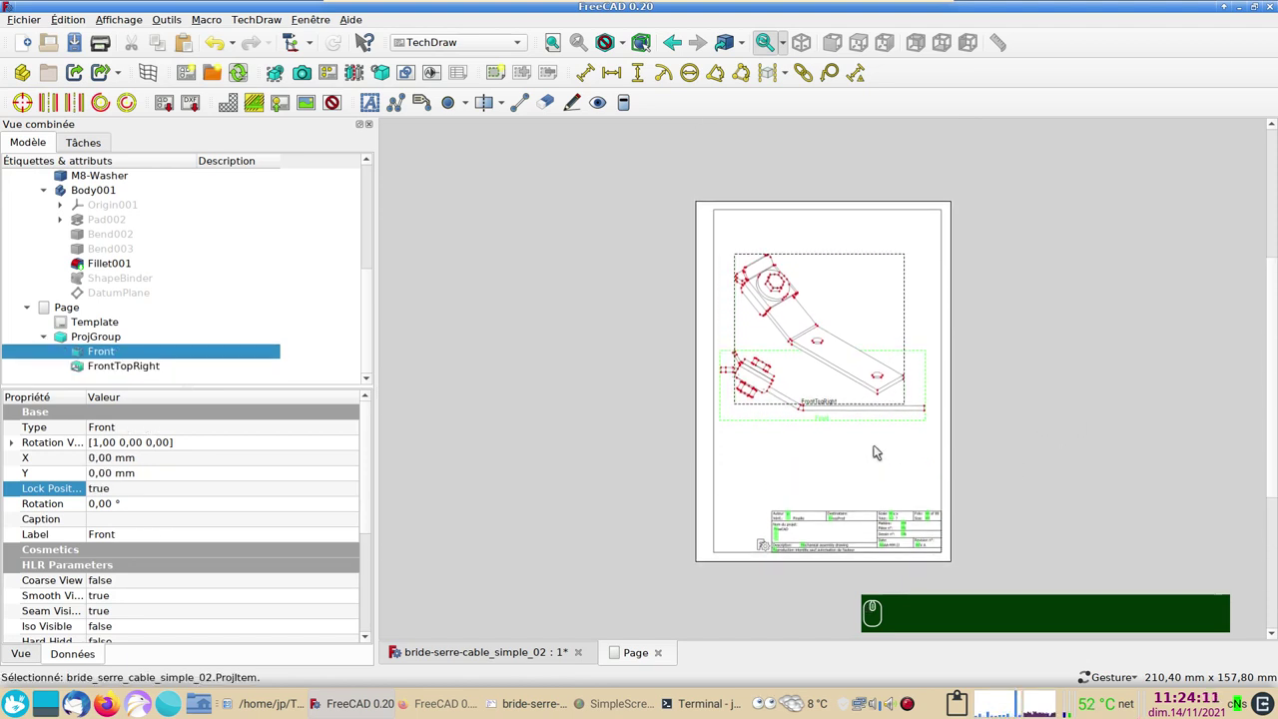
drag(818, 426, 798, 392)
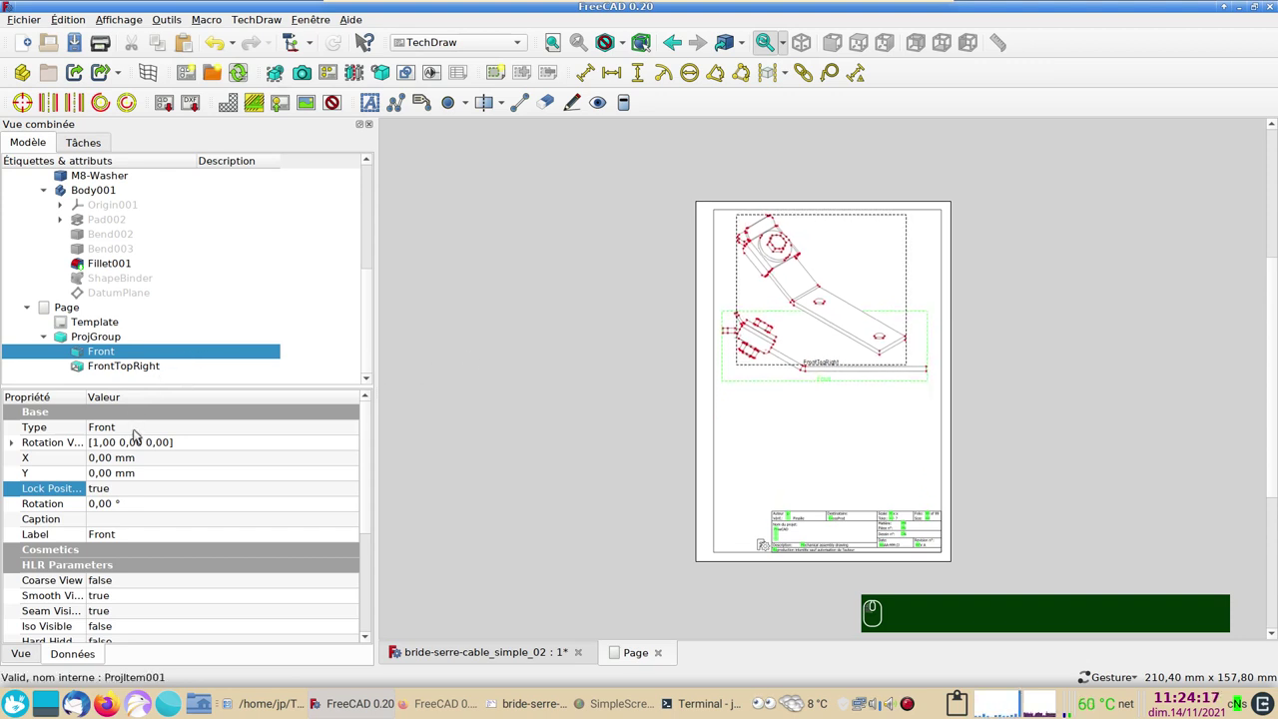
Set Lock Position to true for the FrontTopRight isometric view
click(128, 495)
click(128, 495)
click(125, 363)
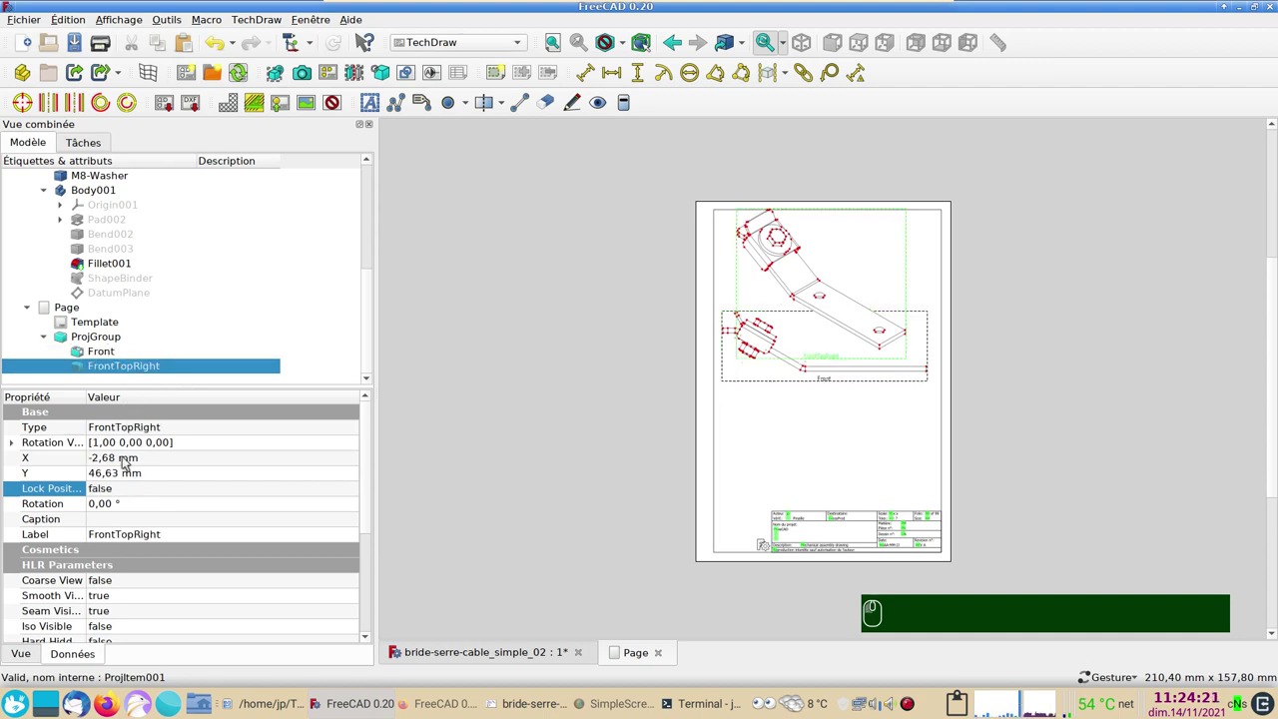
click(132, 488)
click(132, 488)
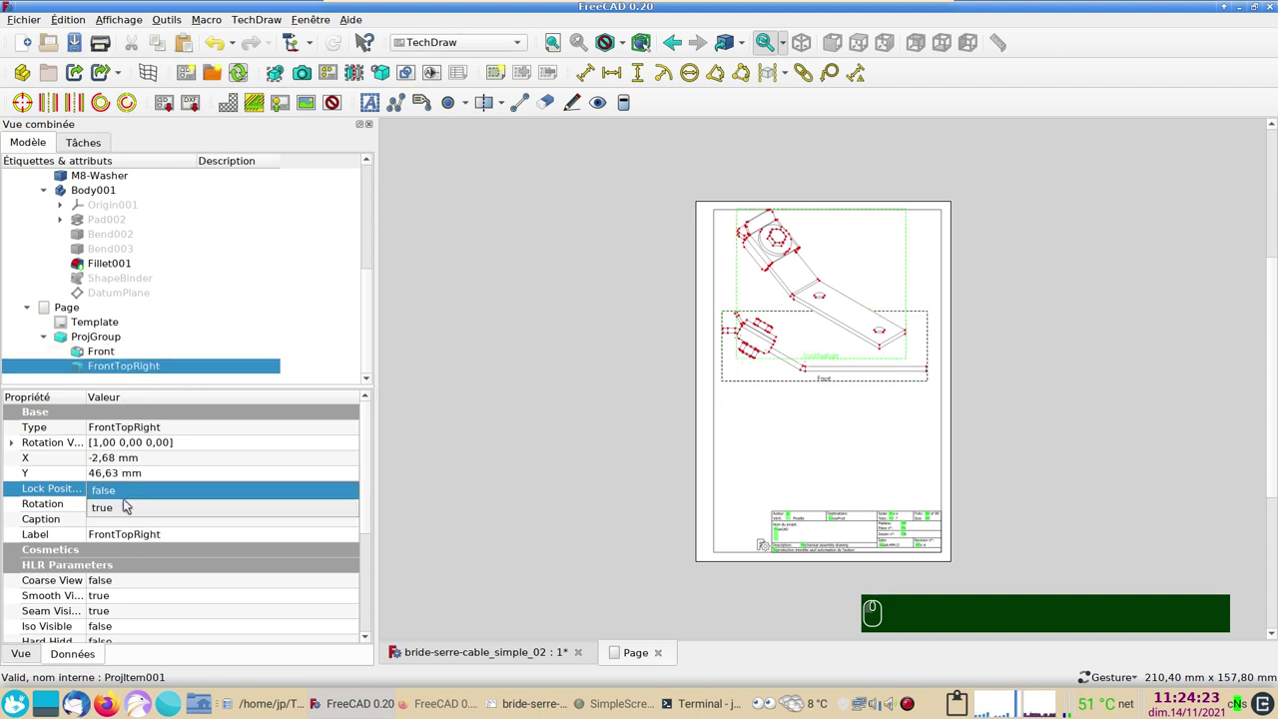
click(126, 510)
drag(856, 70, 138, 348)
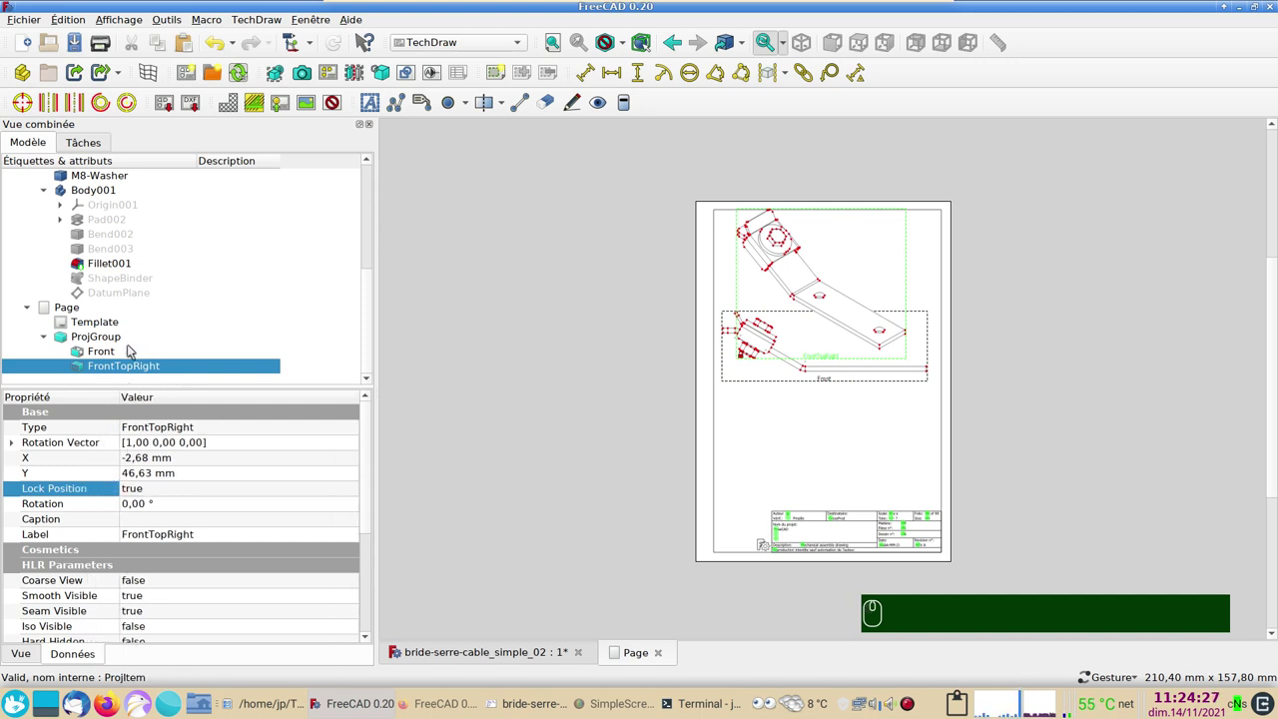
Set Lock Position to true for the Front view so both views stay fixed on the page
click(122, 337)
click(150, 520)
click(151, 520)
click(153, 537)
click(551, 490)
click(826, 387)
click(835, 368)
click(829, 354)
click(652, 391)
scroll(up, 3)
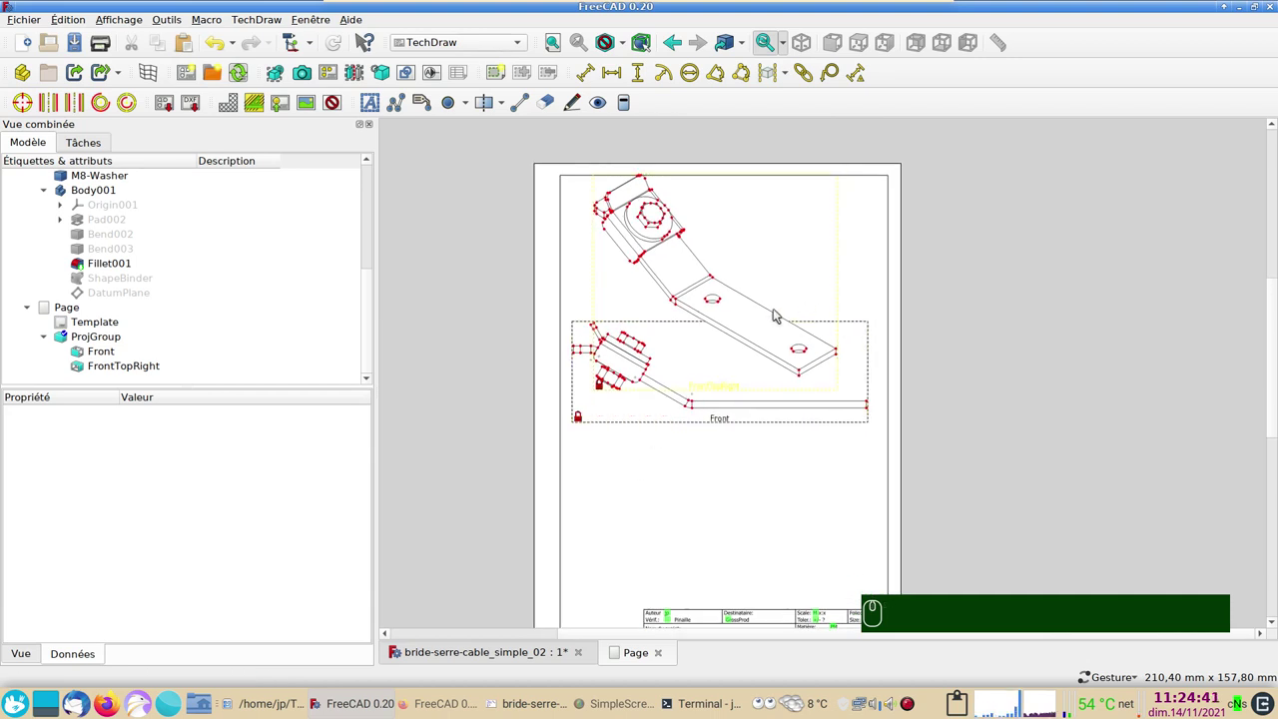
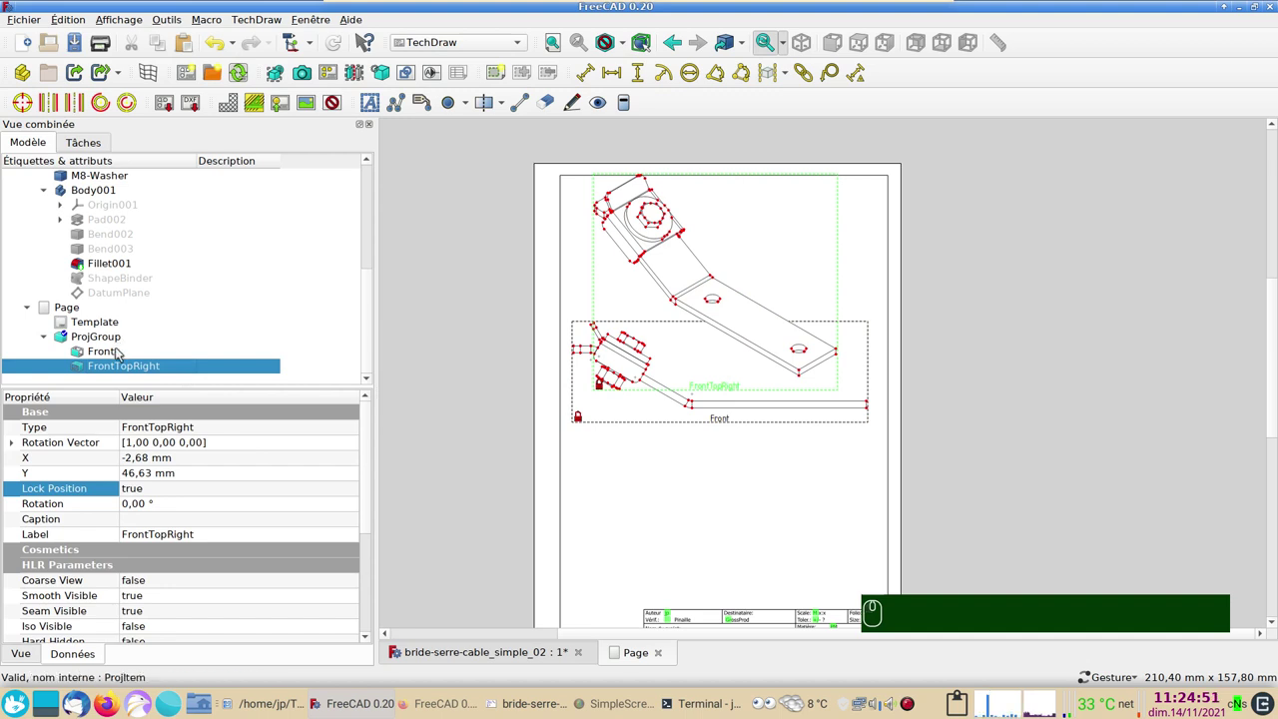
Set the Front view's HLR parameter Hard Hidden to true so hidden edges show
click(120, 349)
scroll(down, 3)
click(158, 563)
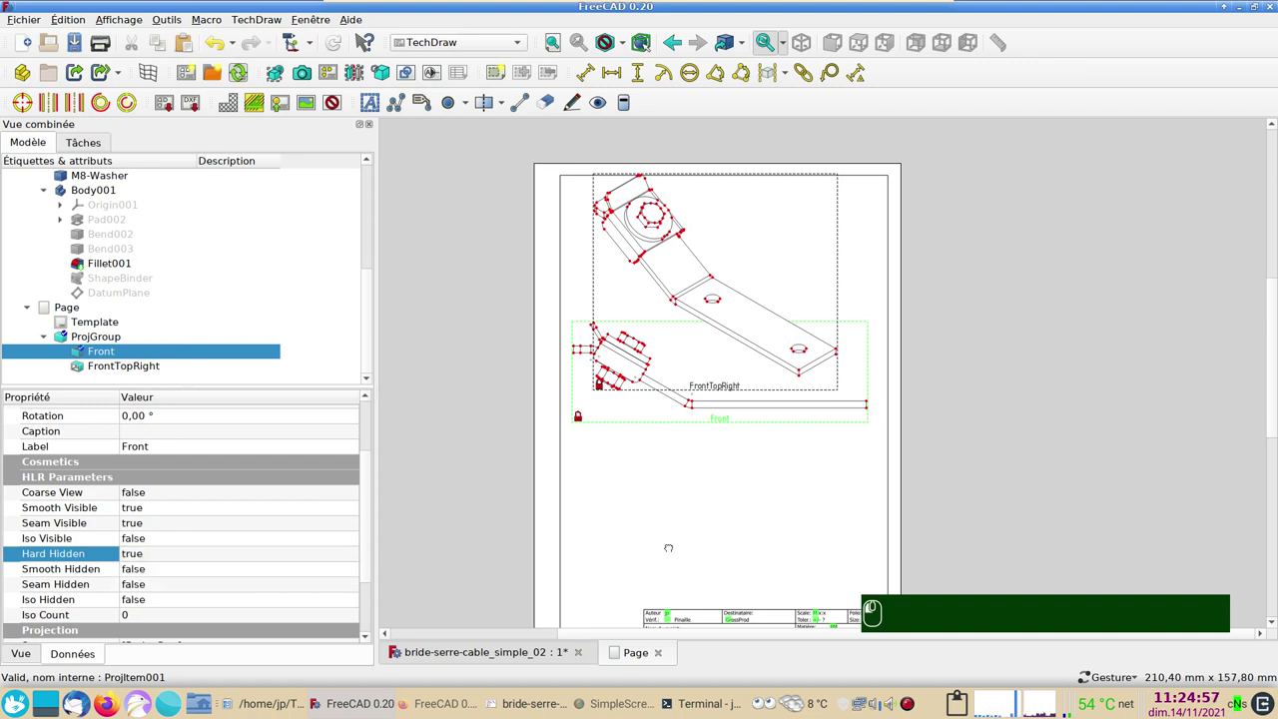
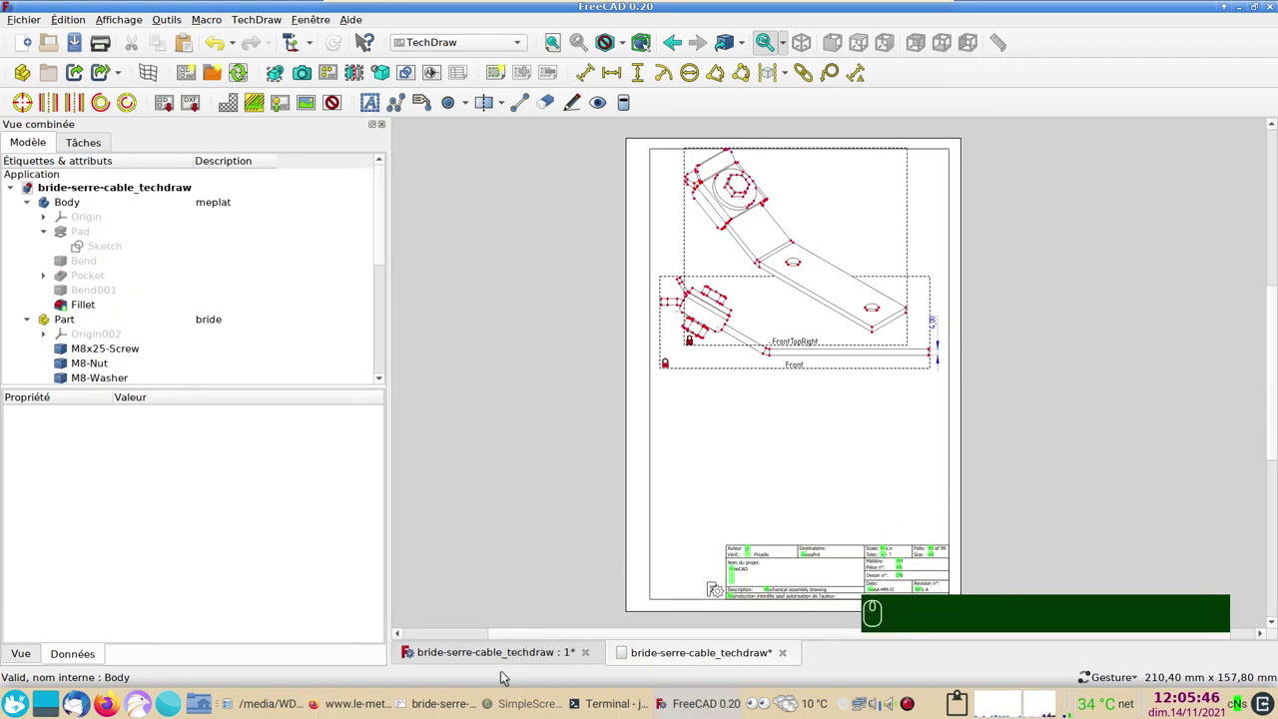
Return to the bracket's 3D model tab and activate the Sheet Metal workbench
click(512, 650)
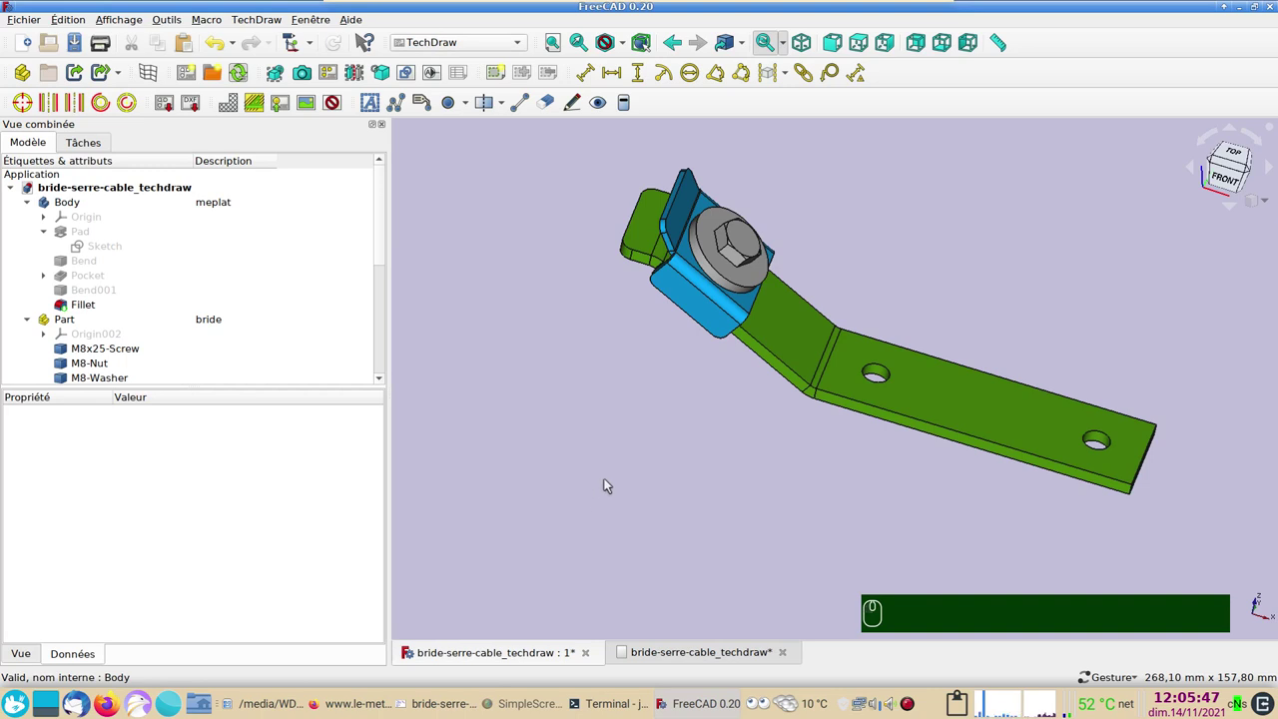
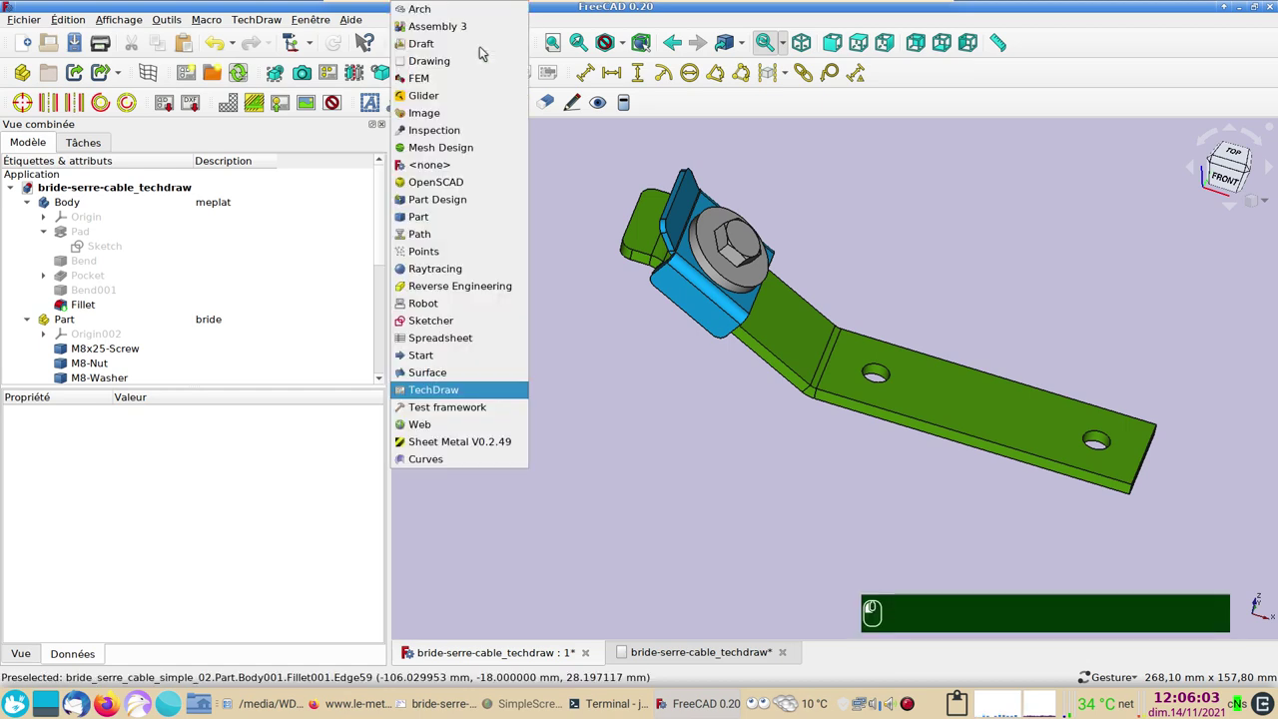
click(471, 443)
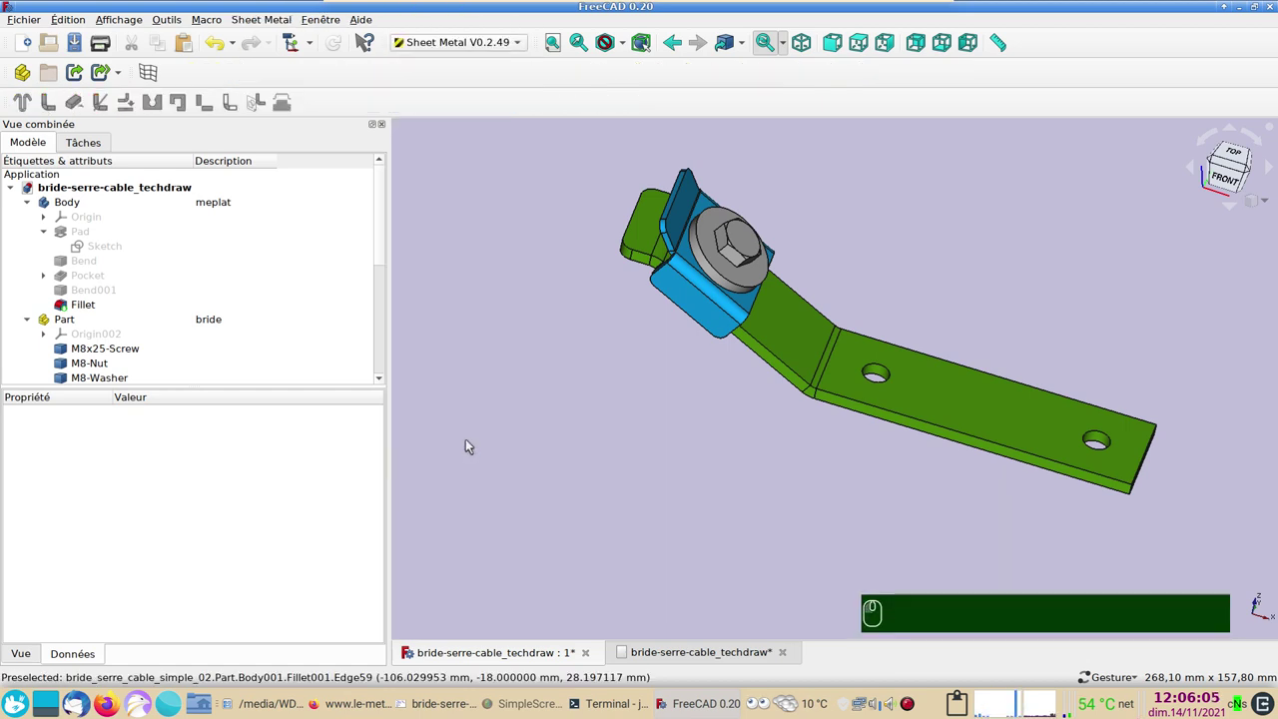
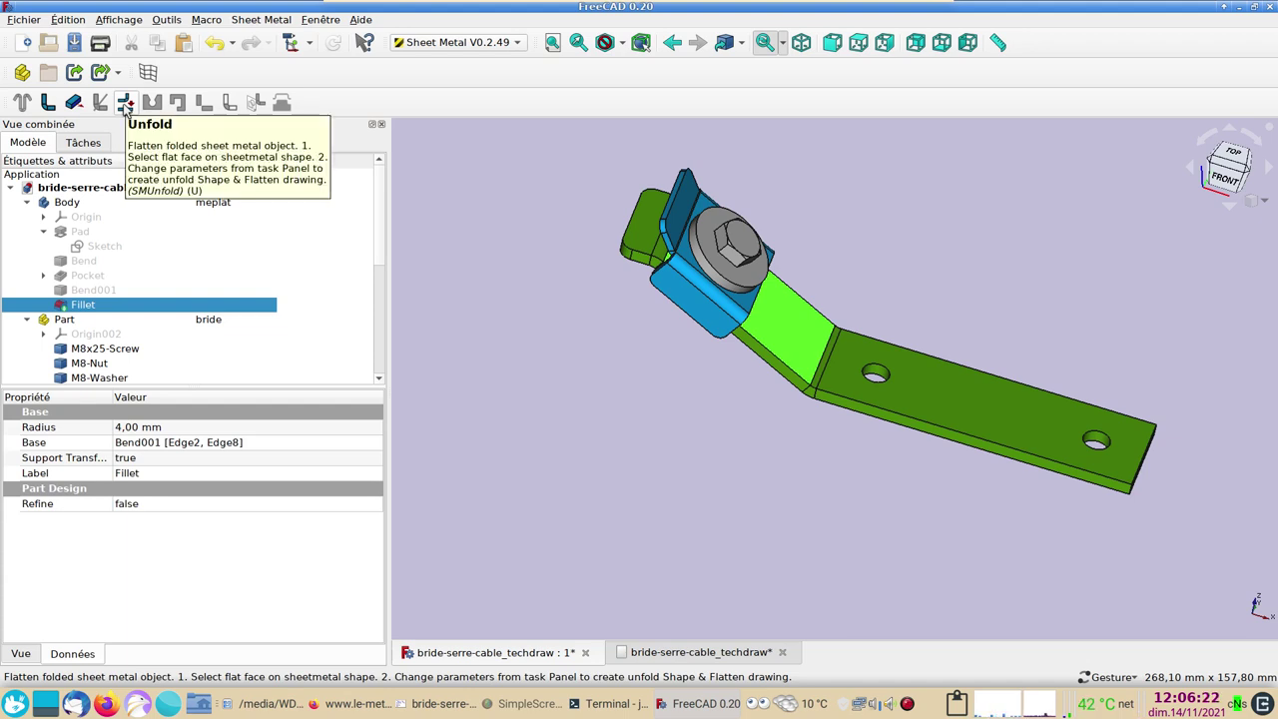
Launch Sheet Metal Unfold, keeping Generate projection sketch and manual K-factor 0.400 (DIN)
click(128, 106)
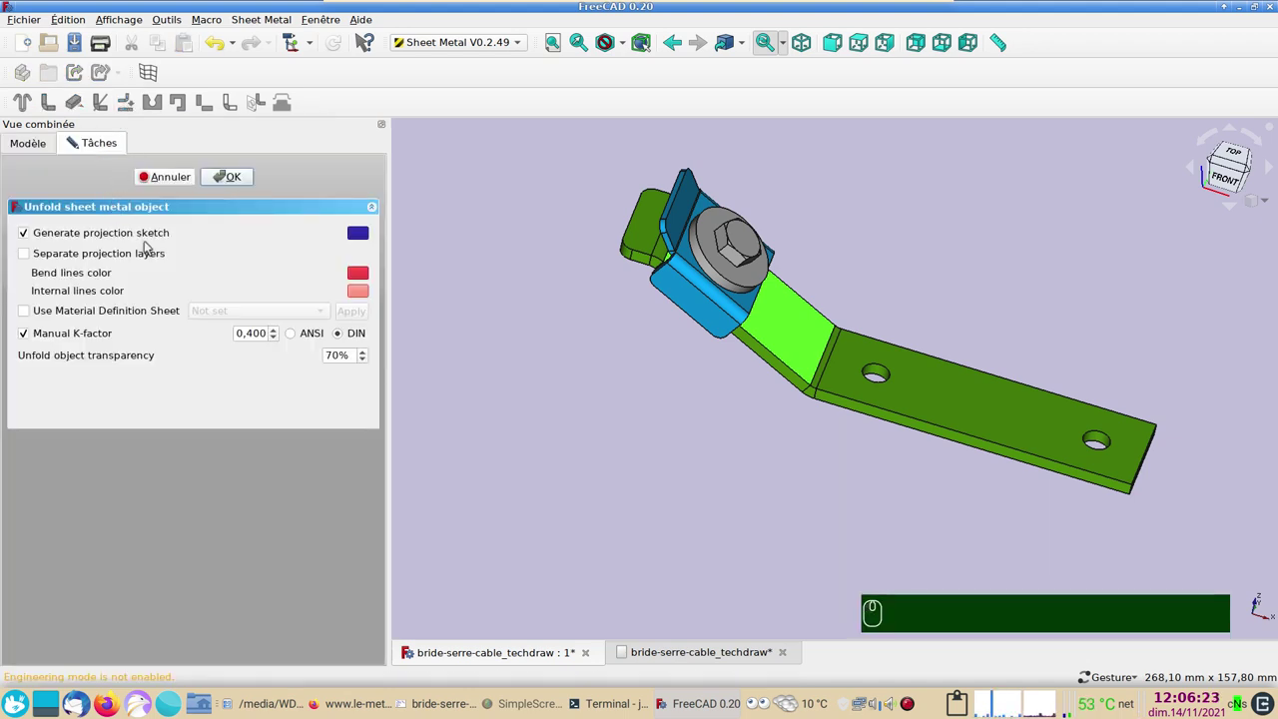
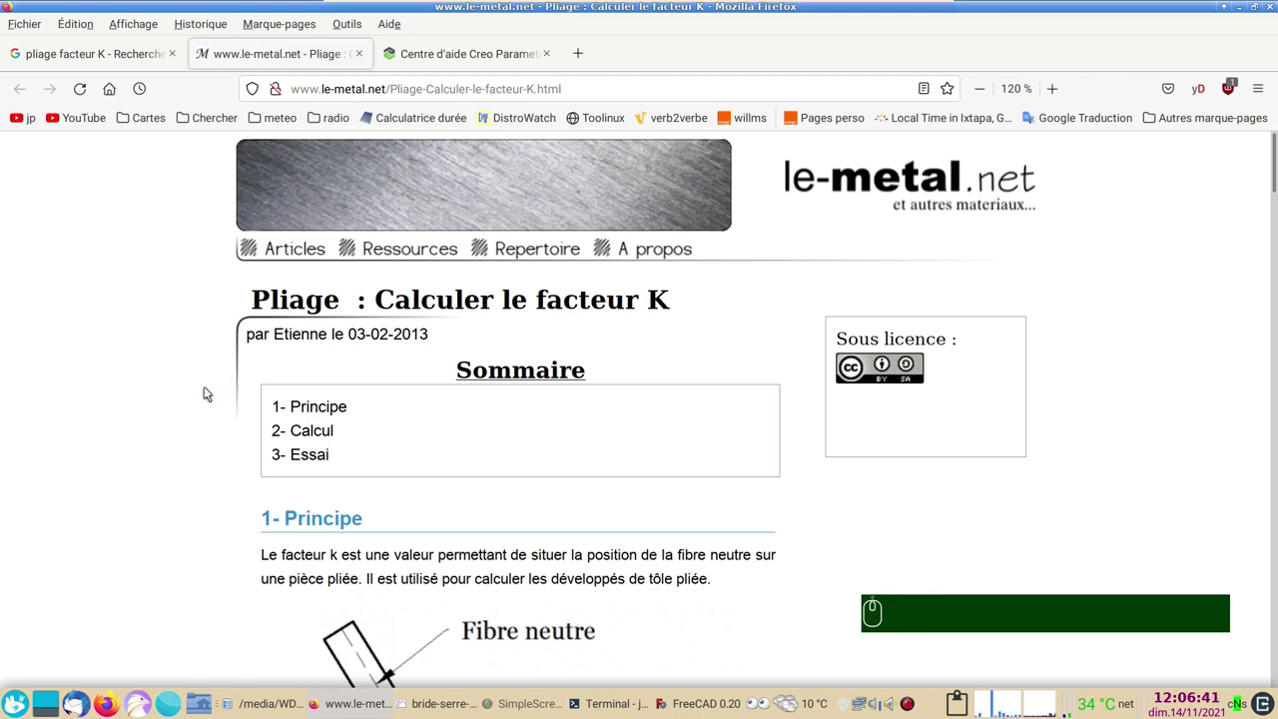
scroll(down, 3)
scroll(down, 3)
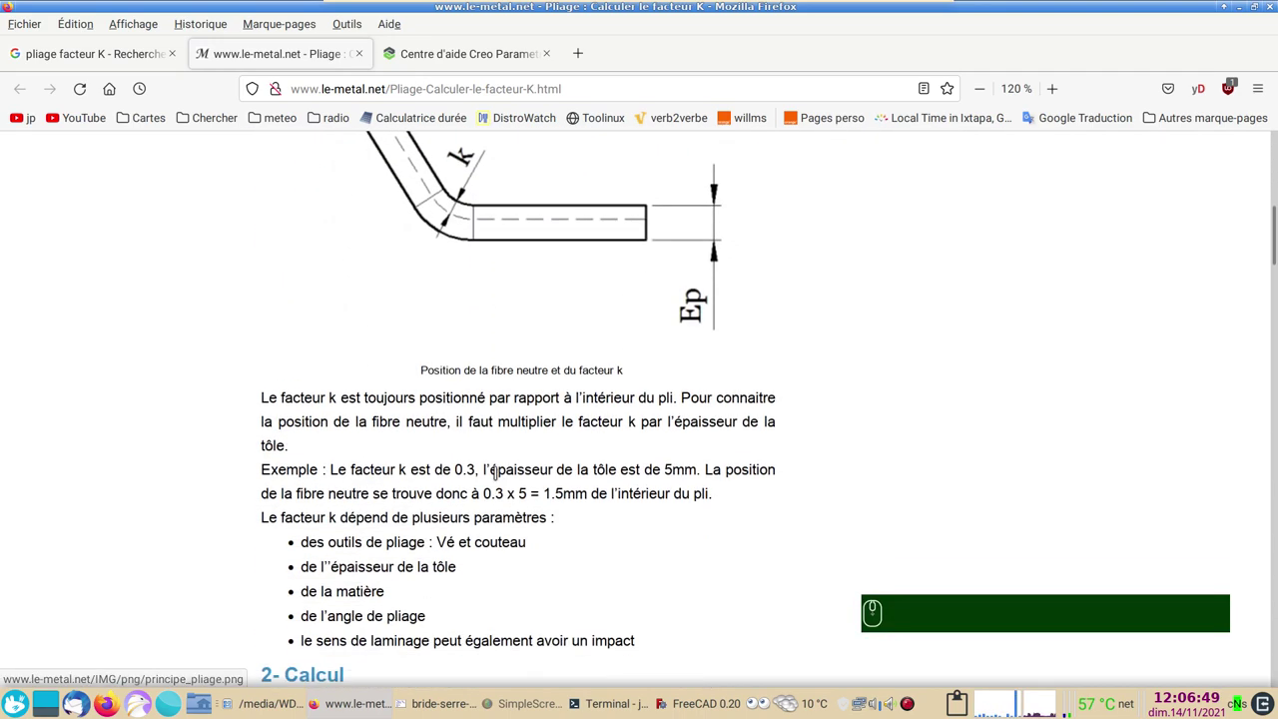
scroll(down, 3)
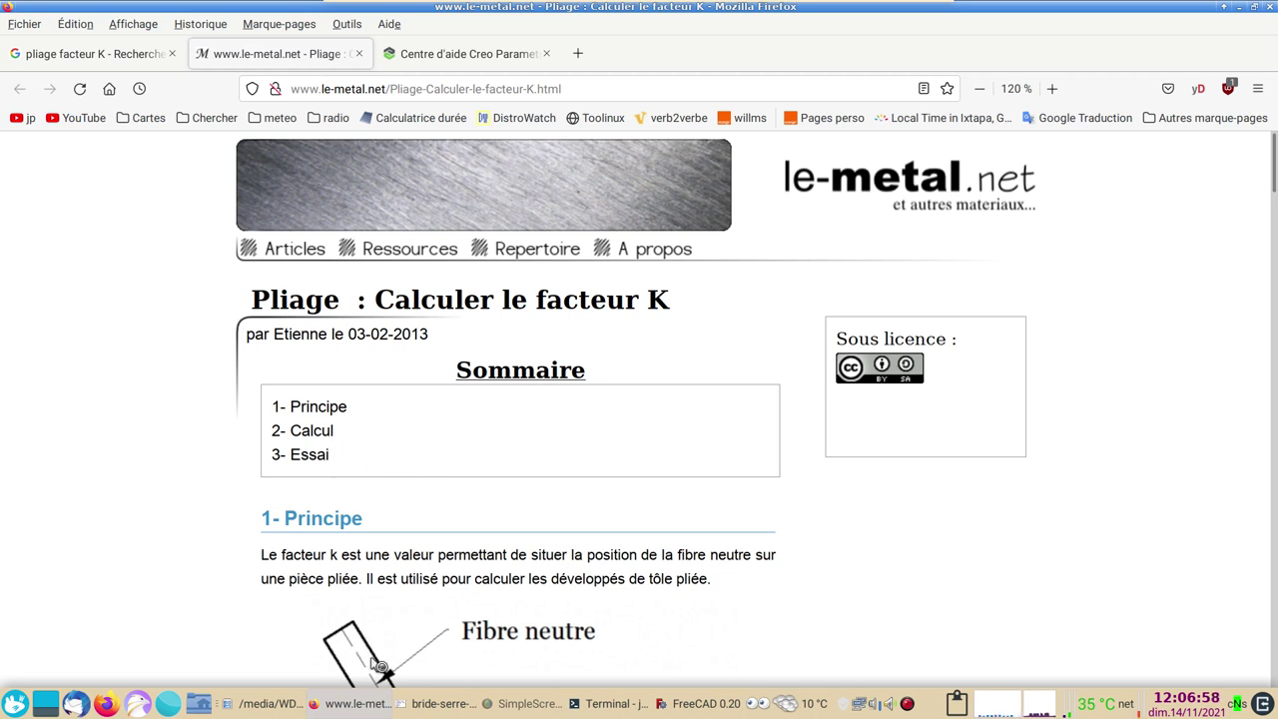
Confirm the unfold to create the flat pattern and inspect it in the model
click(676, 711)
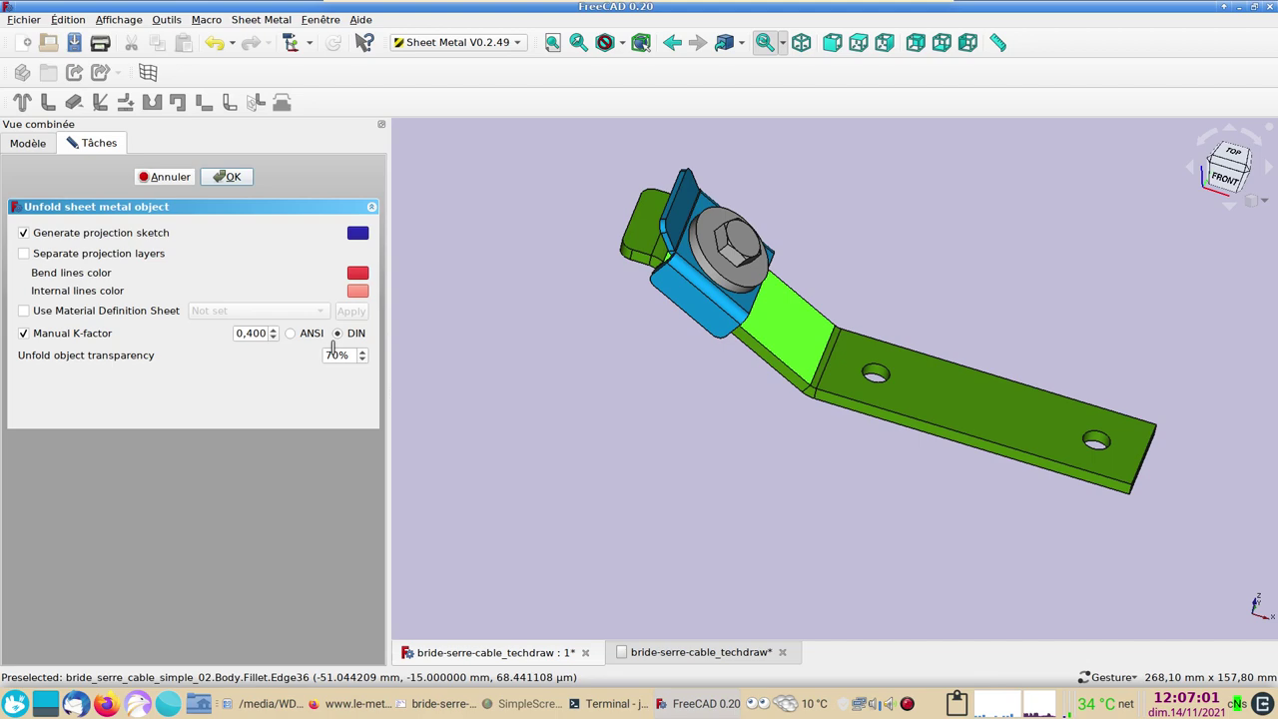
click(240, 177)
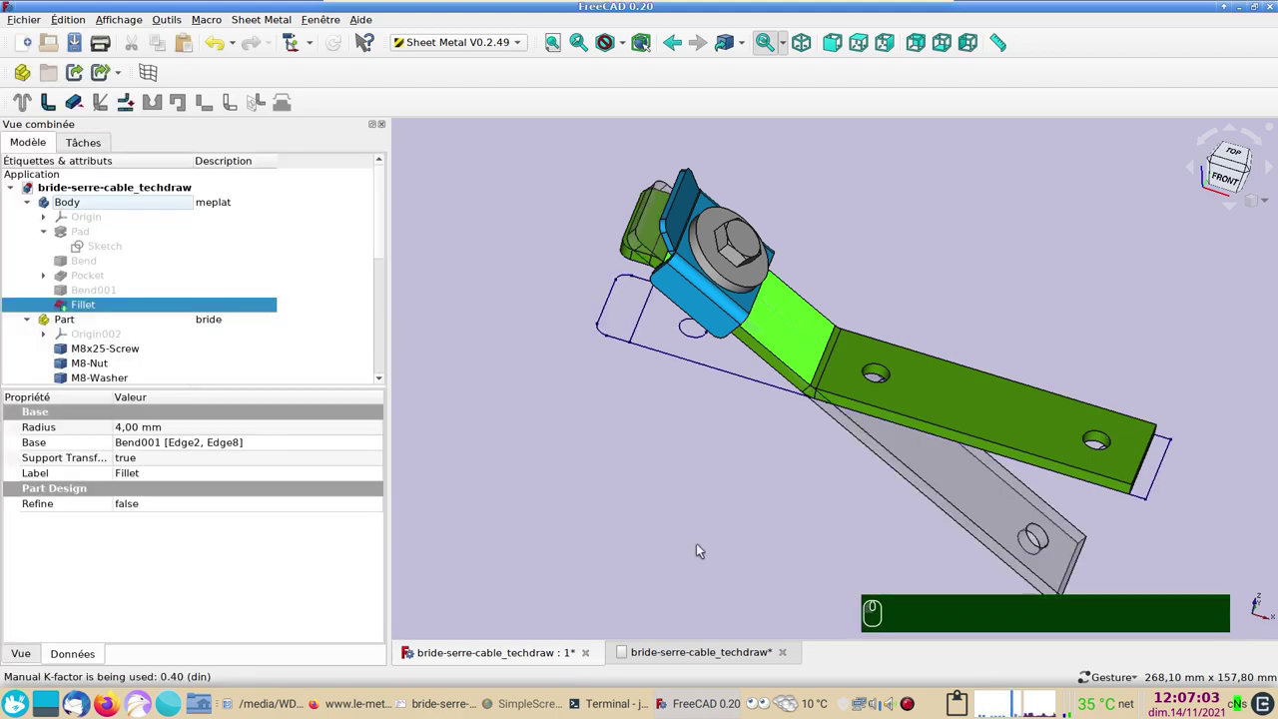
drag(728, 554, 716, 492)
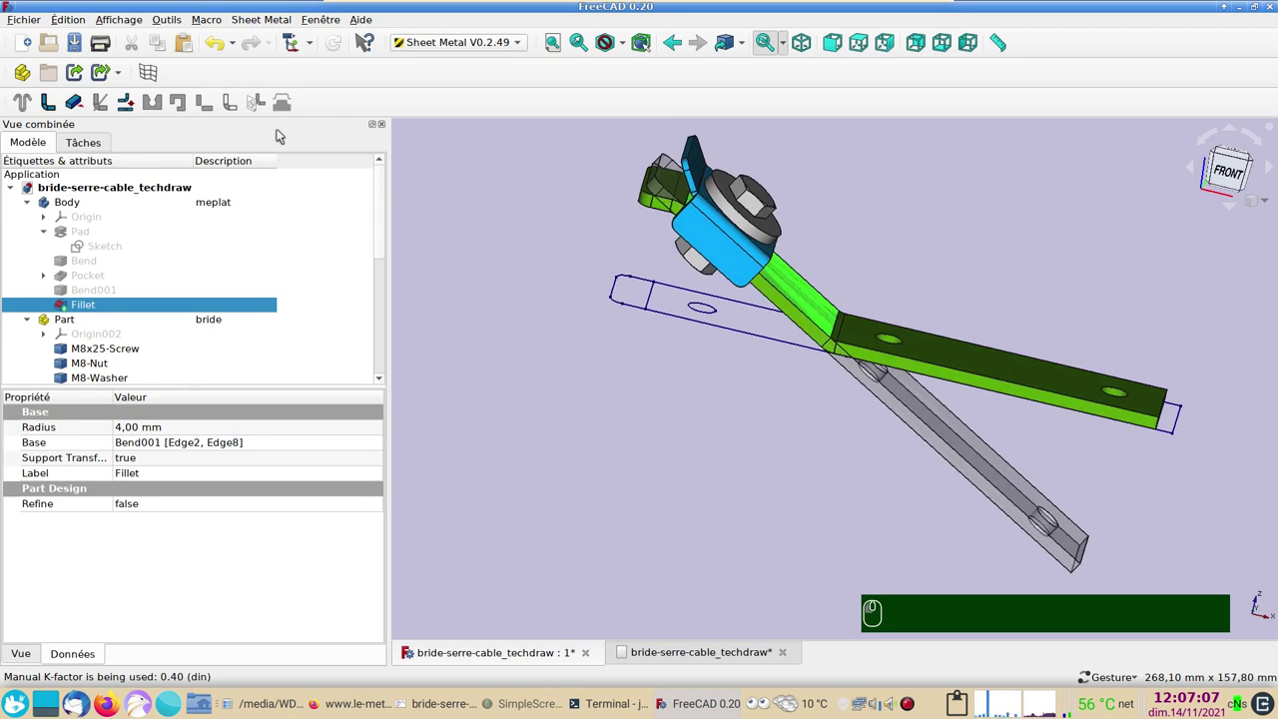
Select the bracket's final Fillet feature and launch Sheet Metal Unfold on it again
click(218, 51)
drag(660, 404, 950, 376)
click(951, 376)
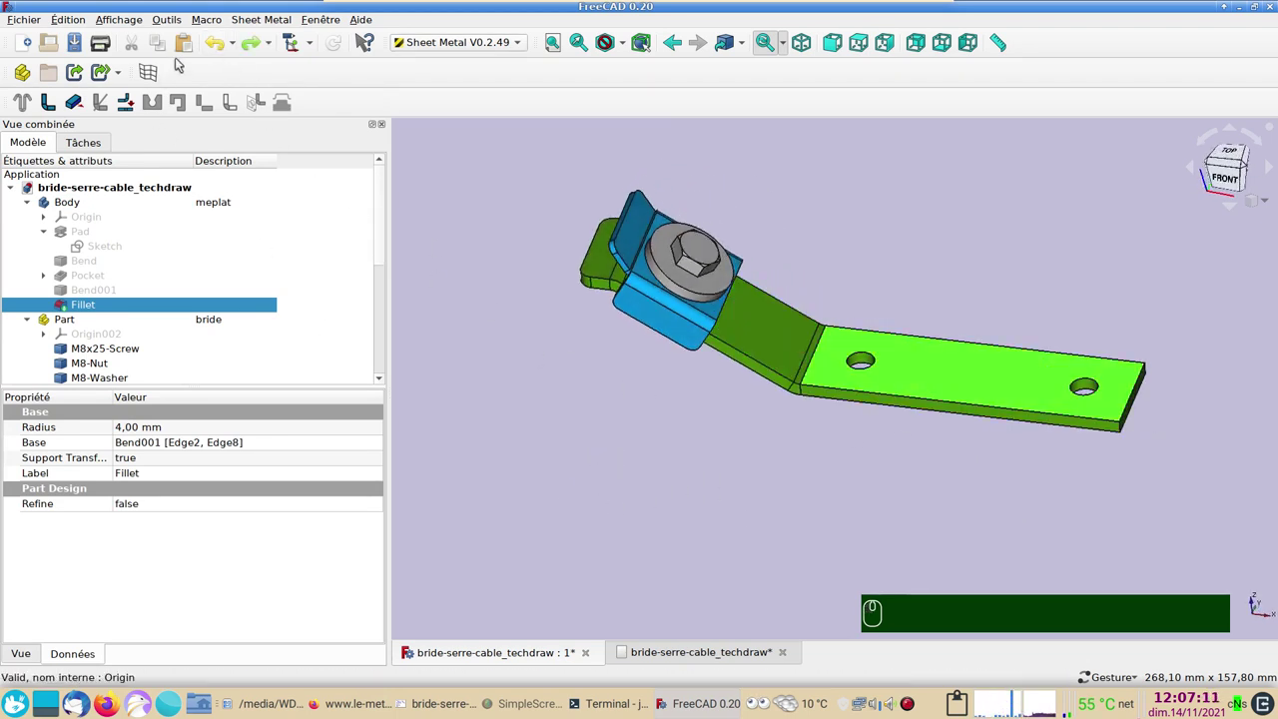
click(130, 109)
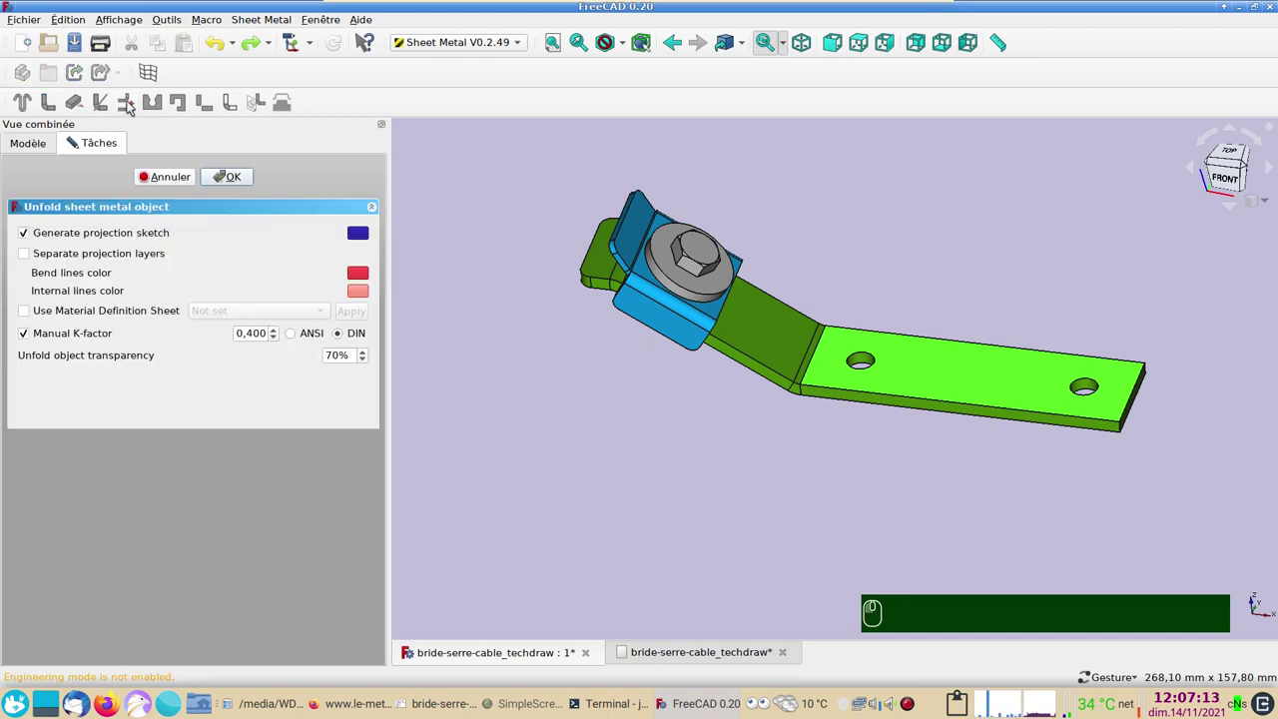
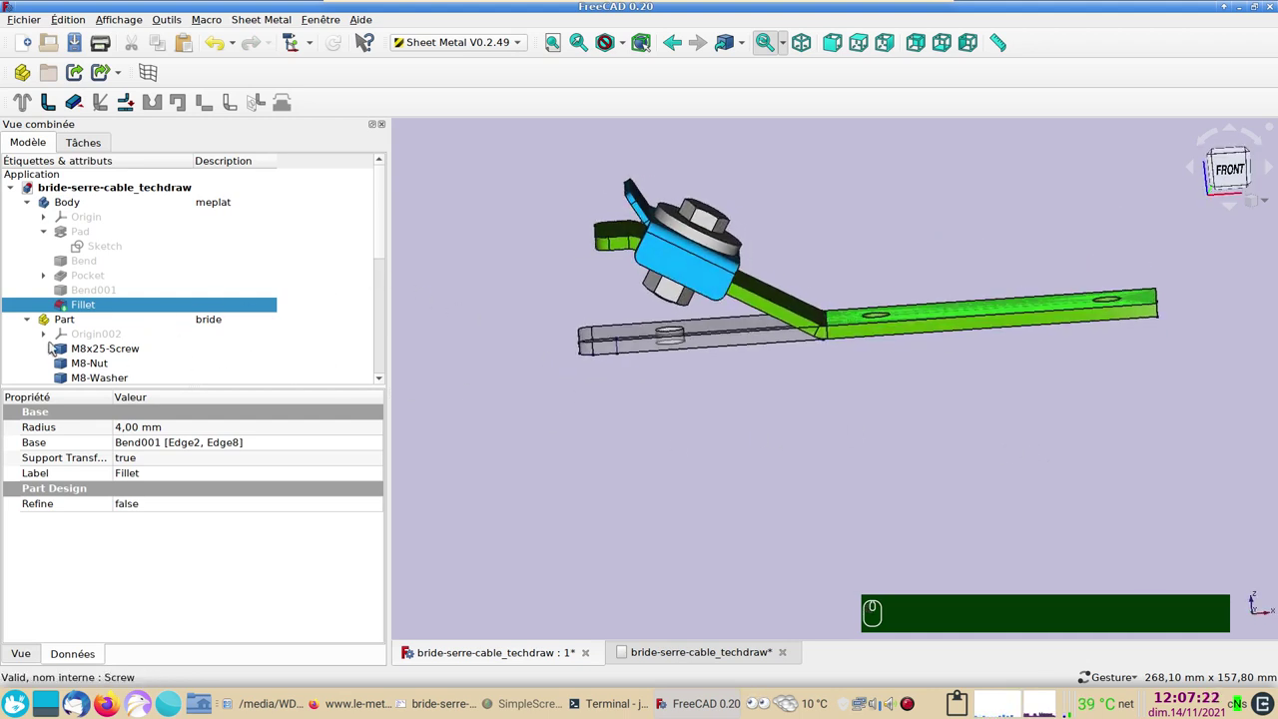
Hide the bent bracket Body and the hardware Part in the tree
click(82, 331)
click(97, 216)
click(87, 198)
scroll(down, 3)
drag(383, 237, 105, 355)
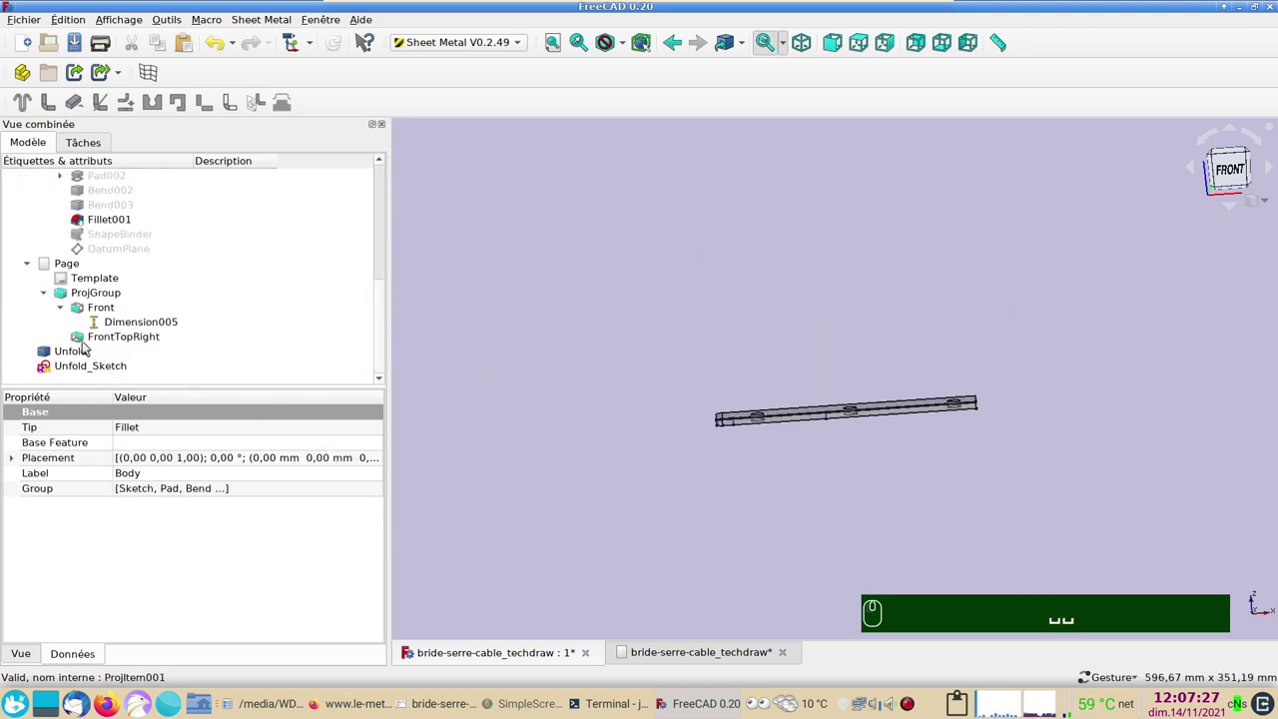
Hide the Unfold solid and select Unfold_Sketch so only the flat-pattern sketch shows
click(86, 351)
click(803, 510)
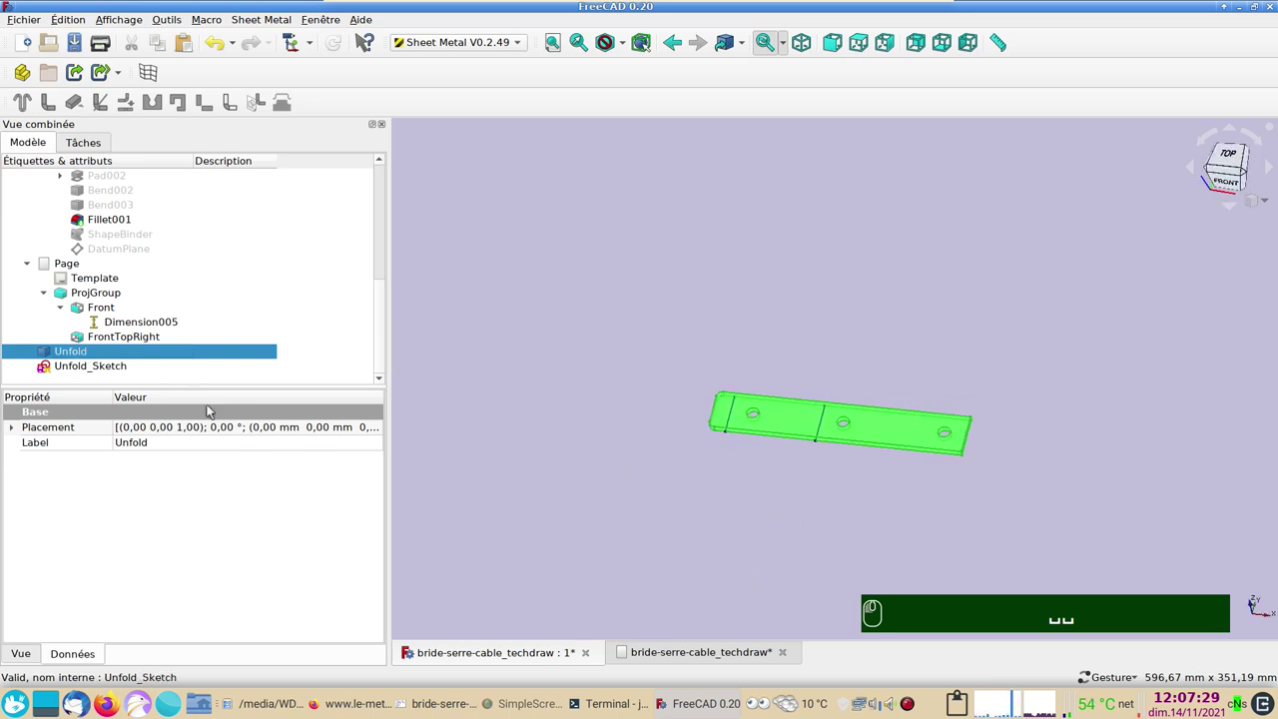
click(96, 369)
click(97, 352)
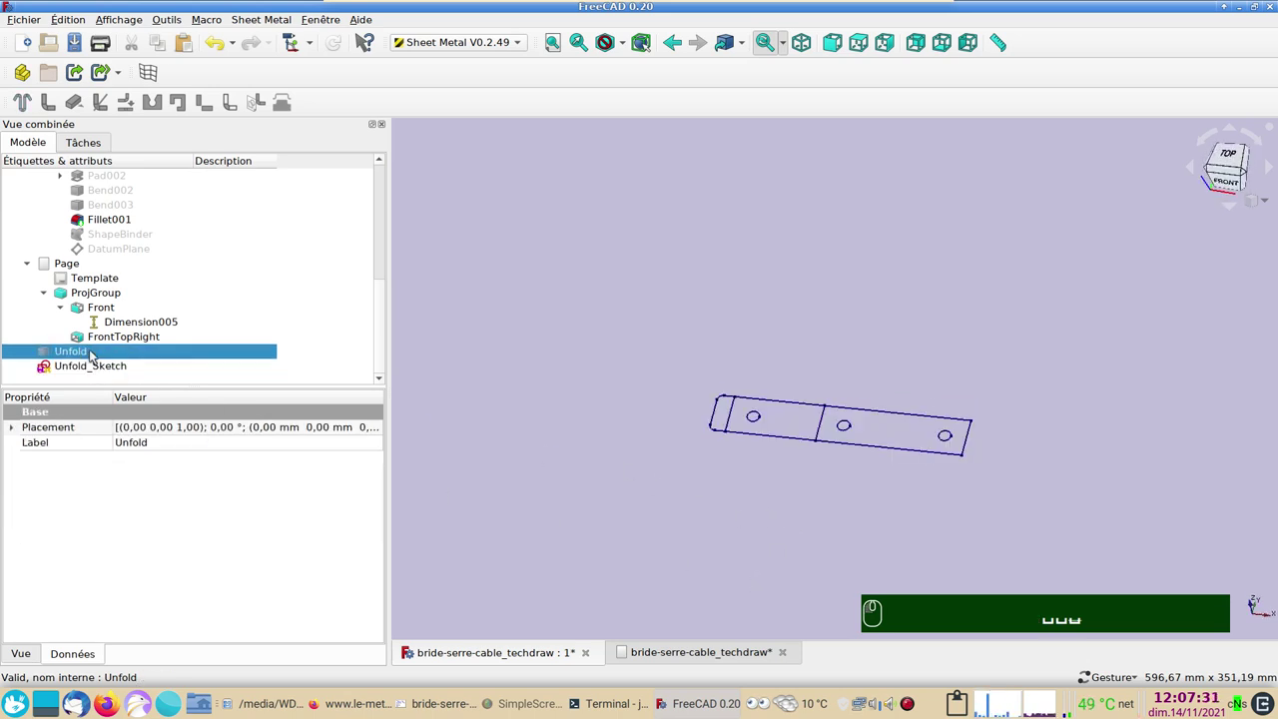
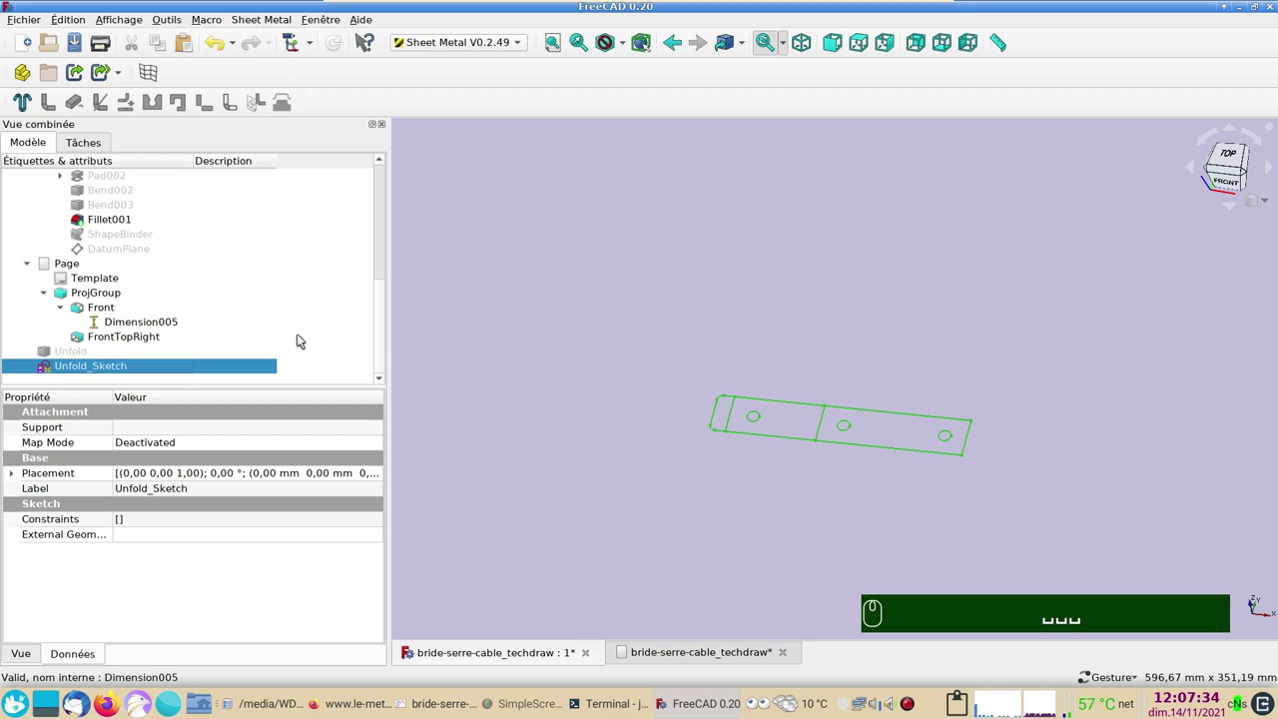
scroll(down, 3)
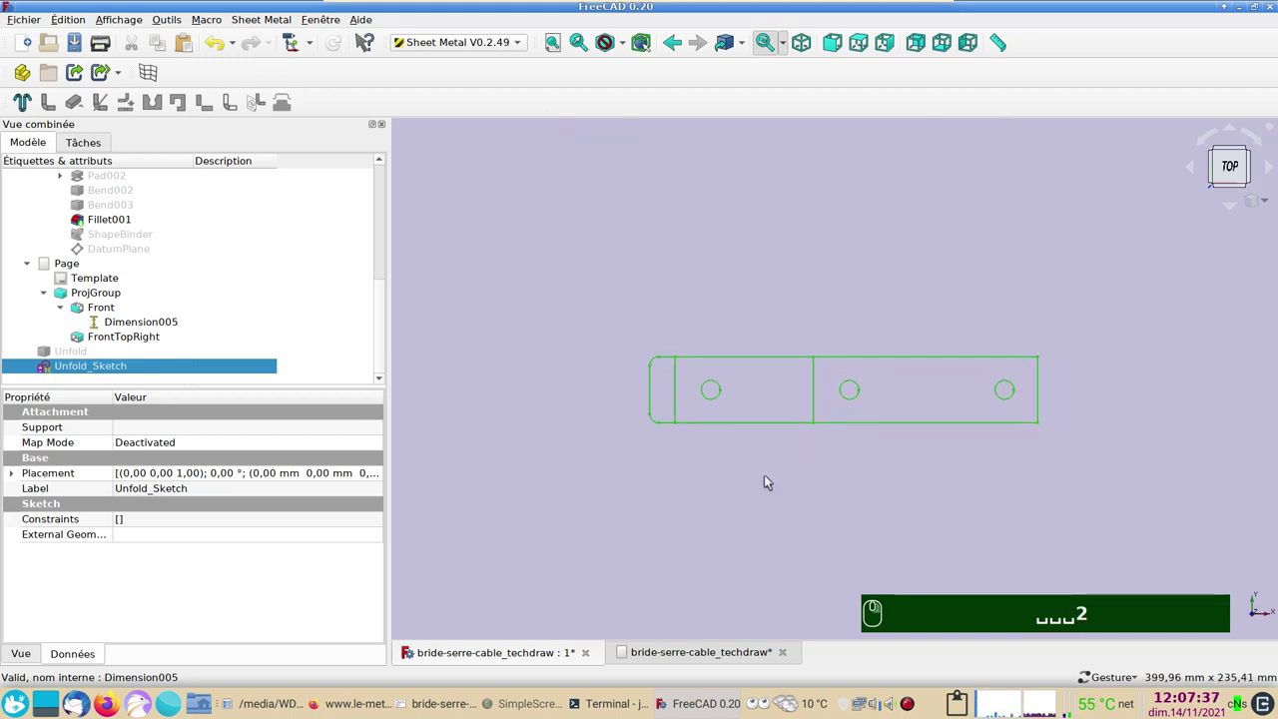
scroll(up, 3)
scroll(up, 3)
click(496, 47)
Switch to TechDraw and bring up the drawing page with the new flat-pattern View
click(445, 389)
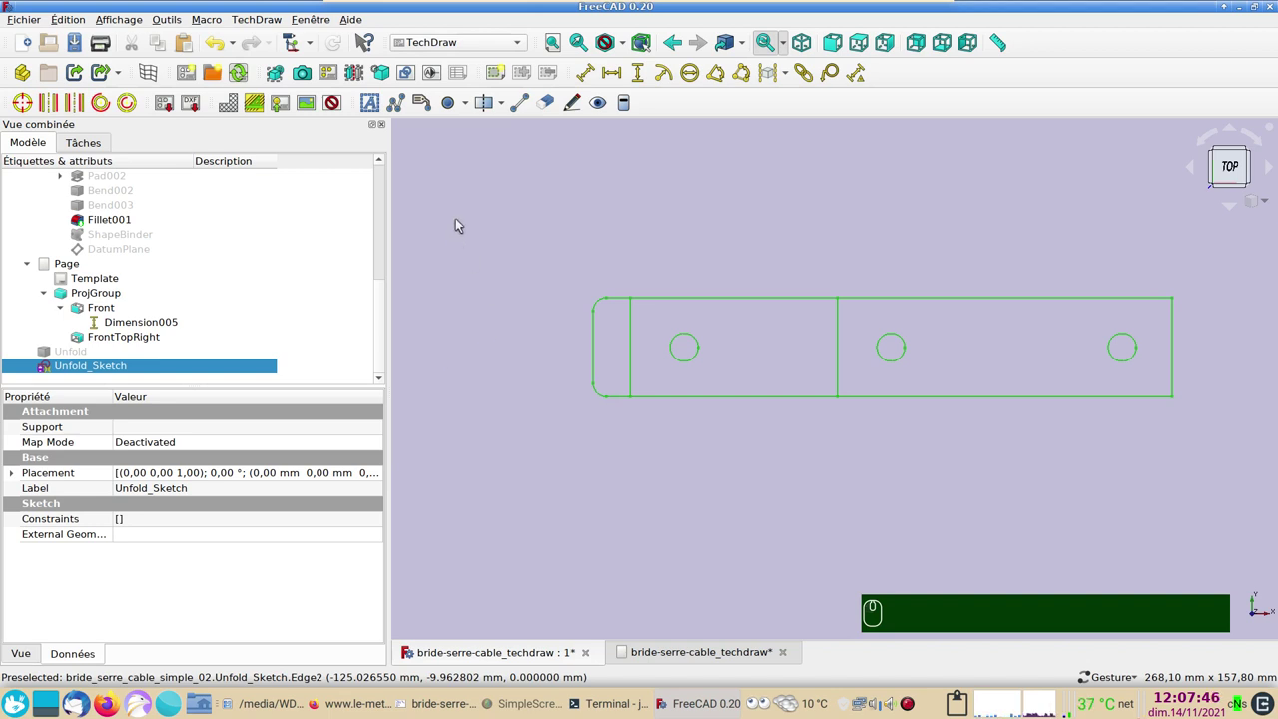
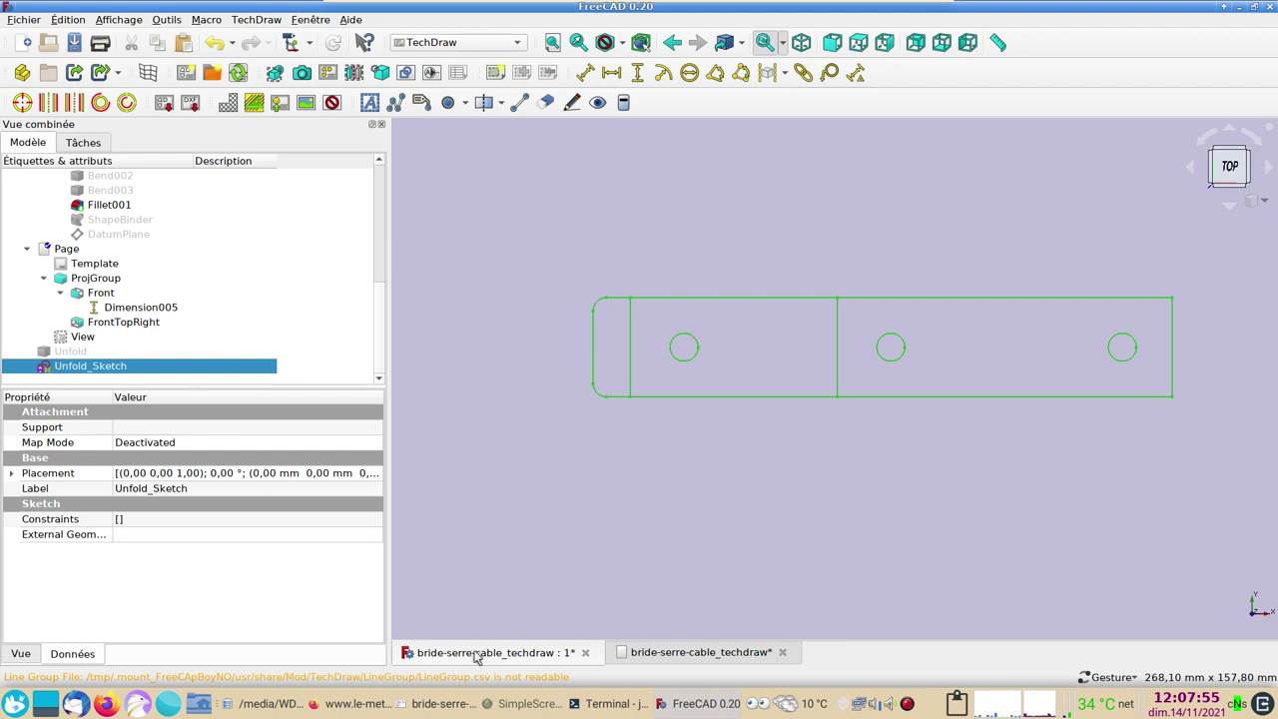
click(688, 654)
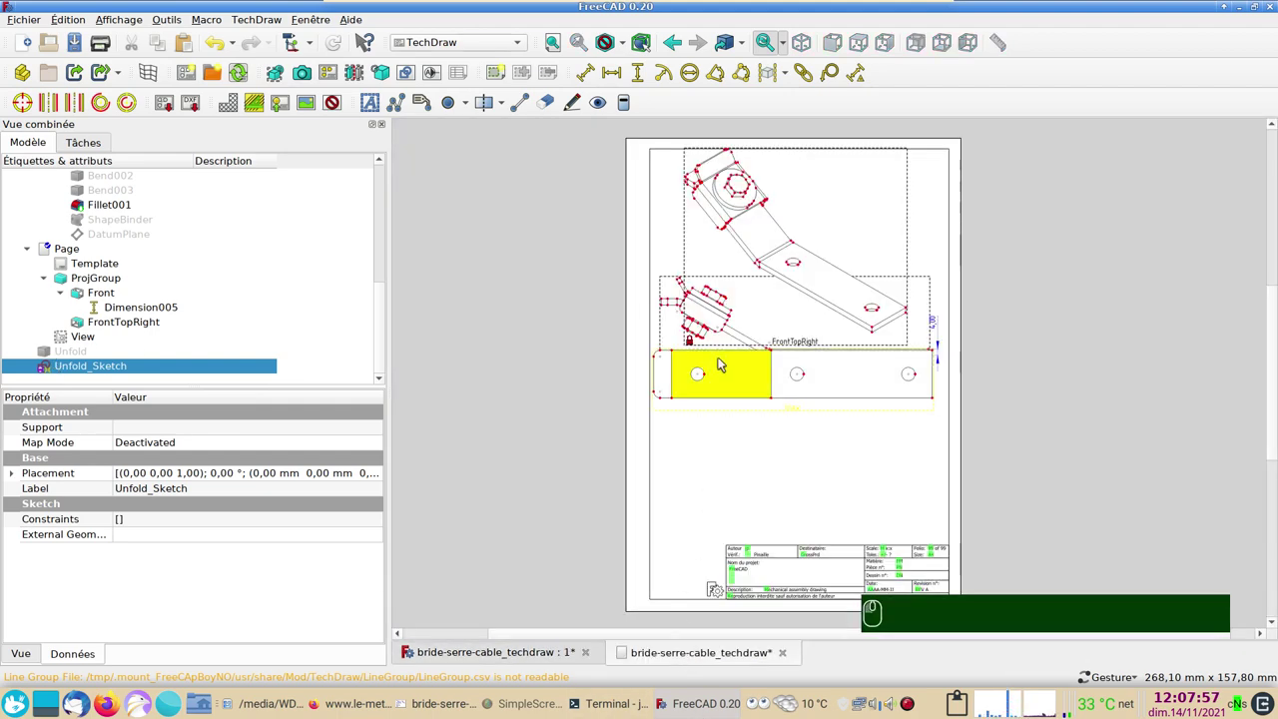
scroll(up, 3)
scroll(up, 3)
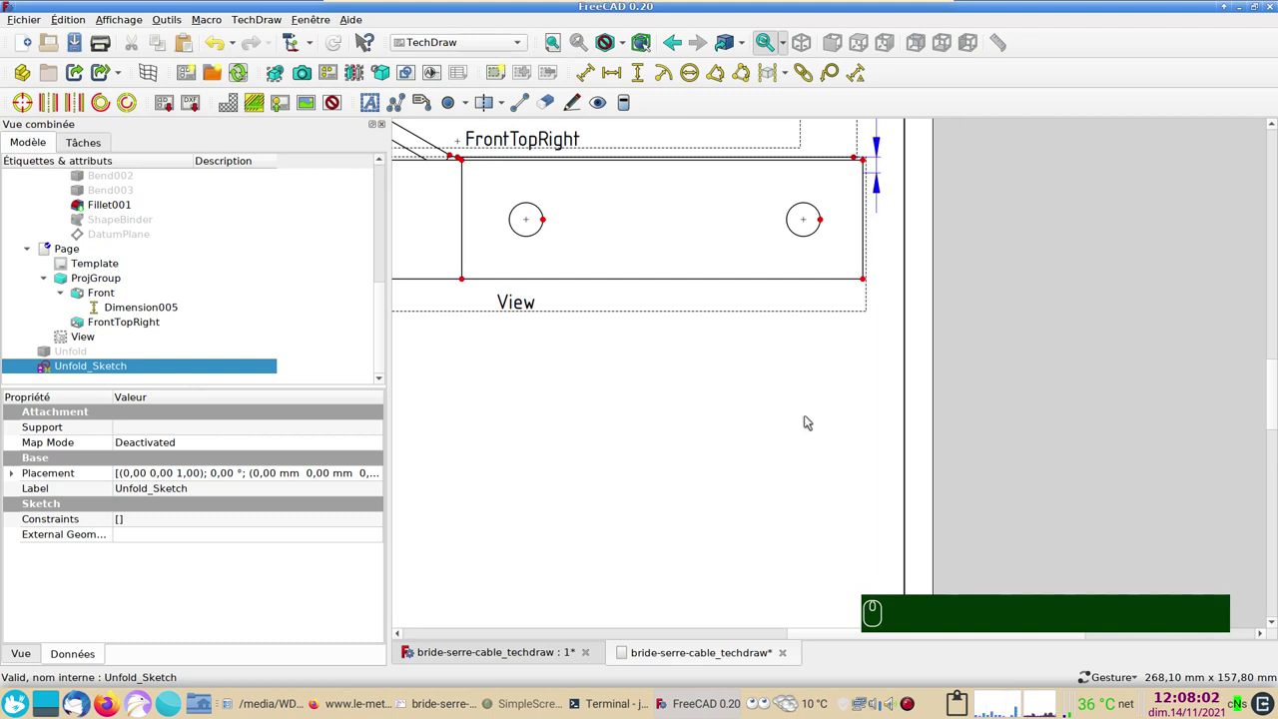
Drag the flat-pattern view below the front projection and begin adjusting its Y property
drag(513, 306, 510, 331)
scroll(up, 3)
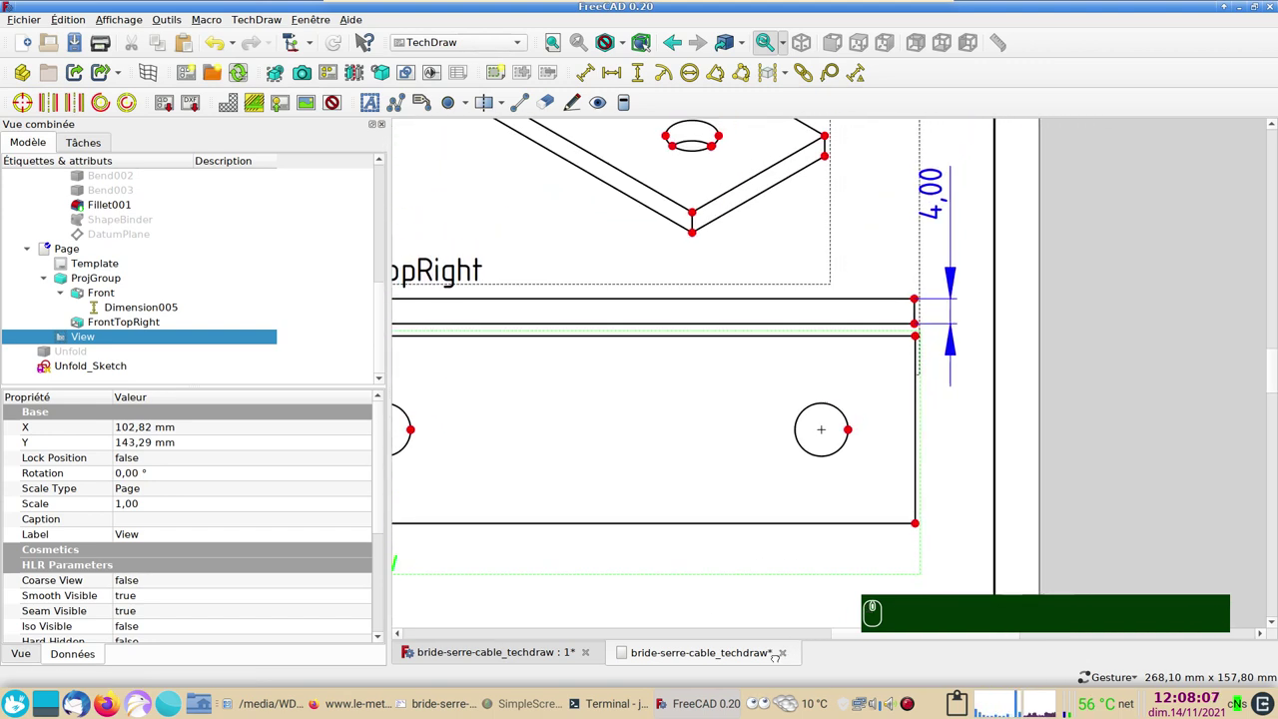
scroll(up, 3)
scroll(up, 3)
scroll(up, 3)
scroll(down, 3)
scroll(down, 3)
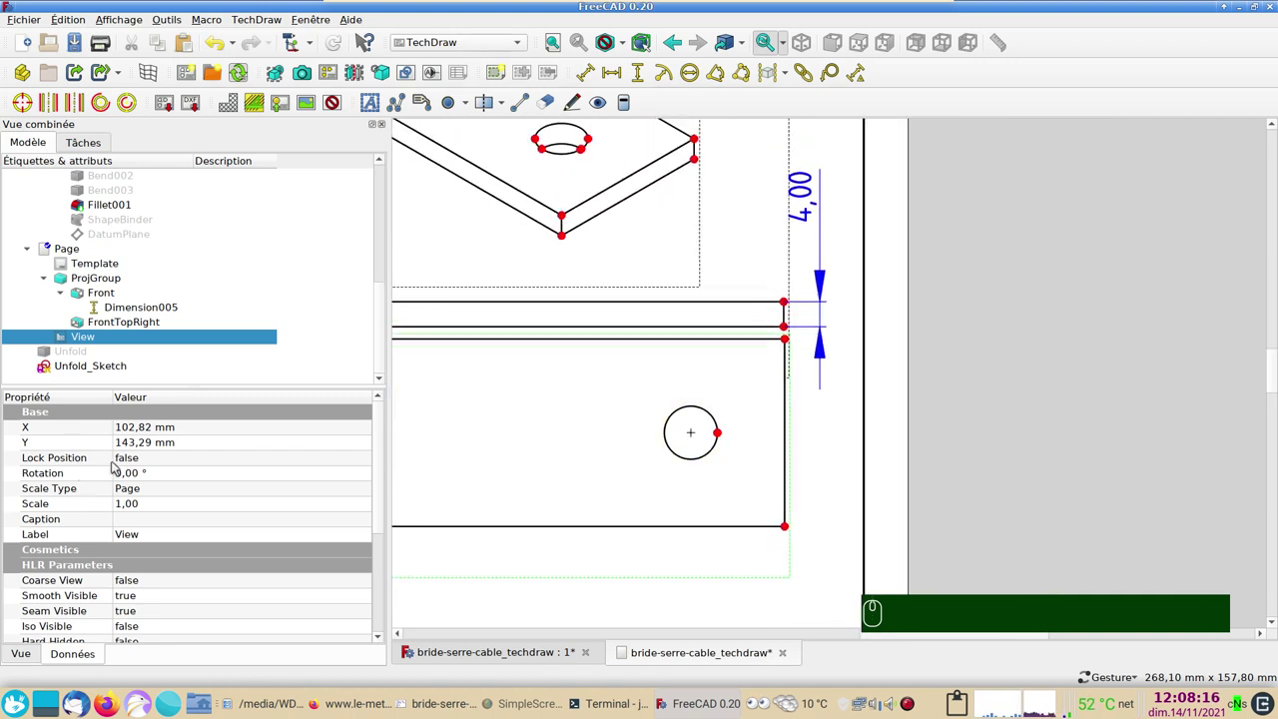
drag(539, 606, 717, 601)
drag(450, 548, 101, 625)
click(80, 657)
scroll(up, 3)
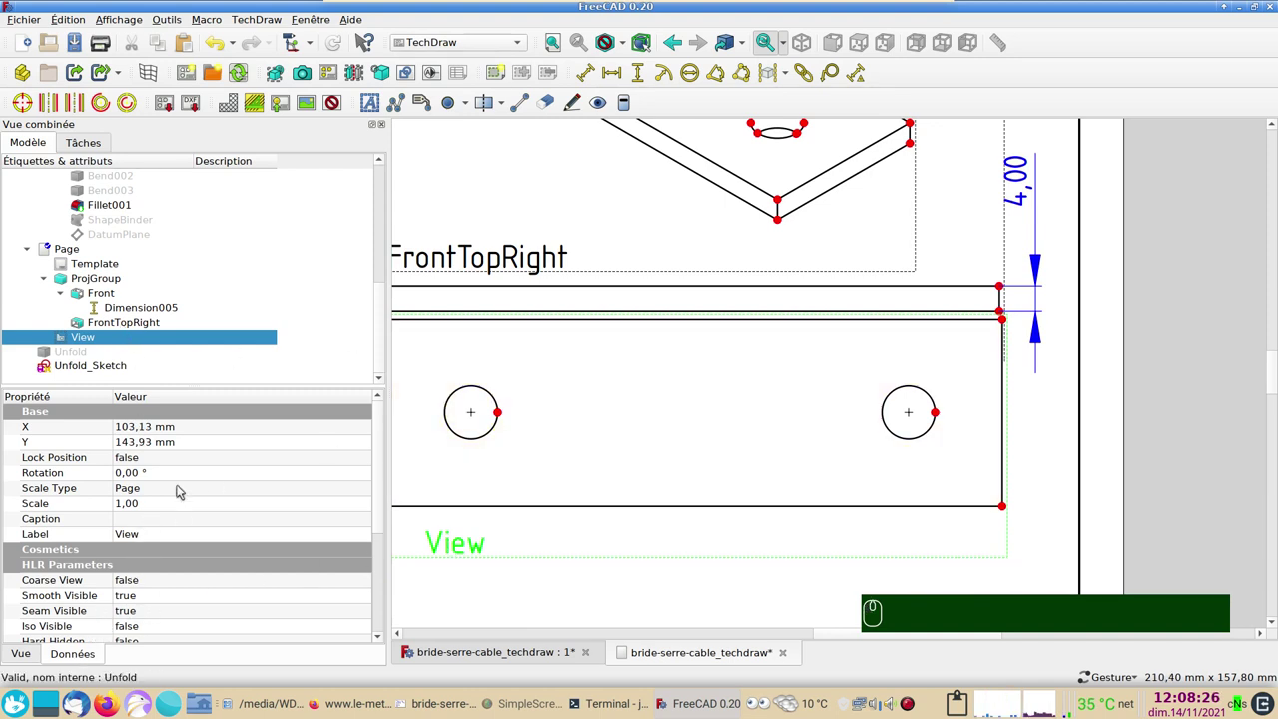
click(450, 555)
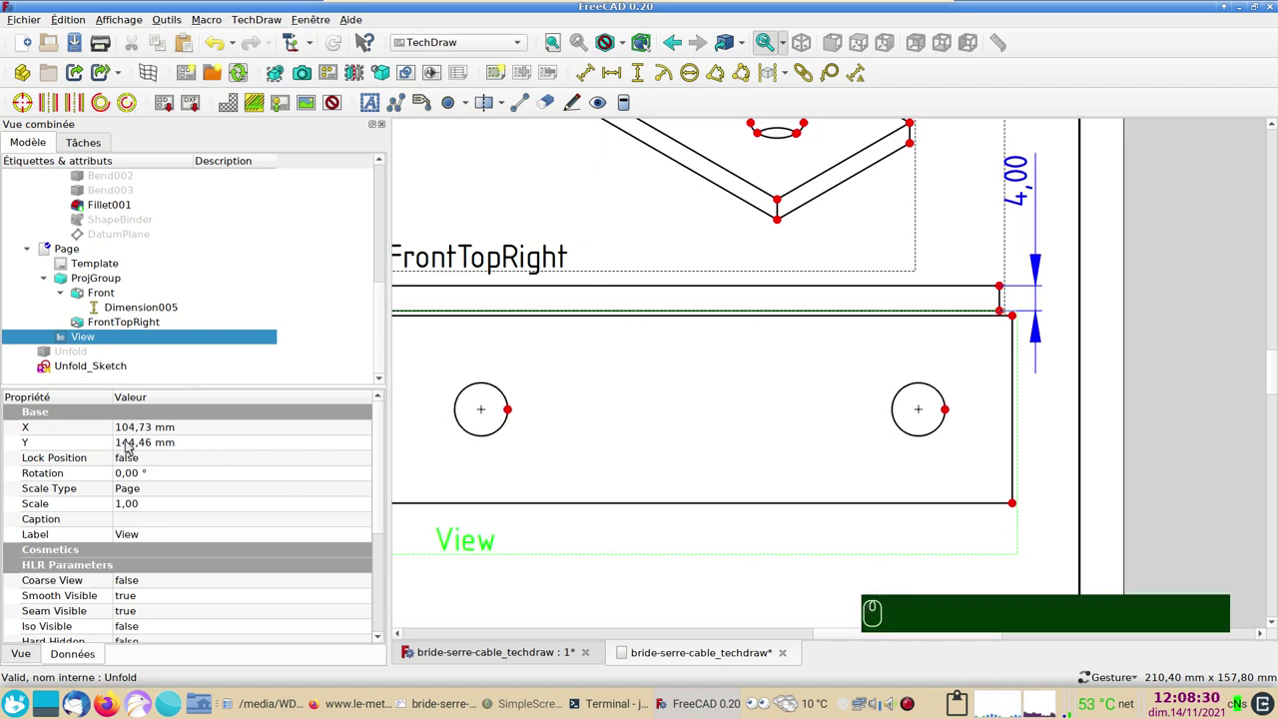
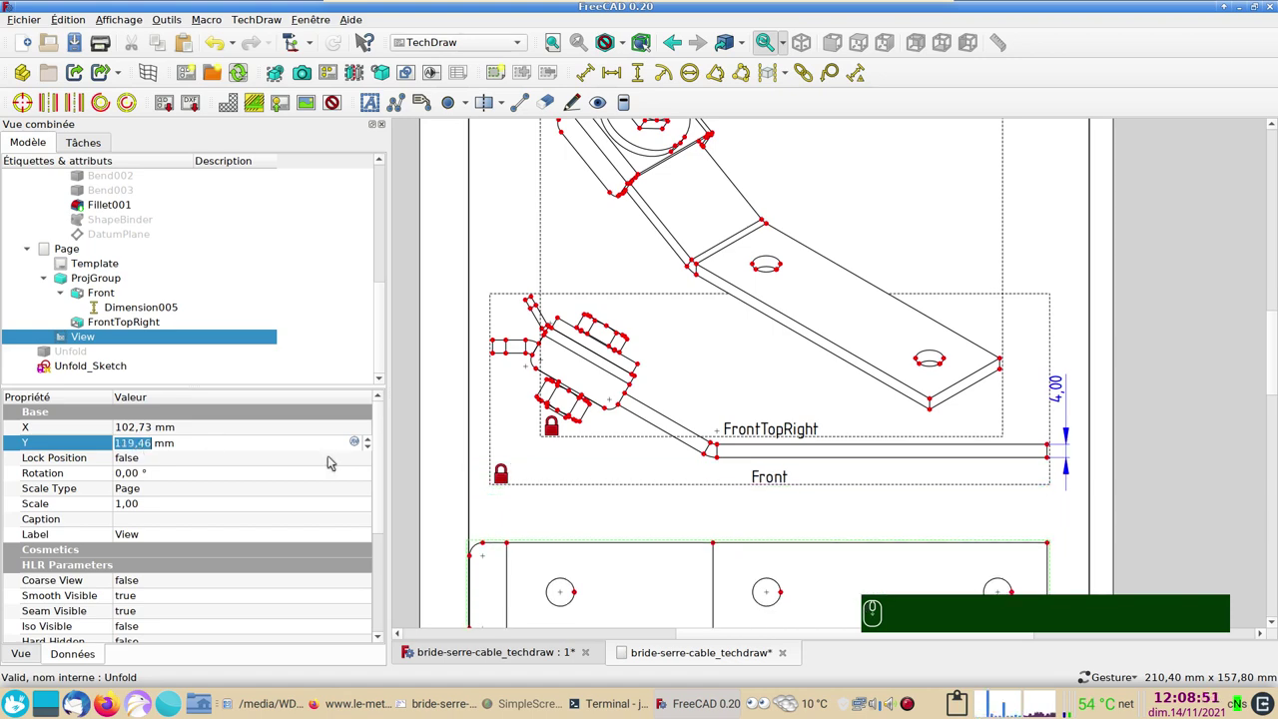
Set the flat-pattern view's Y to 97,46 mm to move it lower on the page
scroll(down, 3)
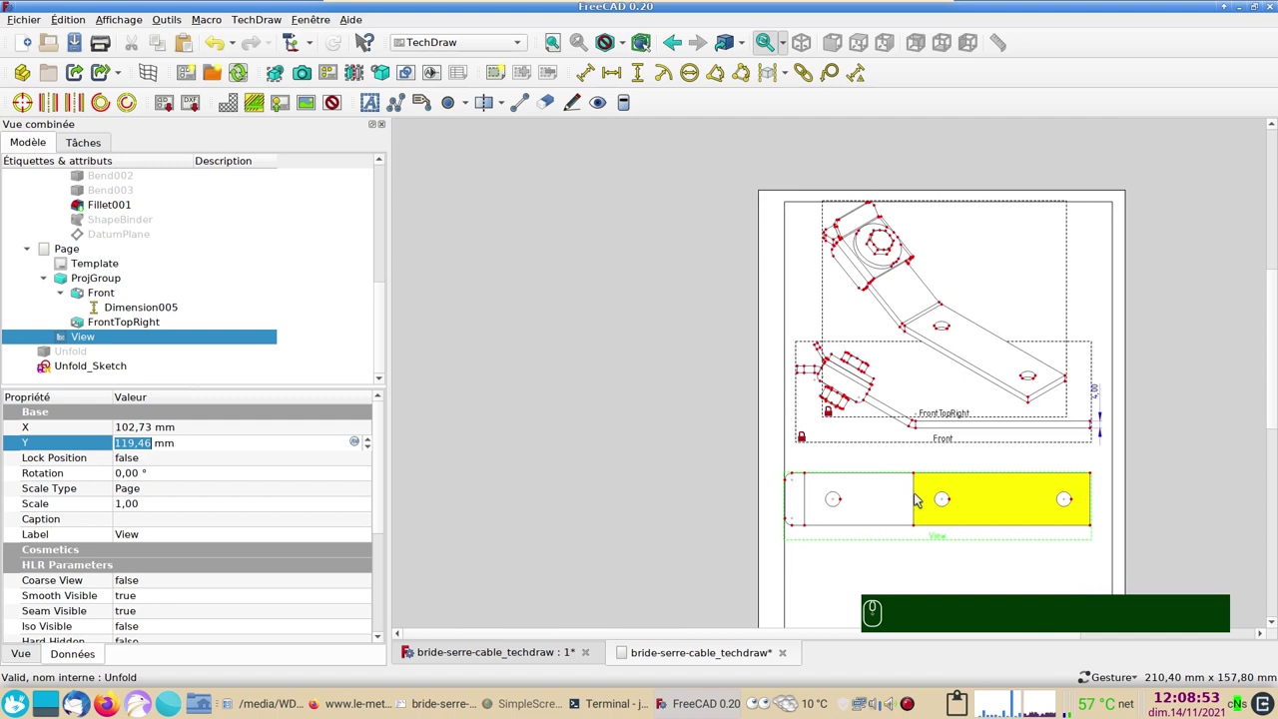
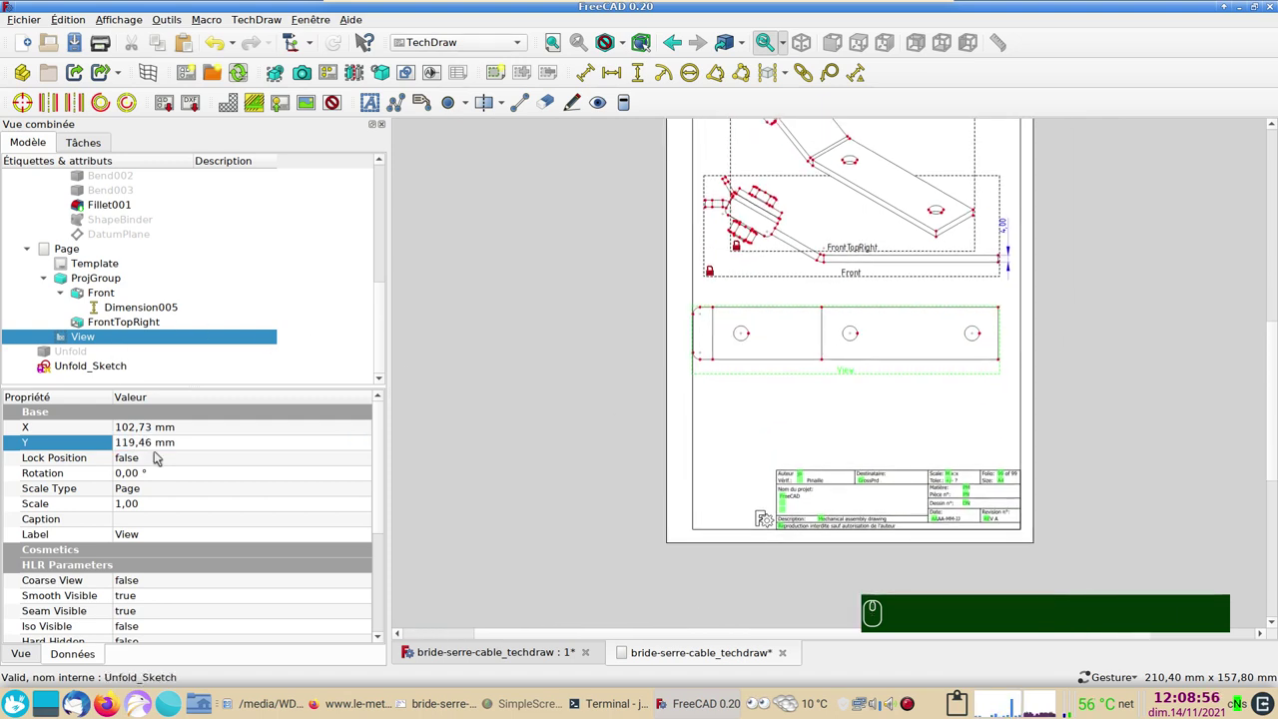
click(159, 437)
scroll(down, 3)
scroll(down, 3)
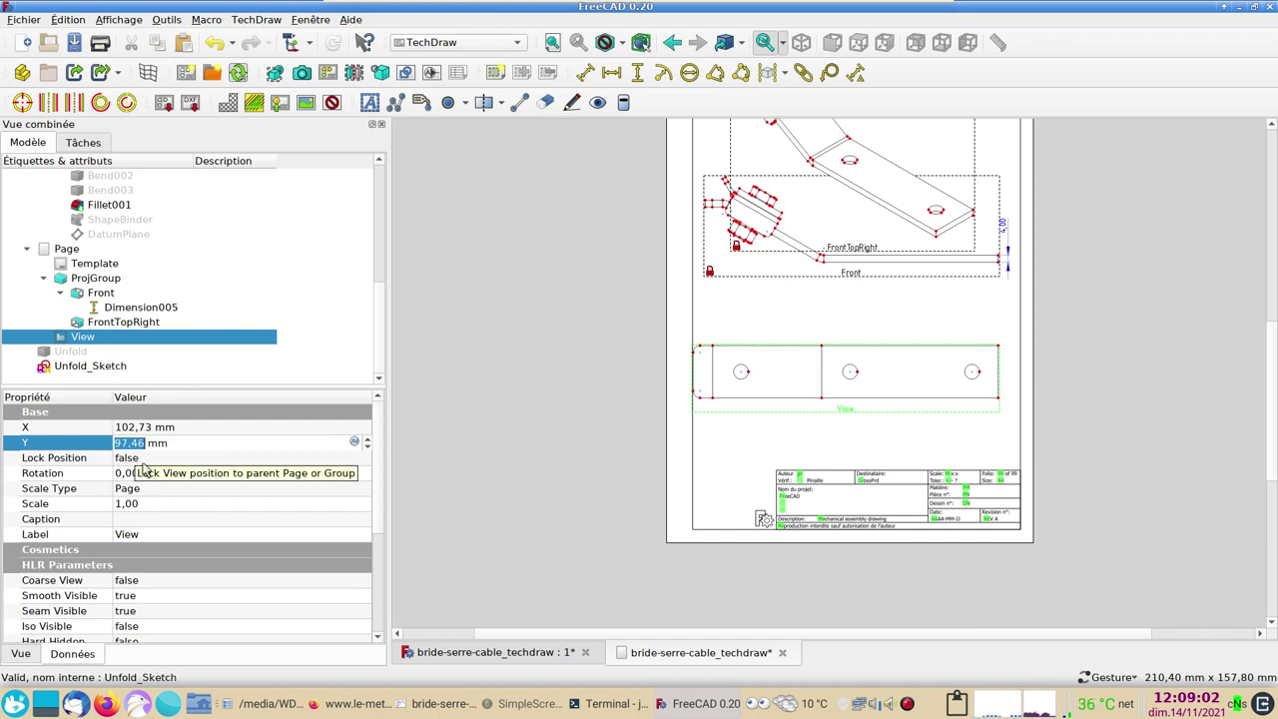
click(150, 460)
Set the view's Lock Position to true and frame the front and flat views together
click(150, 460)
click(145, 476)
click(484, 449)
drag(580, 361, 535, 438)
scroll(up, 3)
scroll(up, 3)
scroll(up, 3)
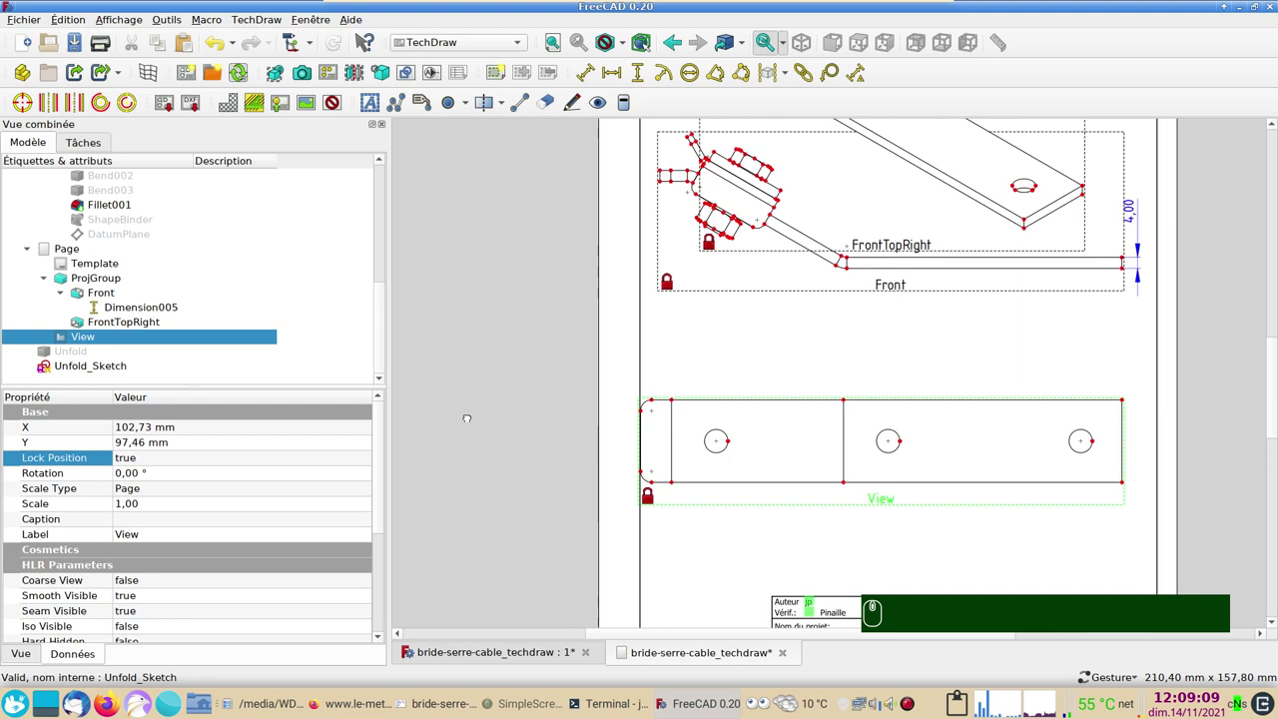
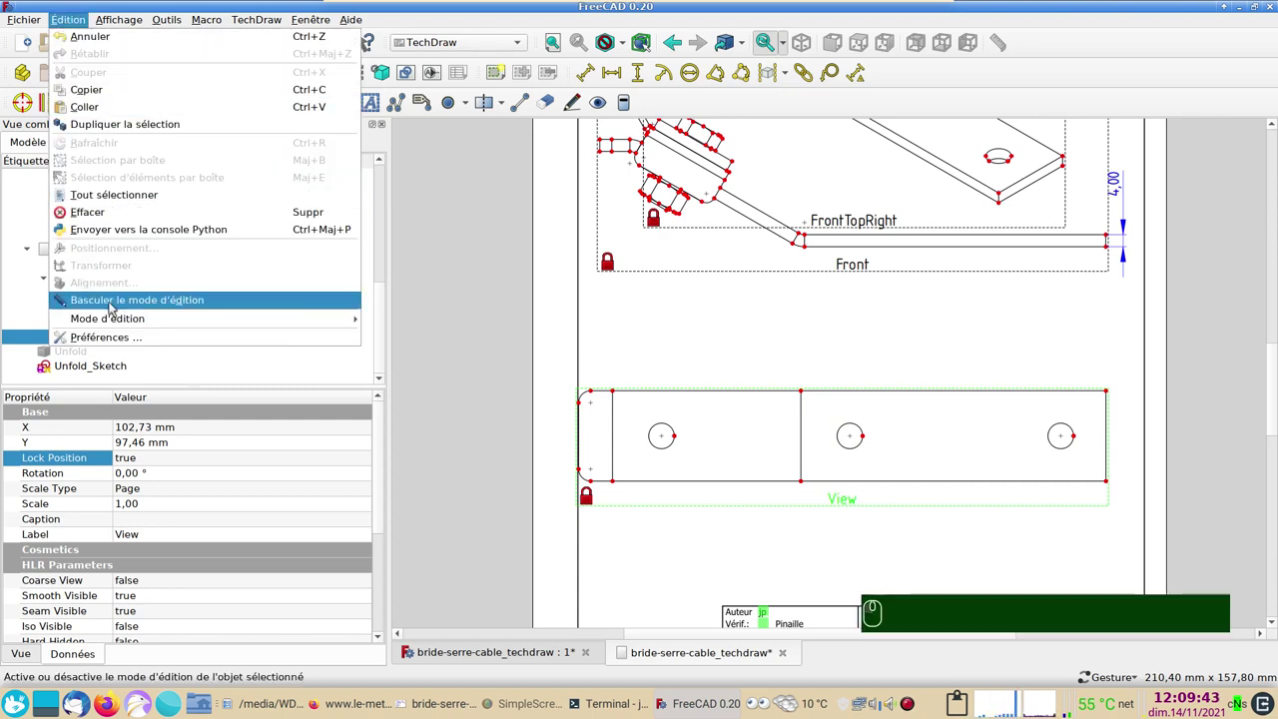
Browse the TechDraw preferences through the Dimensions and Annotation pages to the Échelle page
click(117, 333)
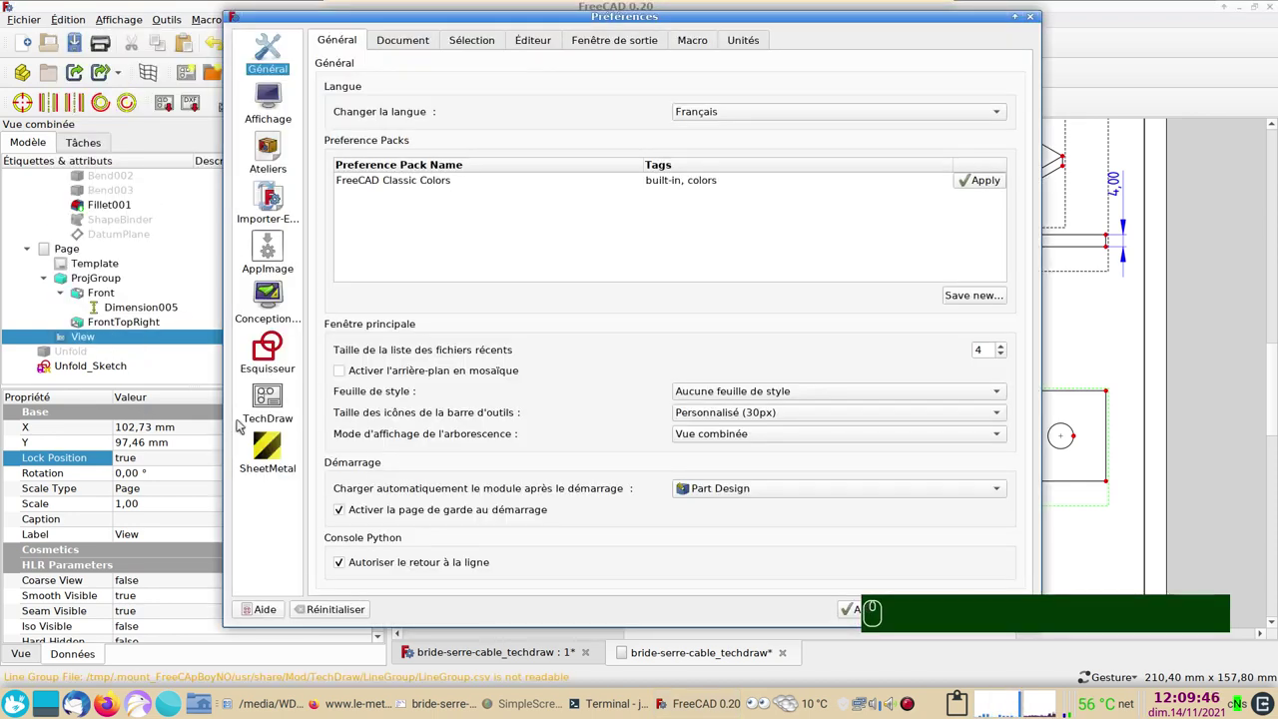
click(273, 400)
click(233, 376)
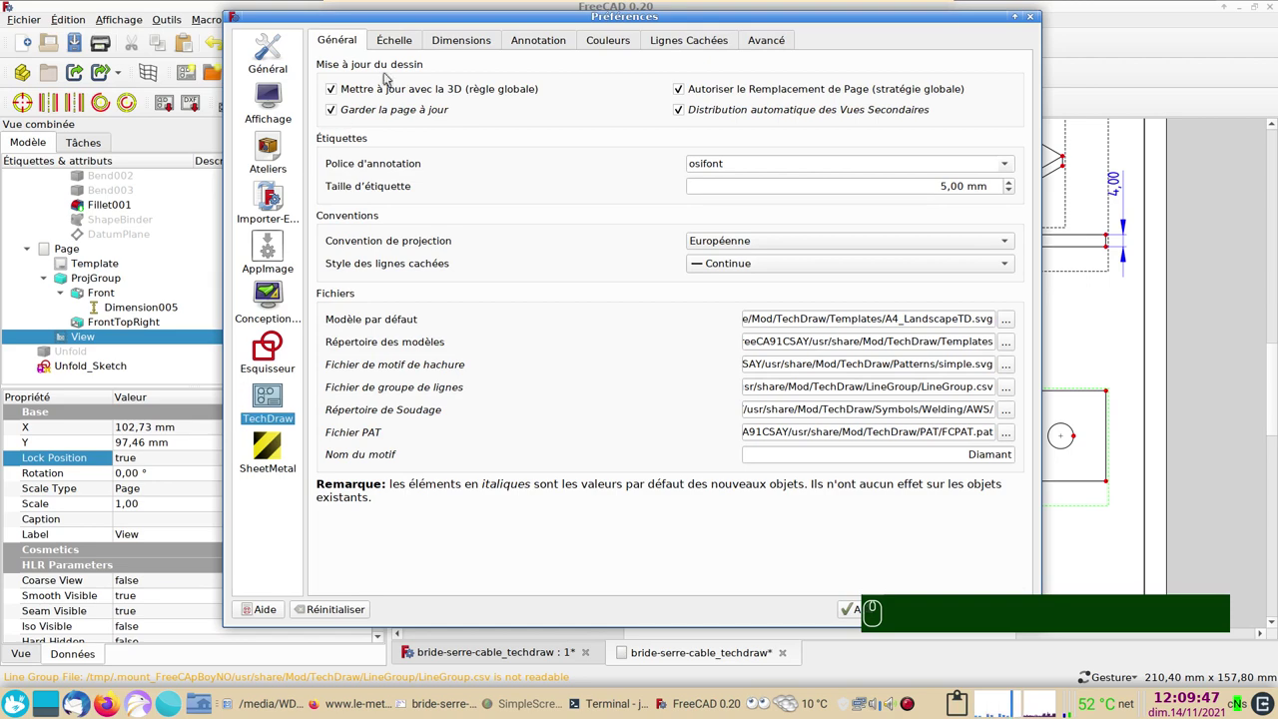
click(471, 44)
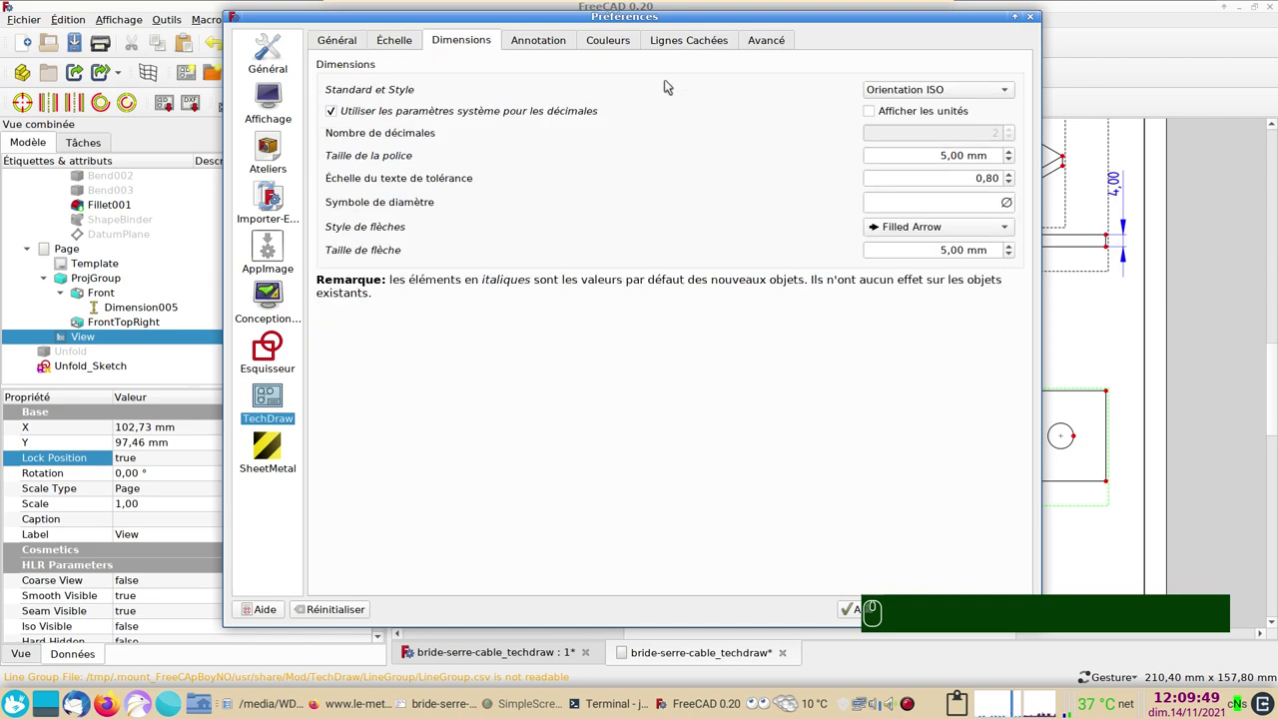
drag(567, 16, 641, 200)
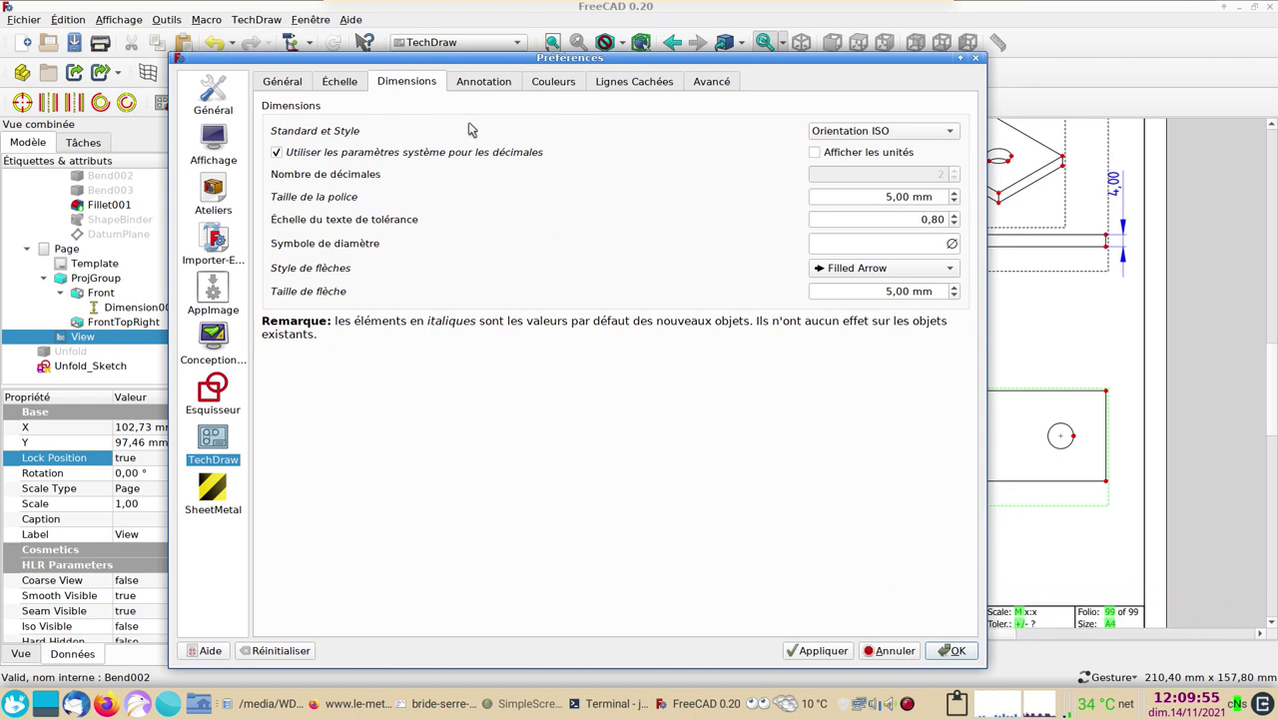
click(486, 89)
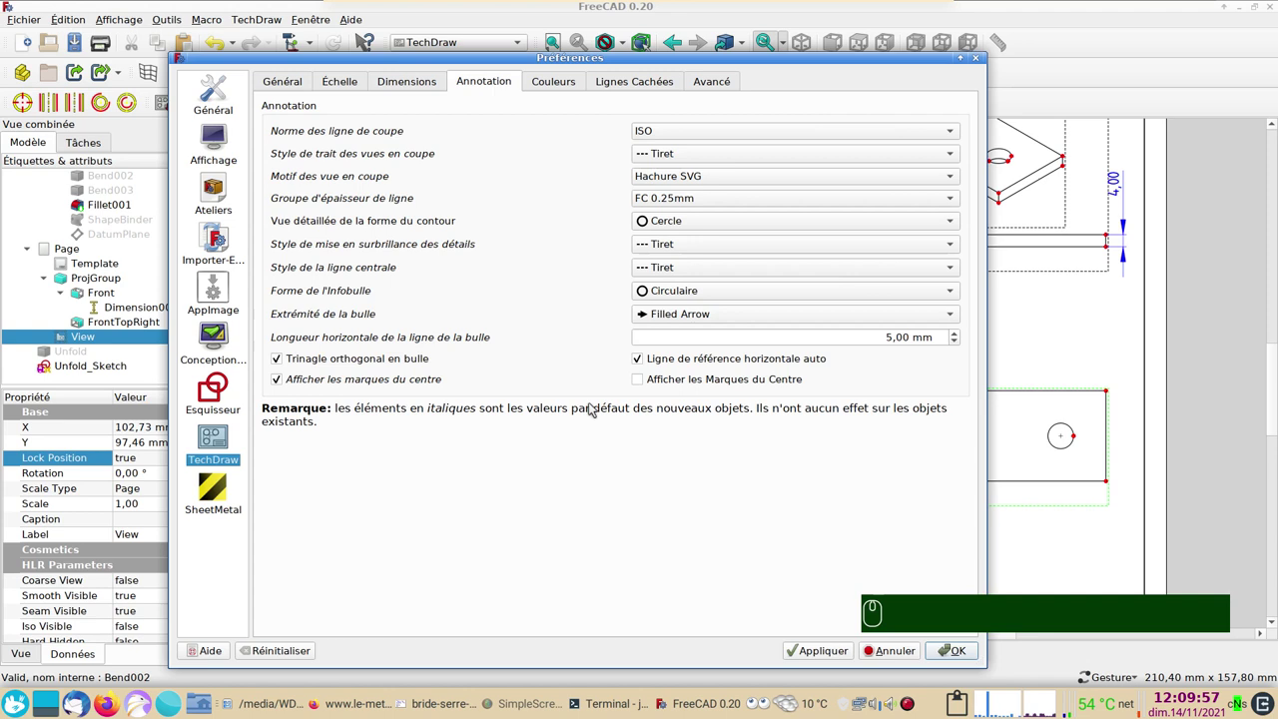
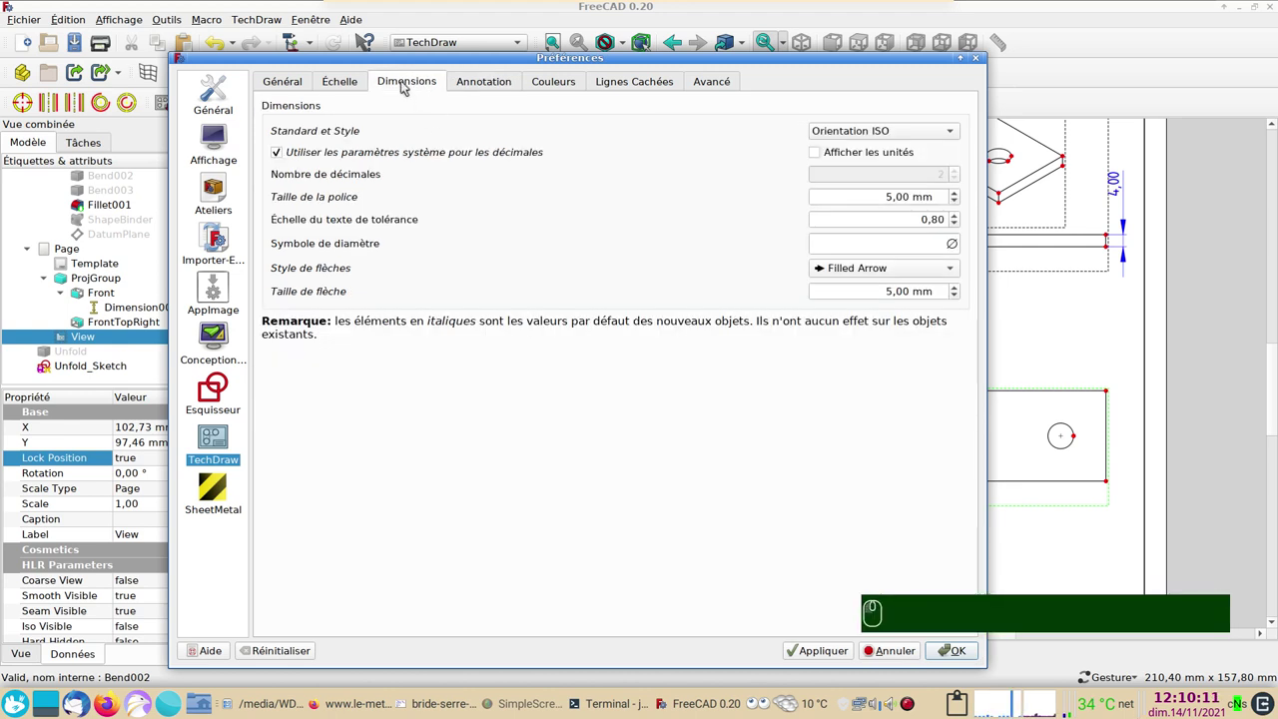
click(358, 87)
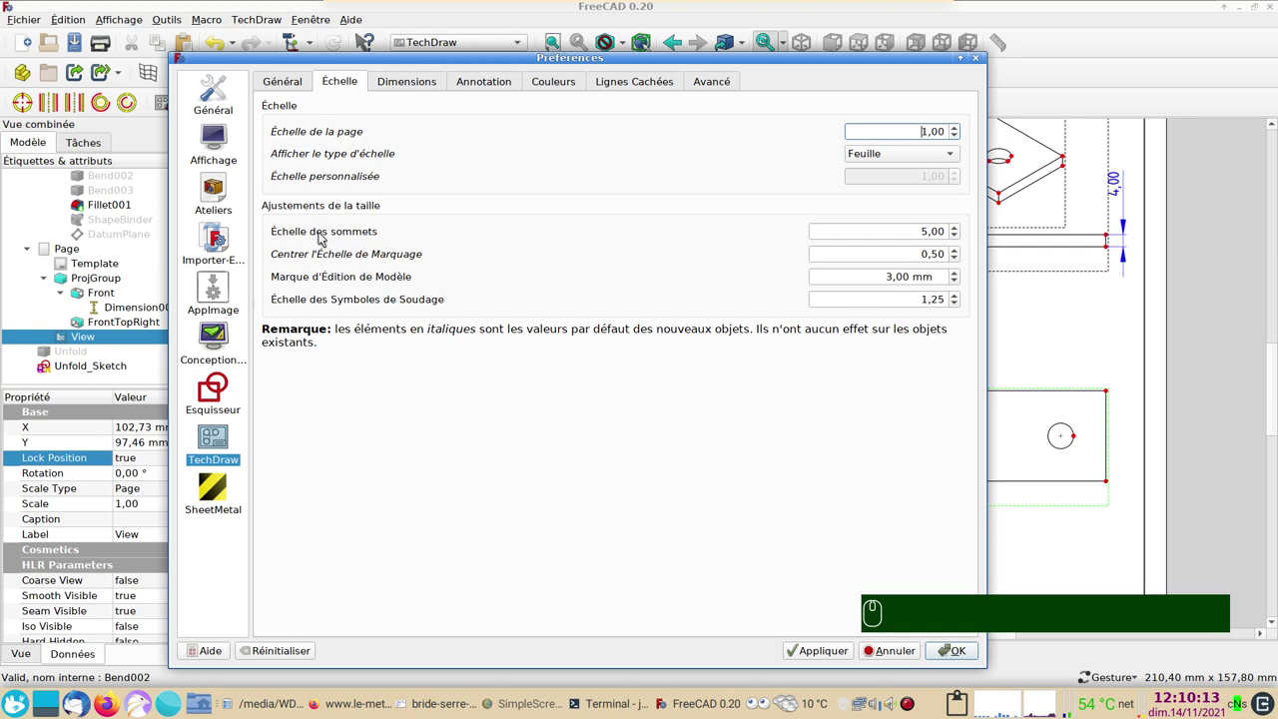
Set Échelle des sommets (vertex scale) to 10,00, apply it and close the preferences
click(958, 228)
double_click(963, 230)
click(957, 236)
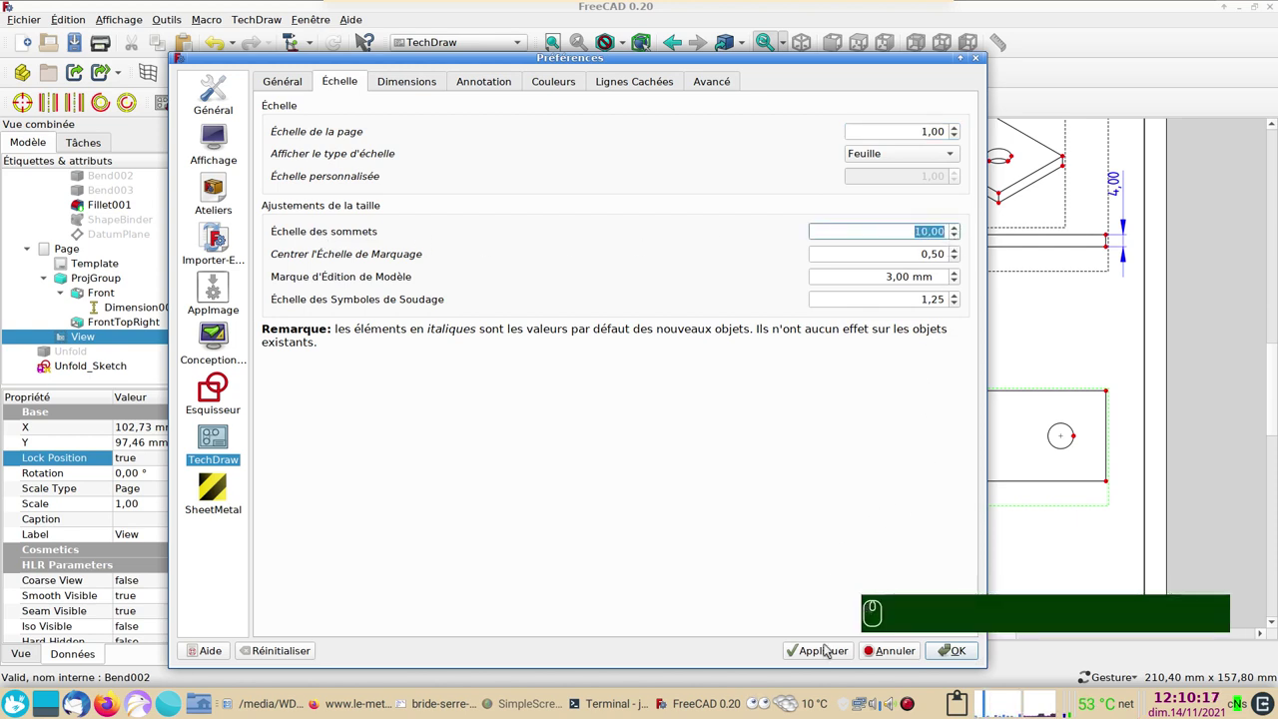
click(835, 655)
click(969, 659)
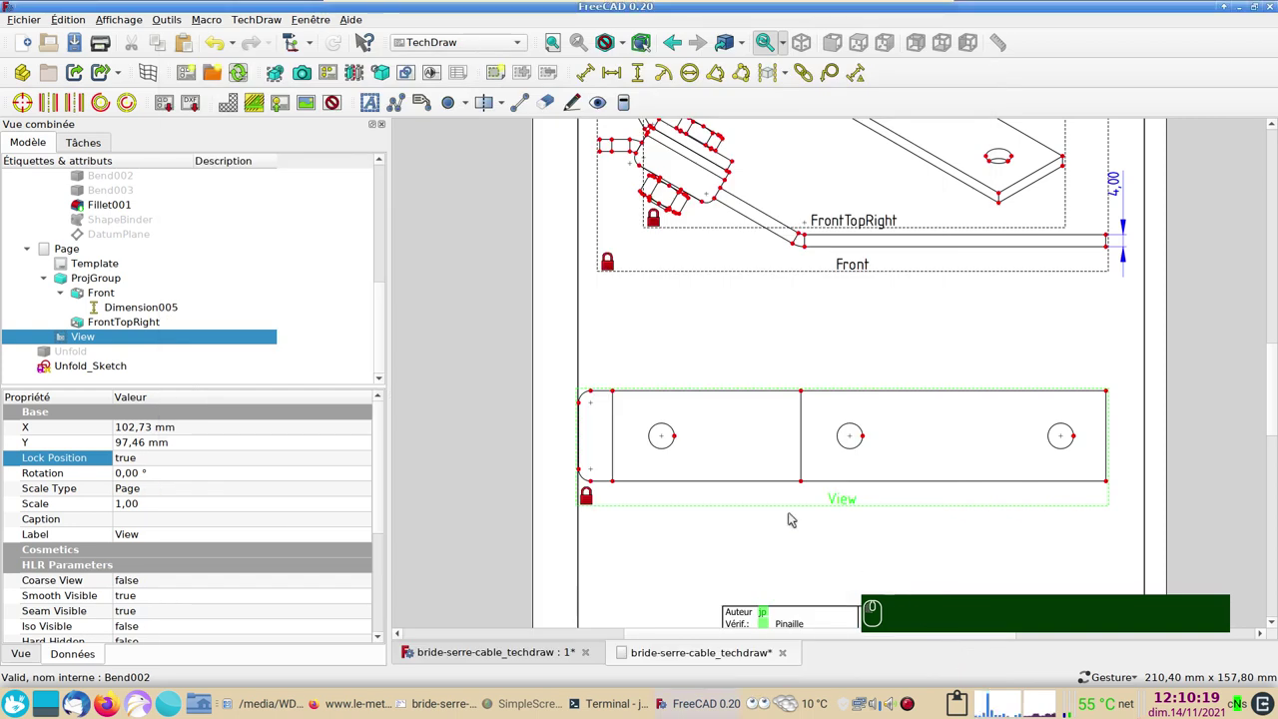
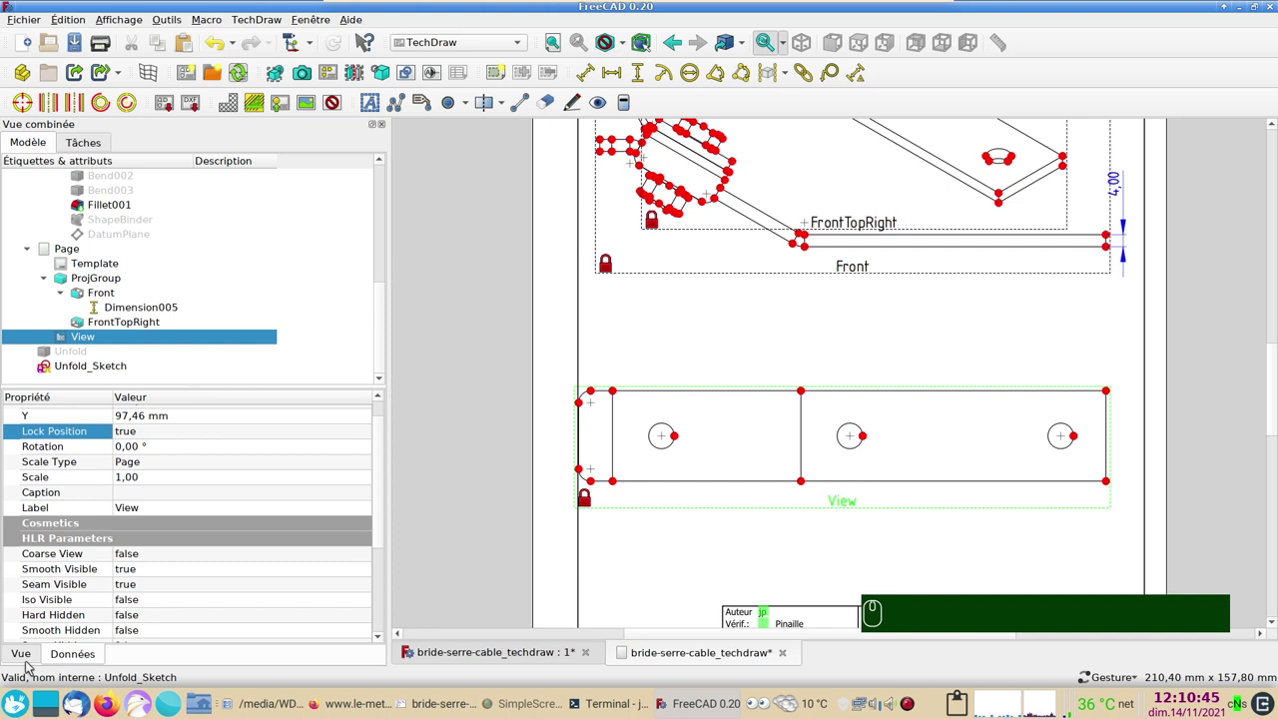
Raise the flat-pattern view's Center Scale property from 0,50 to 3,50
click(26, 657)
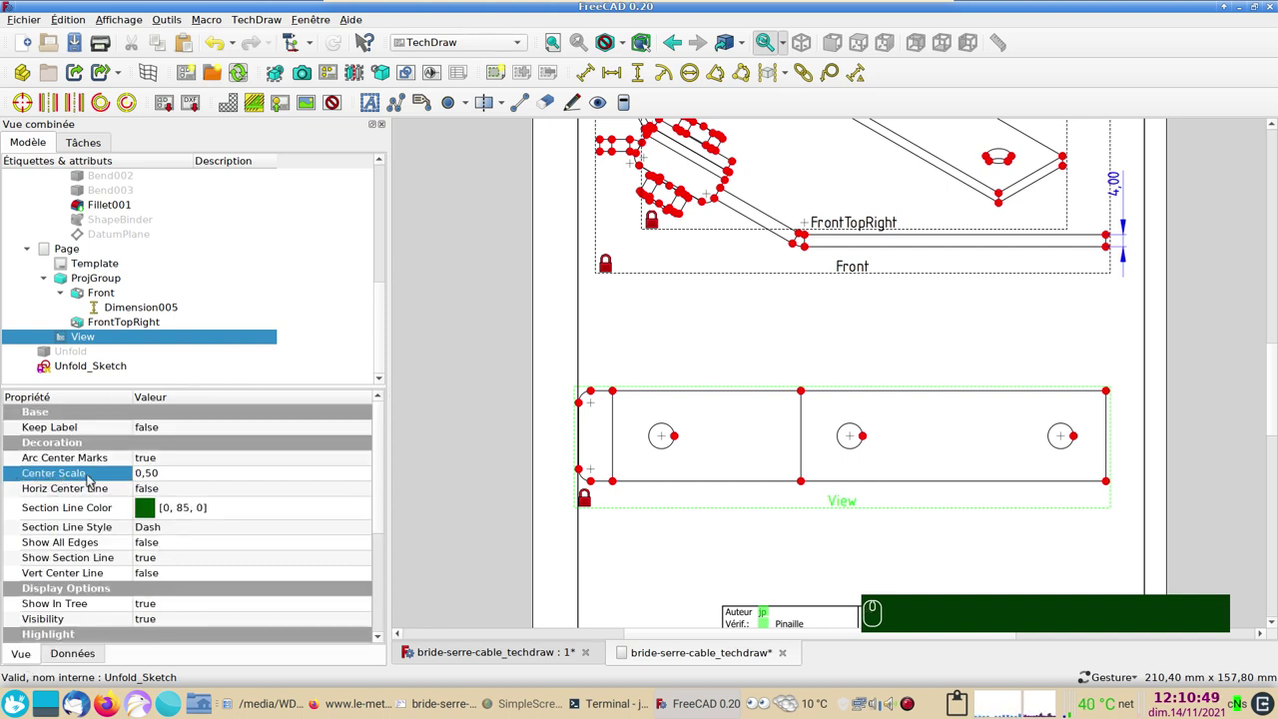
click(187, 478)
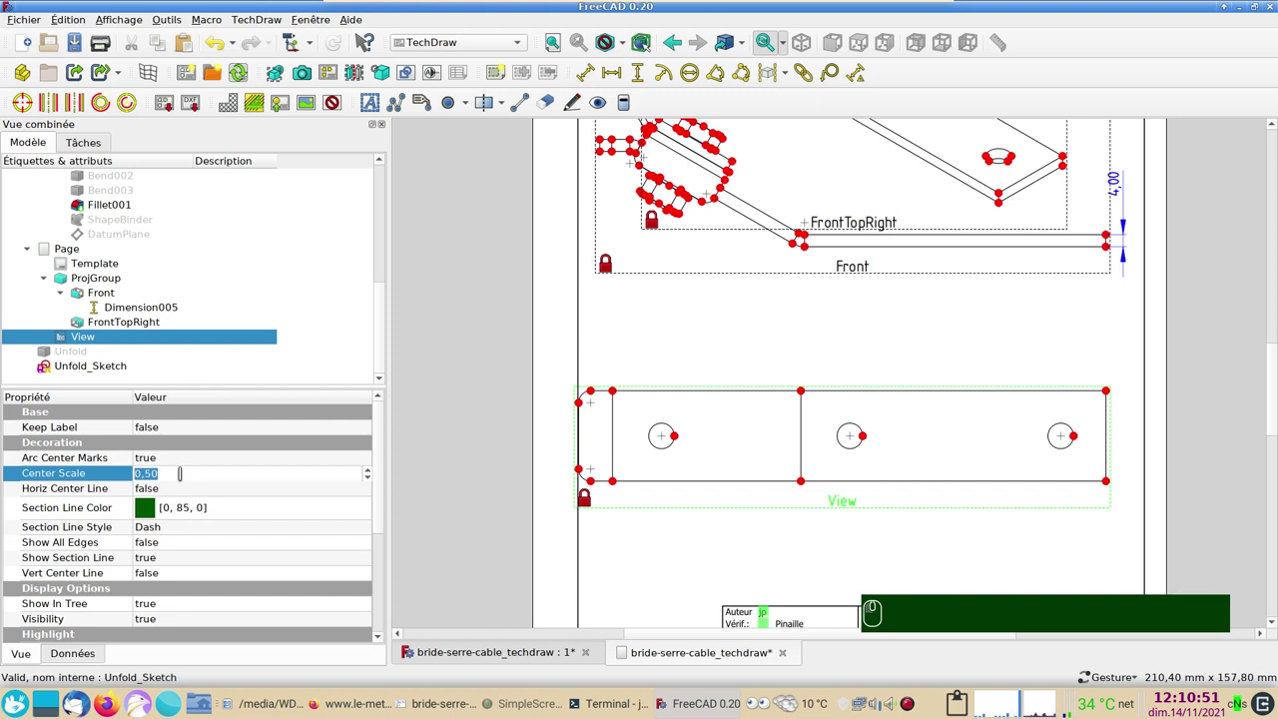
scroll(up, 3)
scroll(up, 3)
click(471, 334)
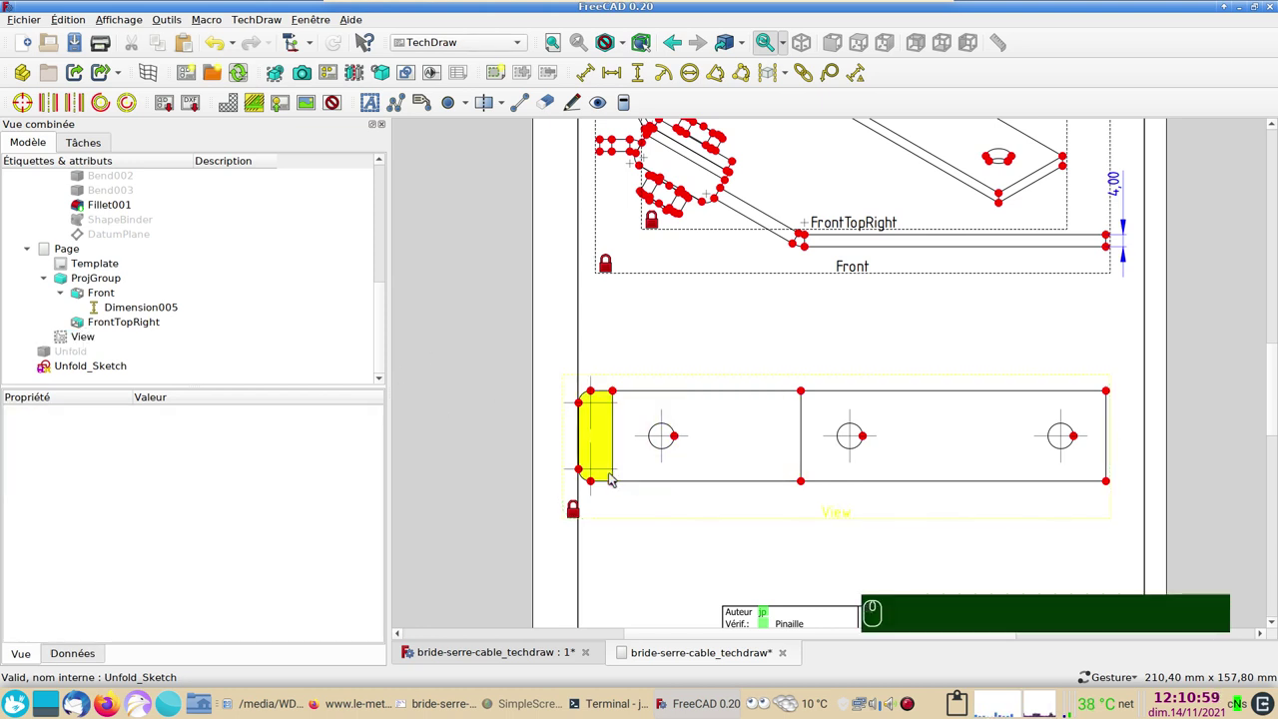
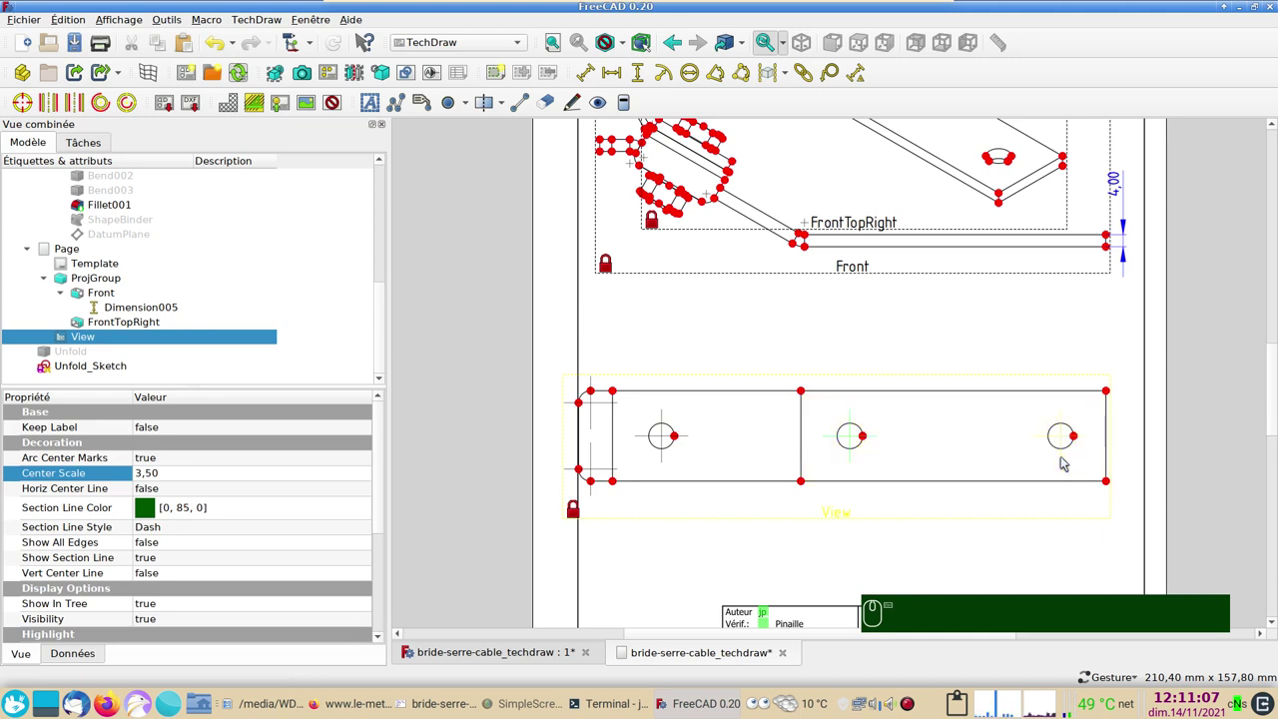
Add a 70,00 horizontal dimension between the hole centres and place it above the view at Y 40
click(1065, 460)
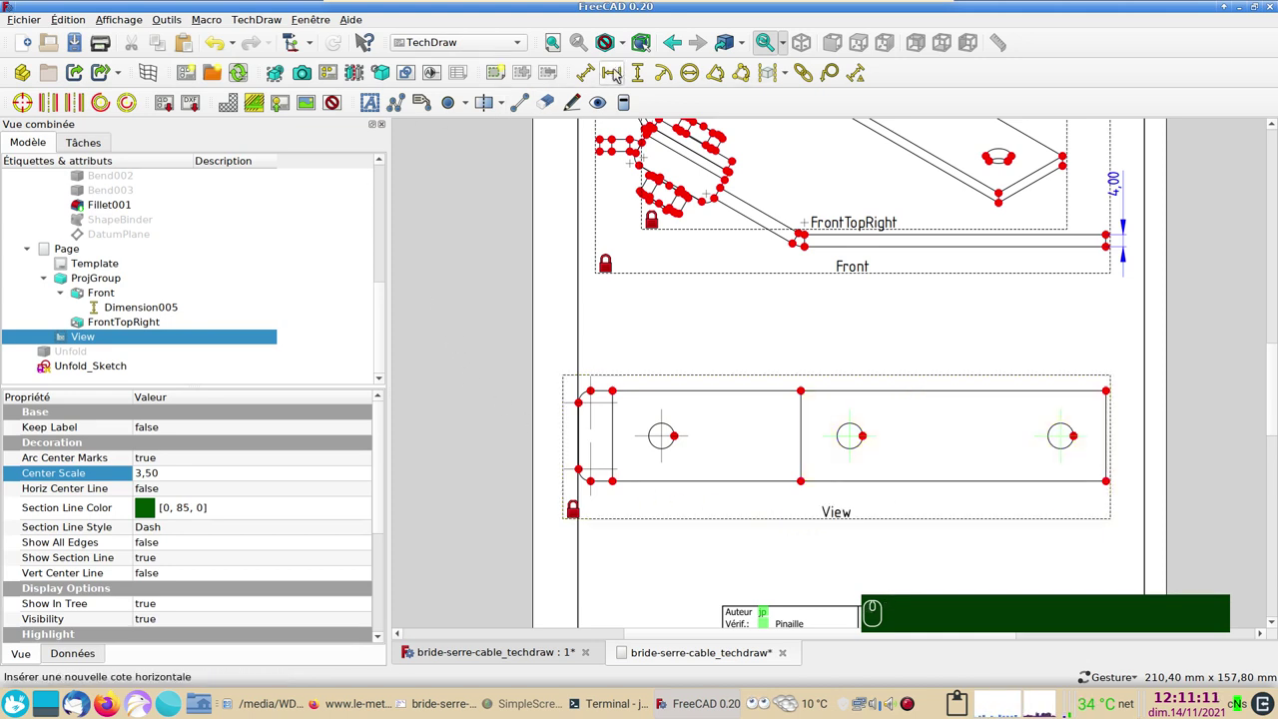
click(618, 71)
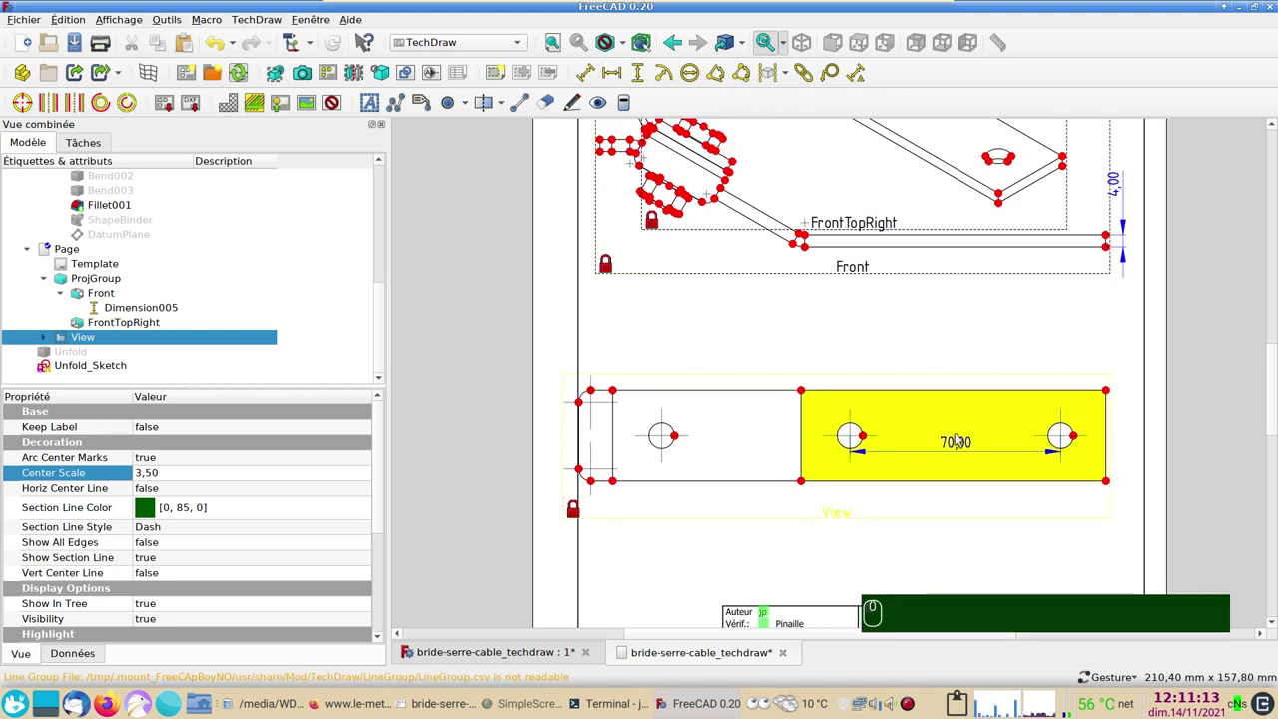
drag(955, 443, 204, 550)
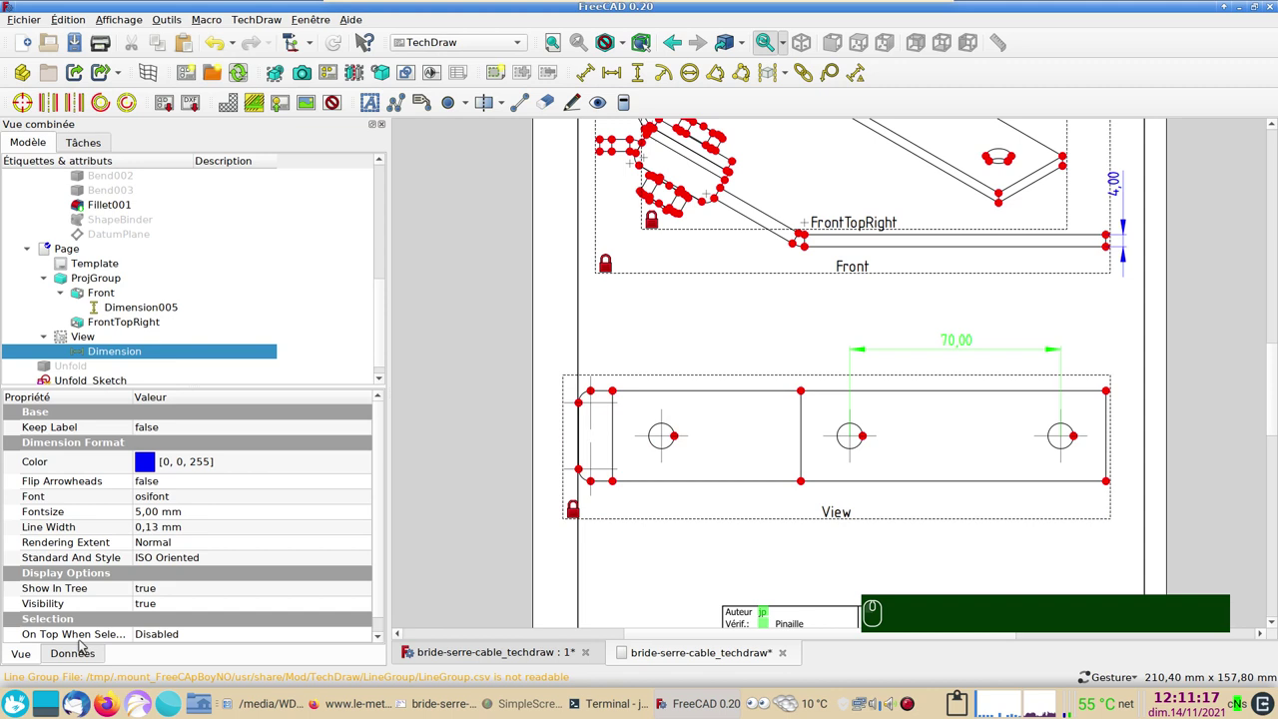
click(91, 653)
drag(959, 344, 778, 409)
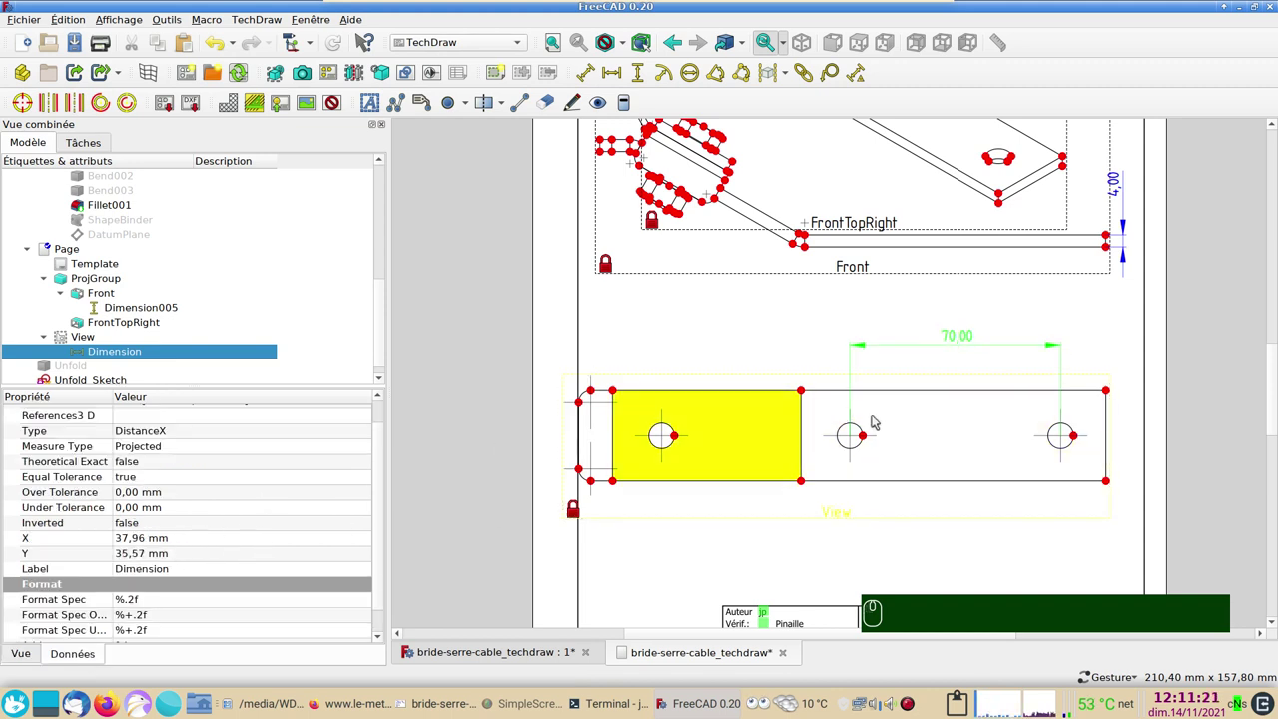
click(953, 333)
click(960, 366)
drag(961, 365, 773, 409)
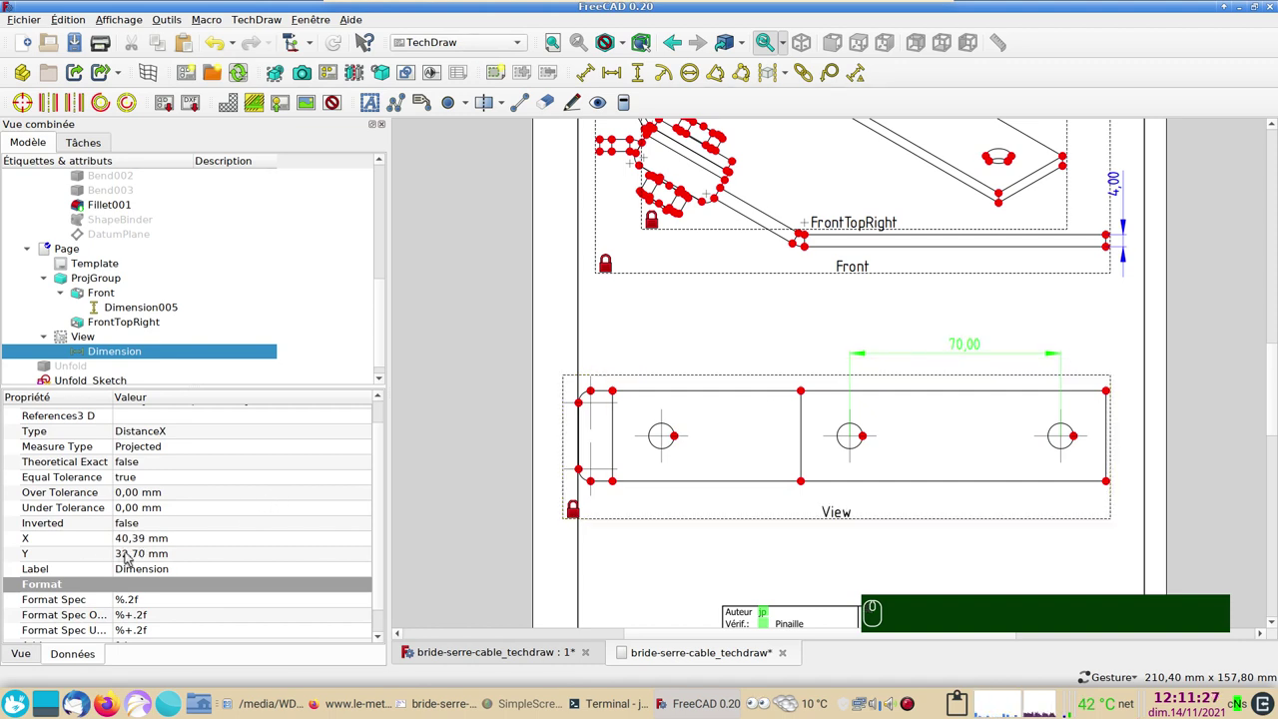
click(135, 555)
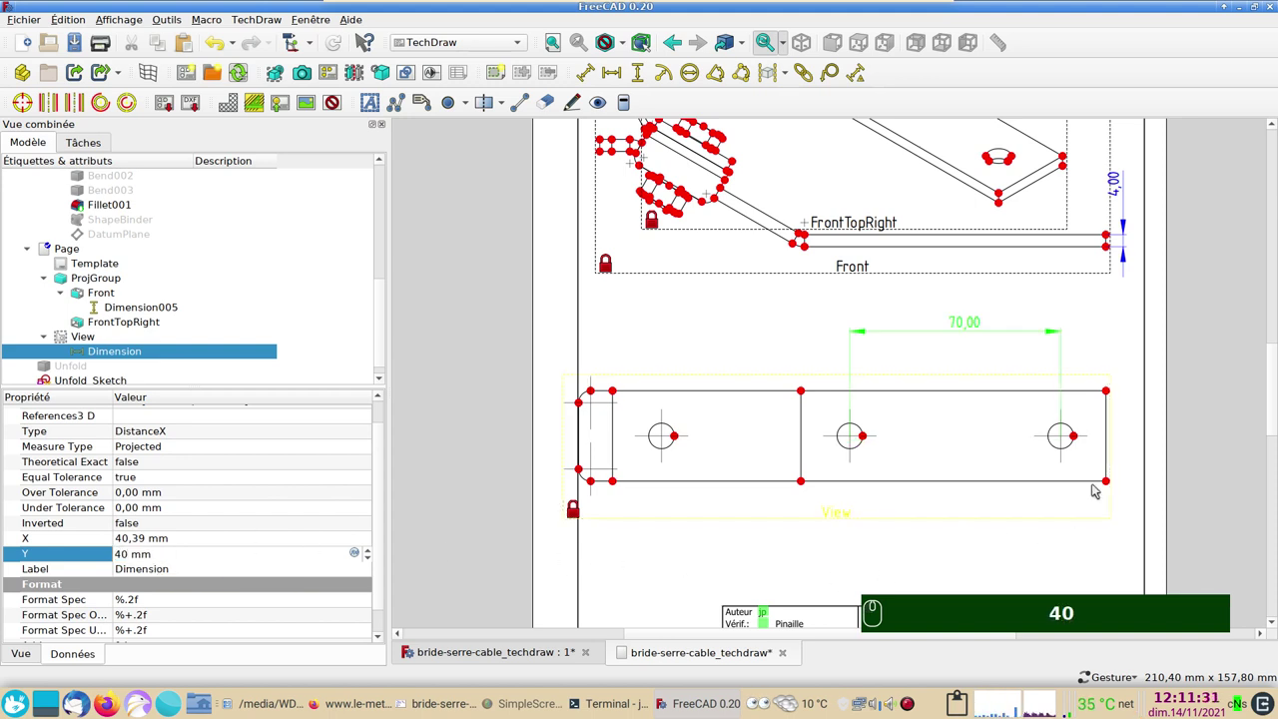
text(40)
click(1064, 460)
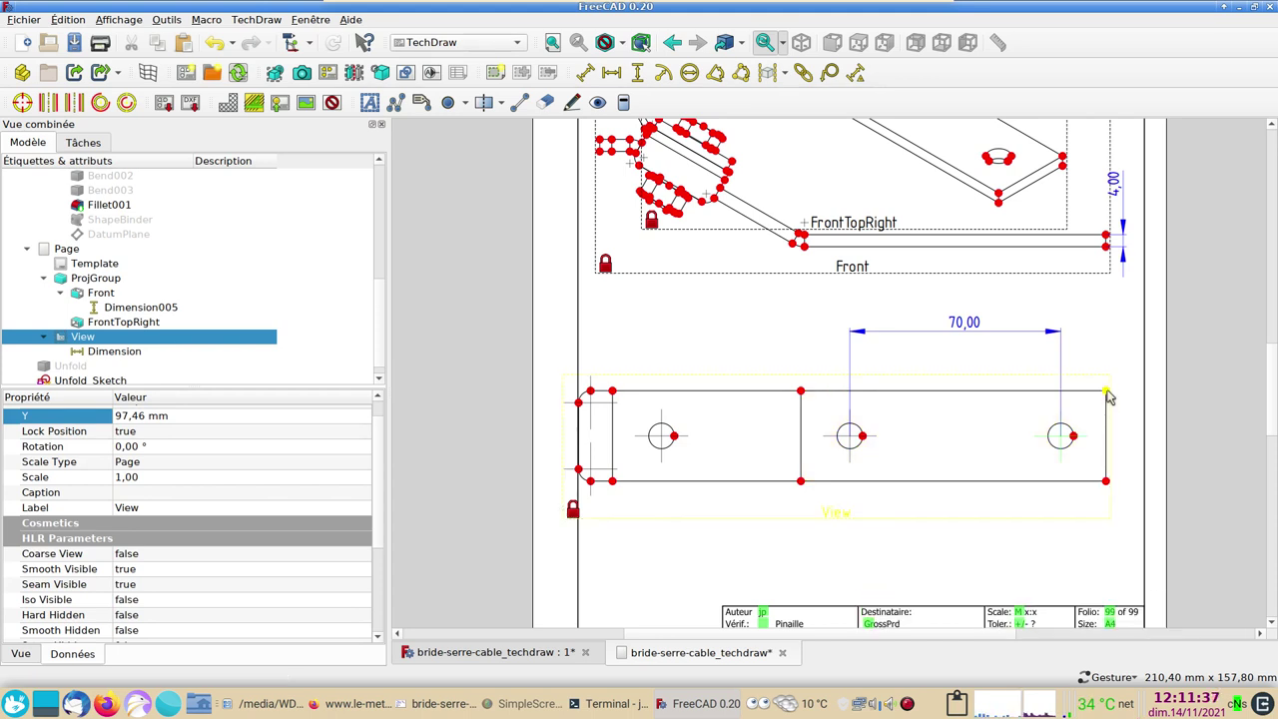
Add a 15,00 horizontal dimension from the right hole centre to the right edge
click(1109, 424)
click(619, 69)
click(622, 70)
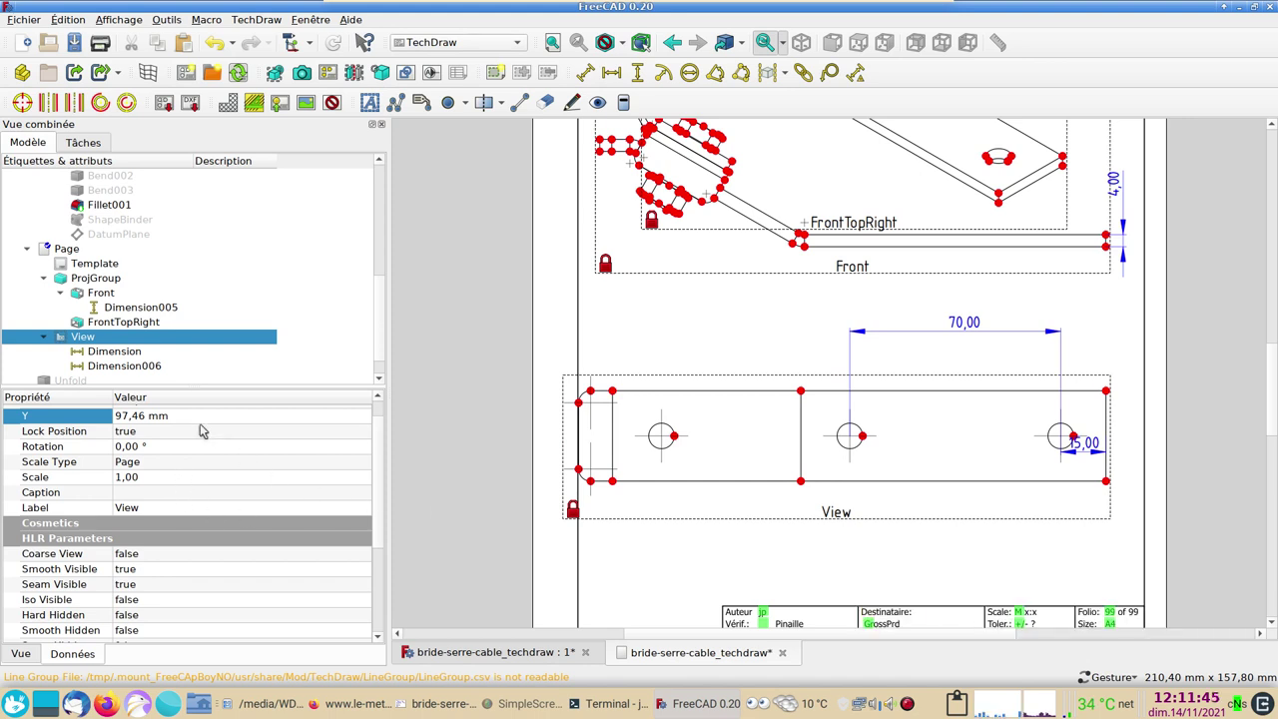
click(82, 662)
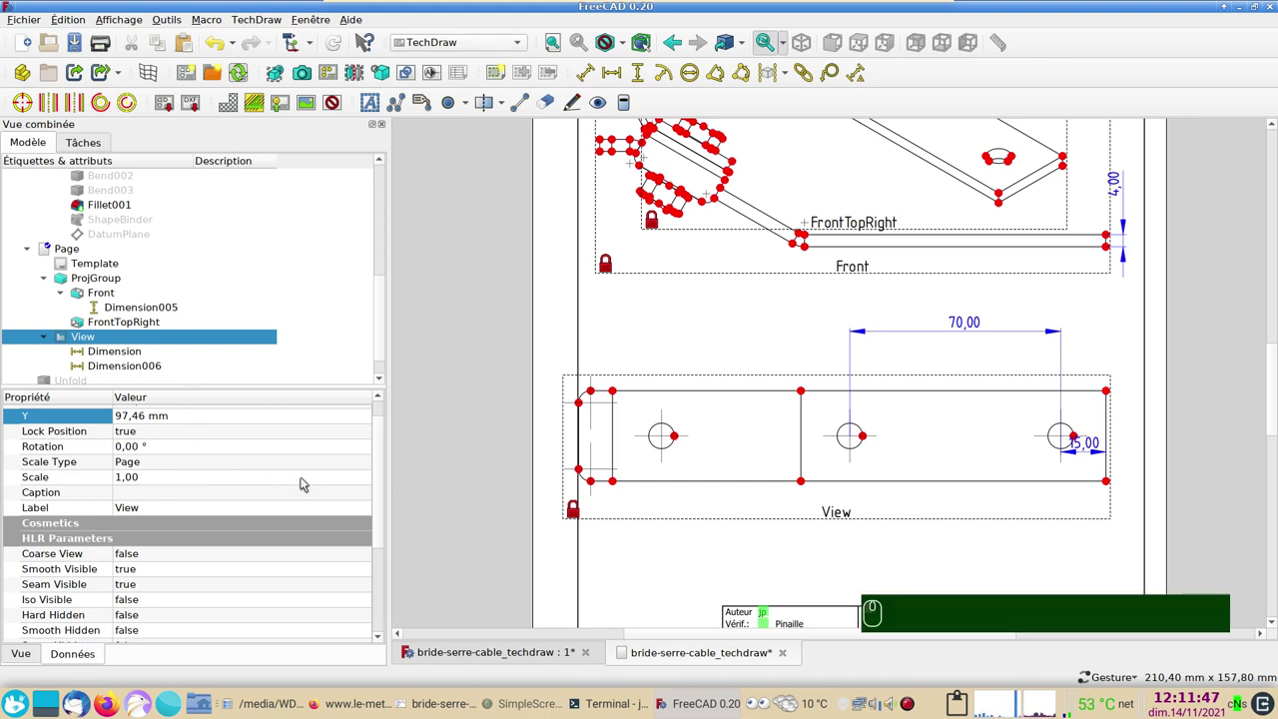
drag(385, 518, 378, 408)
click(379, 408)
click(183, 453)
click(182, 447)
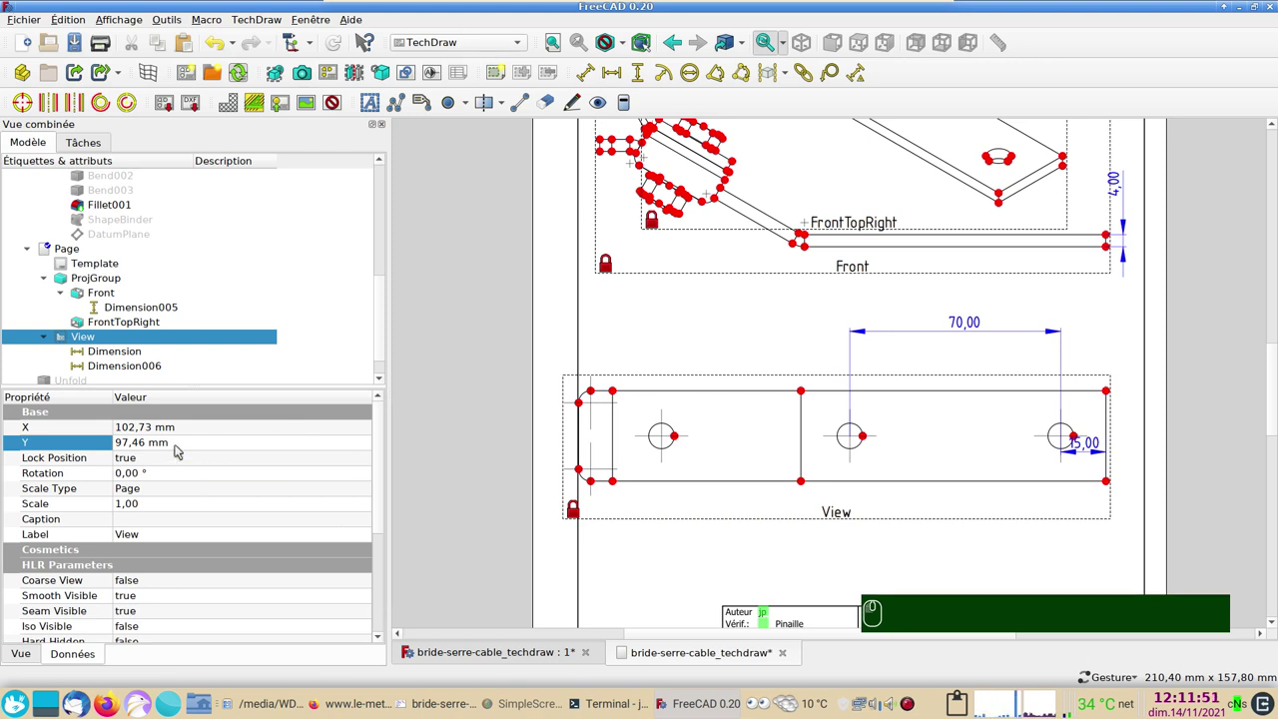
scroll(down, 3)
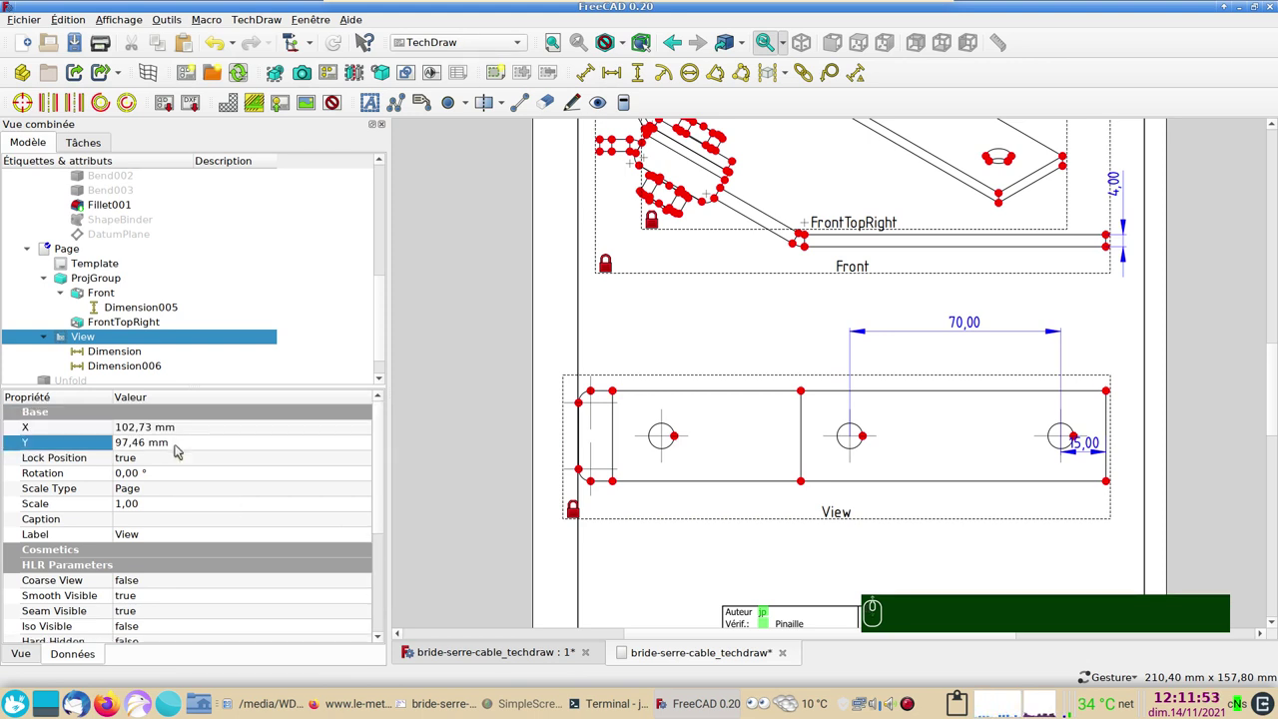
click(182, 447)
click(158, 447)
scroll(up, 3)
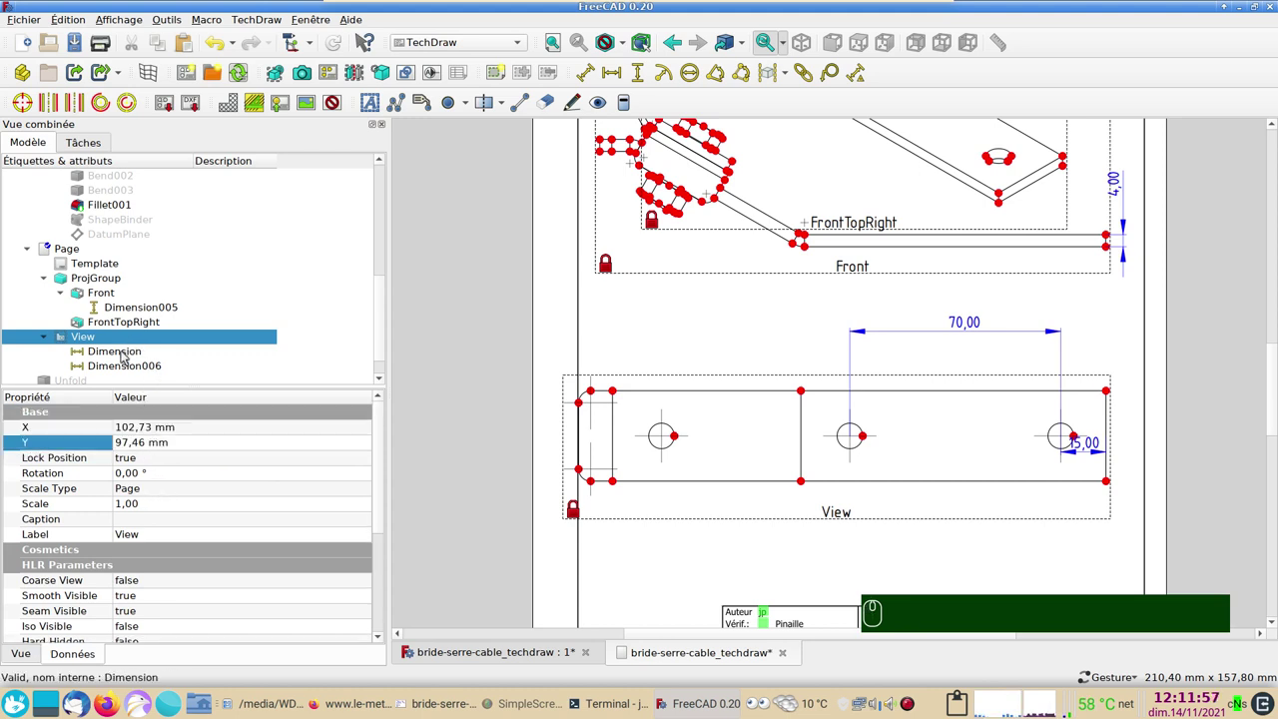
Move the 15,00 dimension above the view by adjusting its X and Y position properties
click(125, 363)
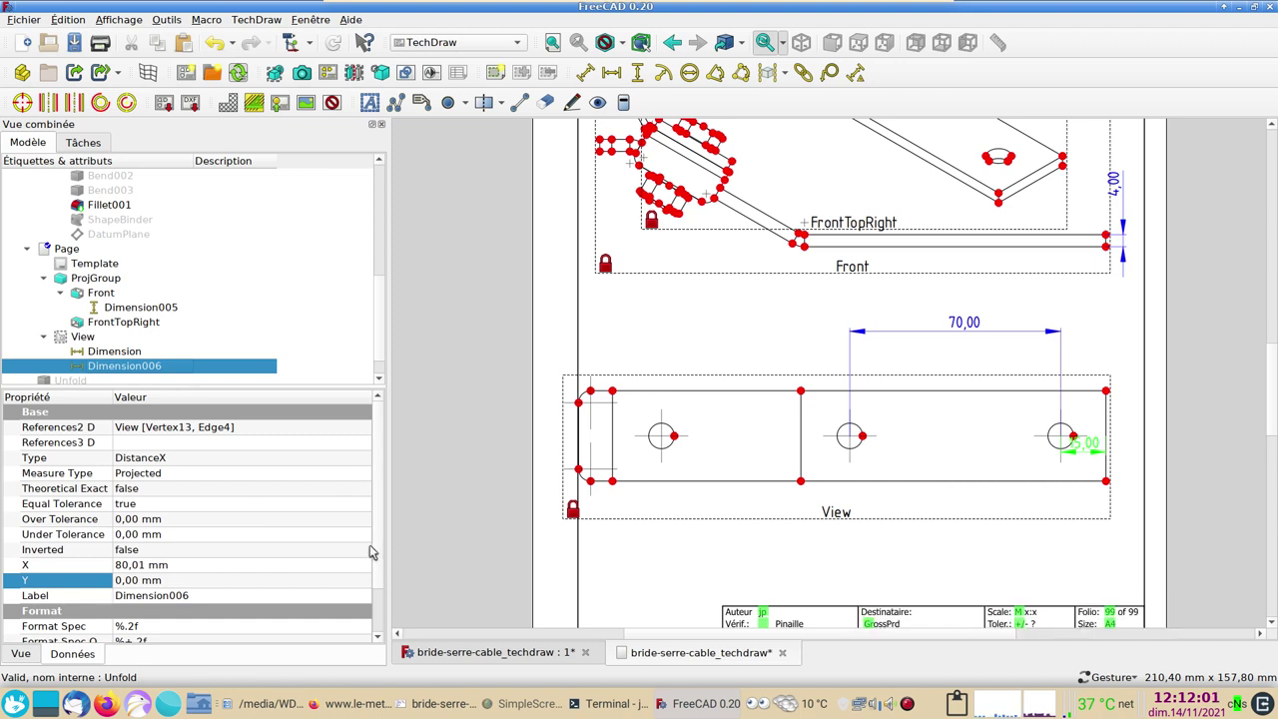
drag(1095, 447, 462, 487)
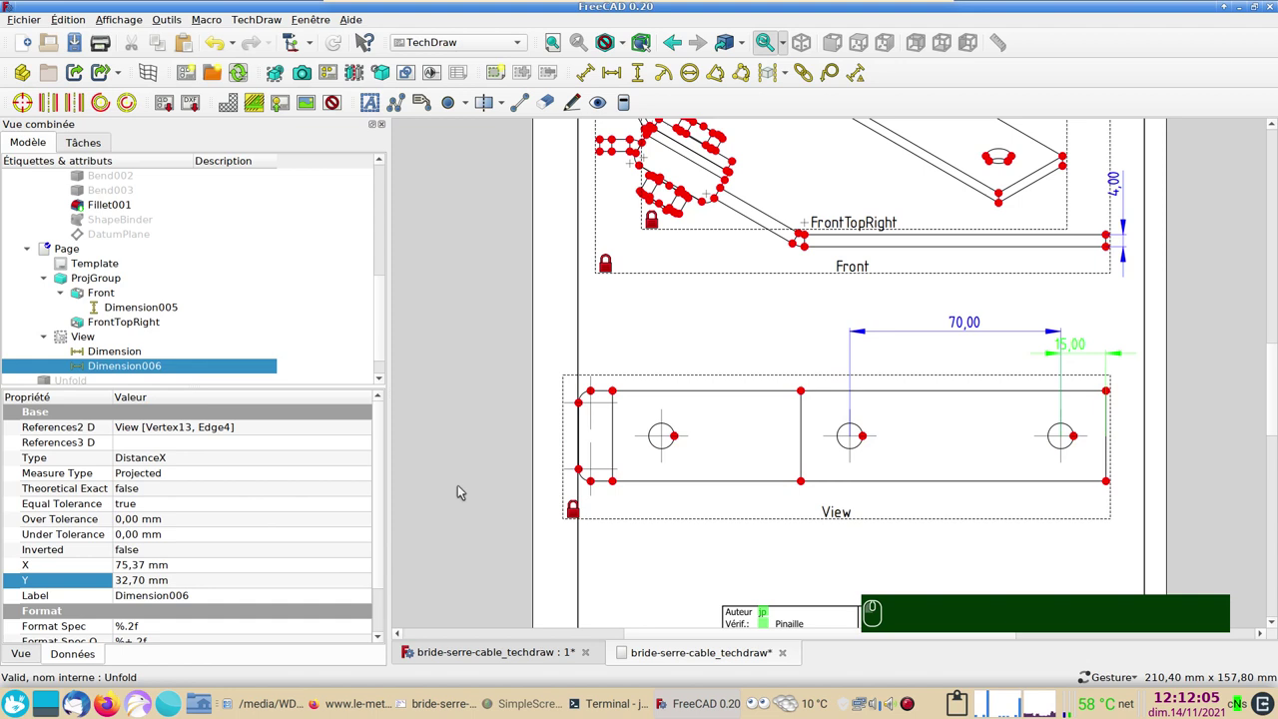
drag(390, 503, 77, 665)
click(80, 656)
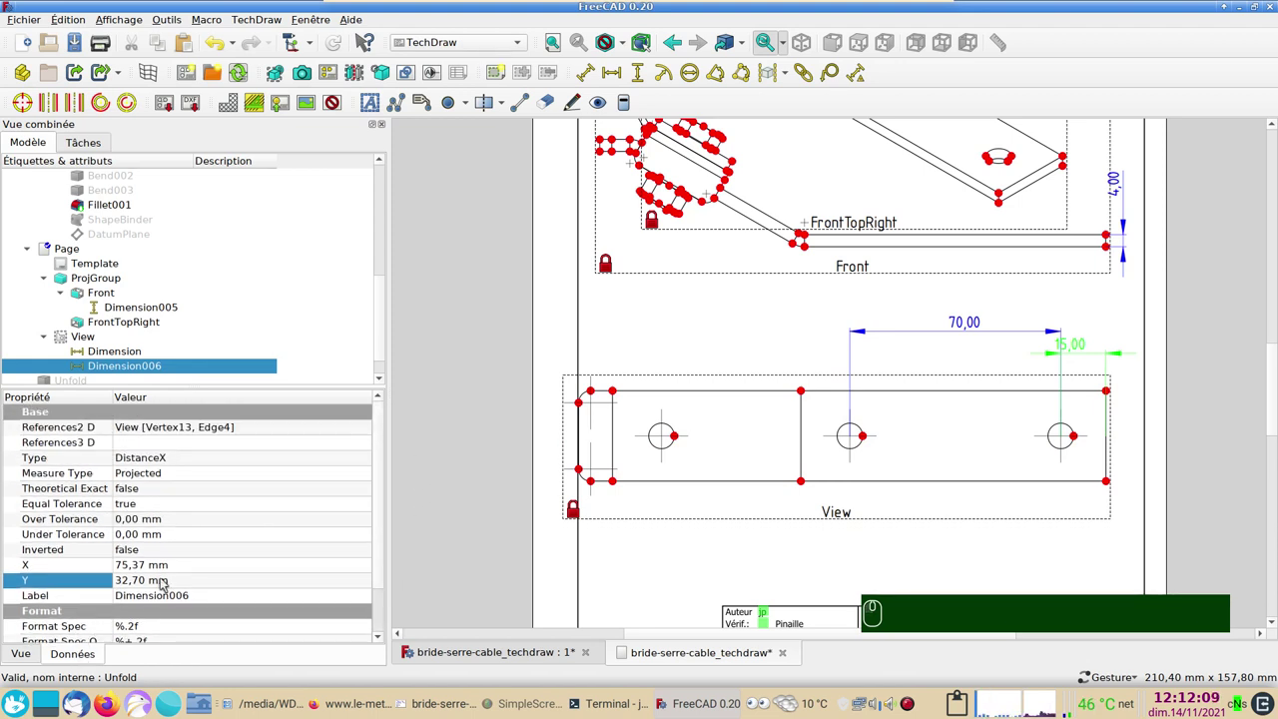
click(165, 580)
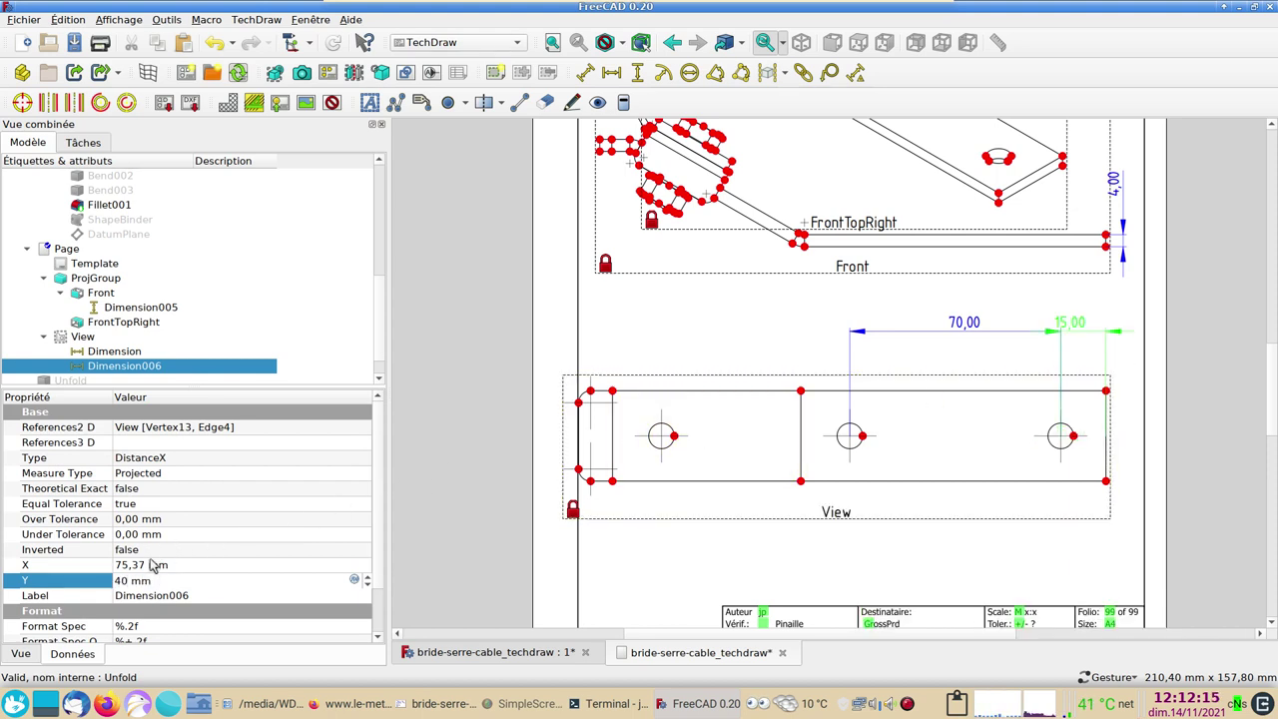
click(155, 561)
scroll(up, 3)
scroll(down, 3)
scroll(down, 3)
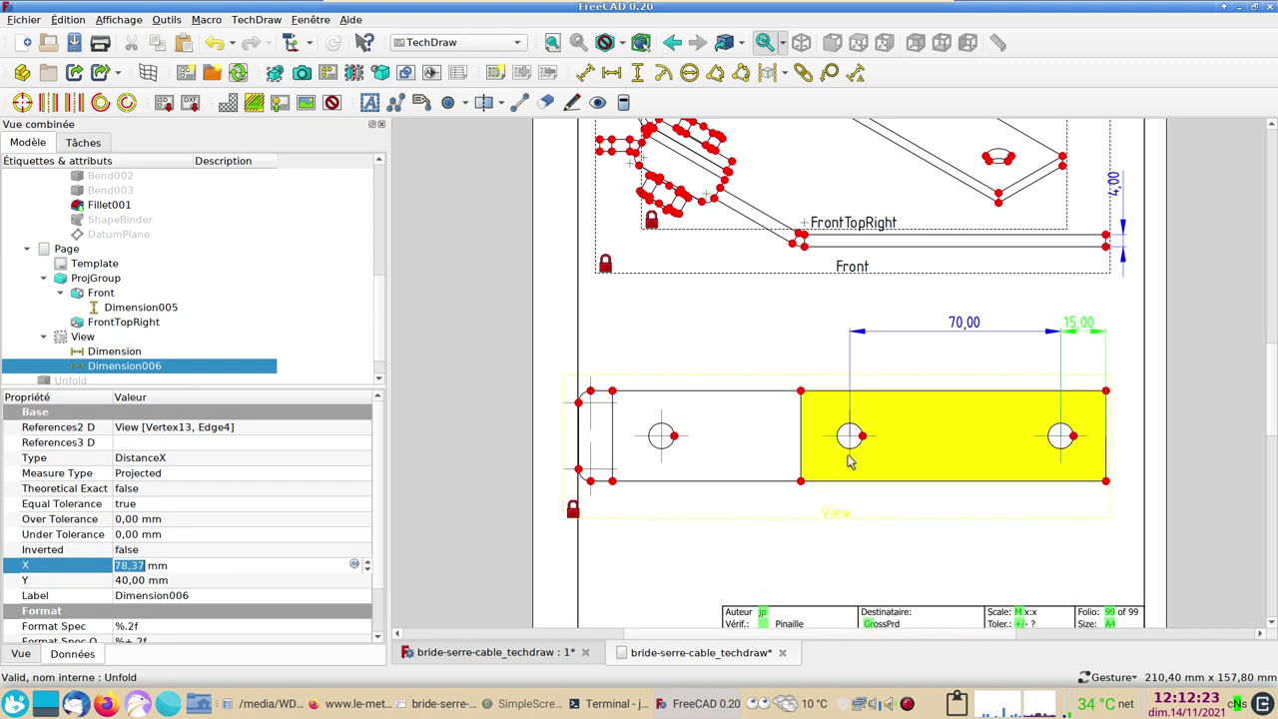
click(854, 459)
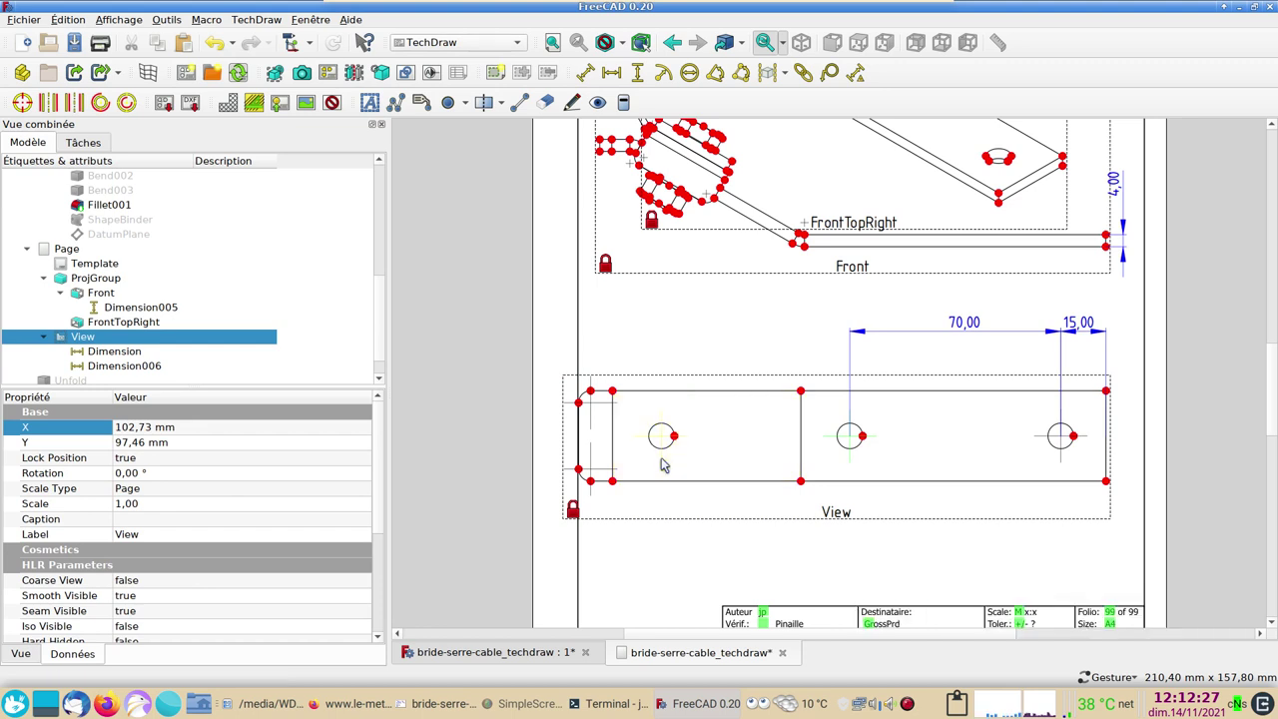
key(▭)
Add the 62,51 left-to-middle hole dimension and the 175,03 overall length, both above the view
click(665, 468)
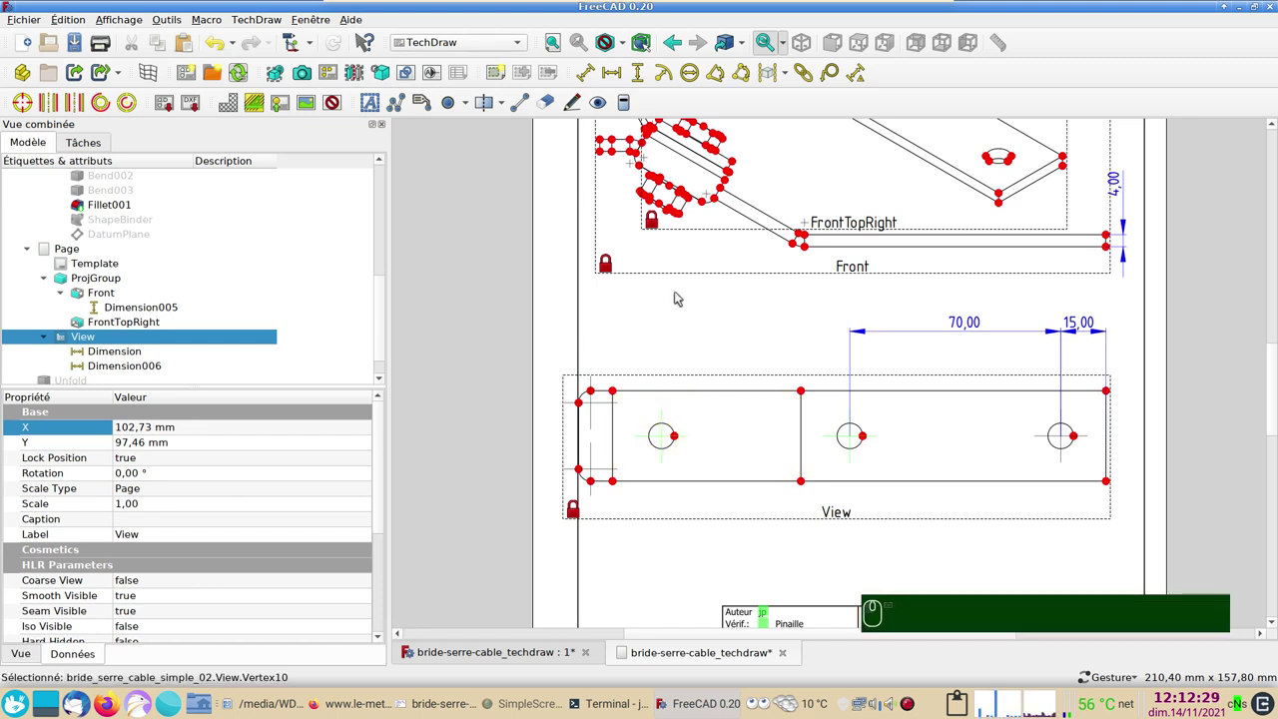
click(608, 64)
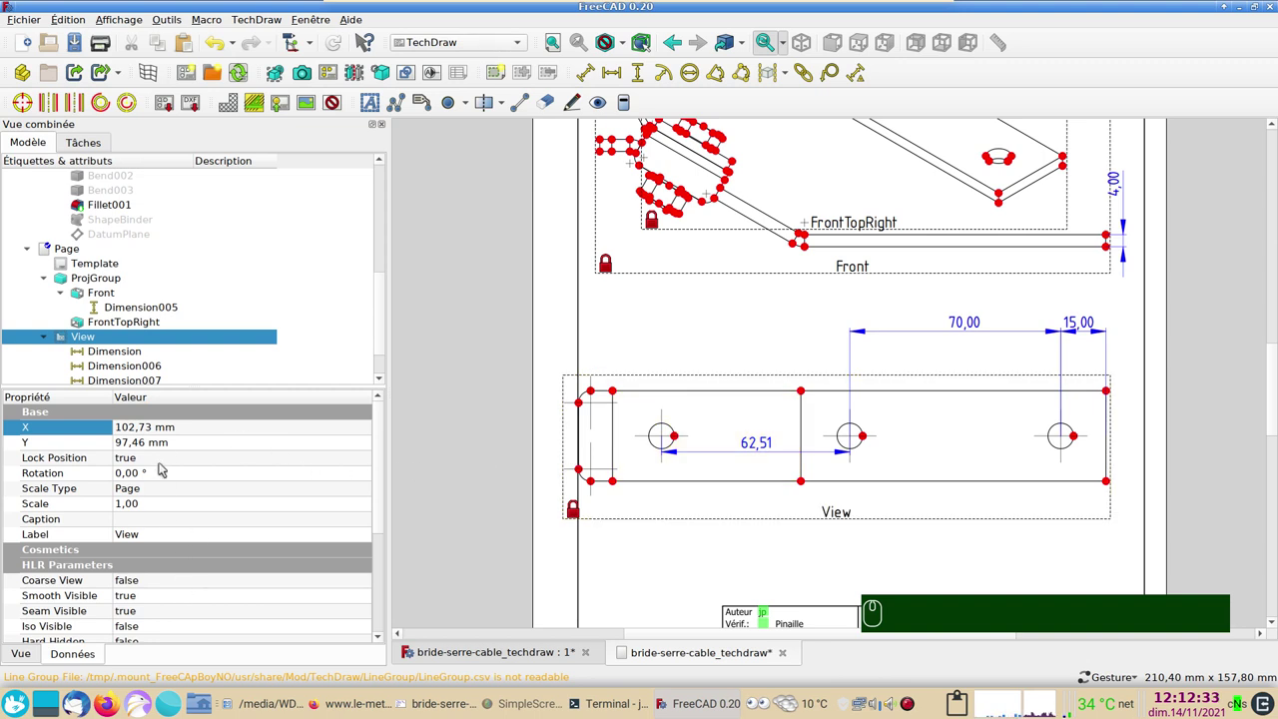
drag(754, 450, 778, 366)
click(205, 584)
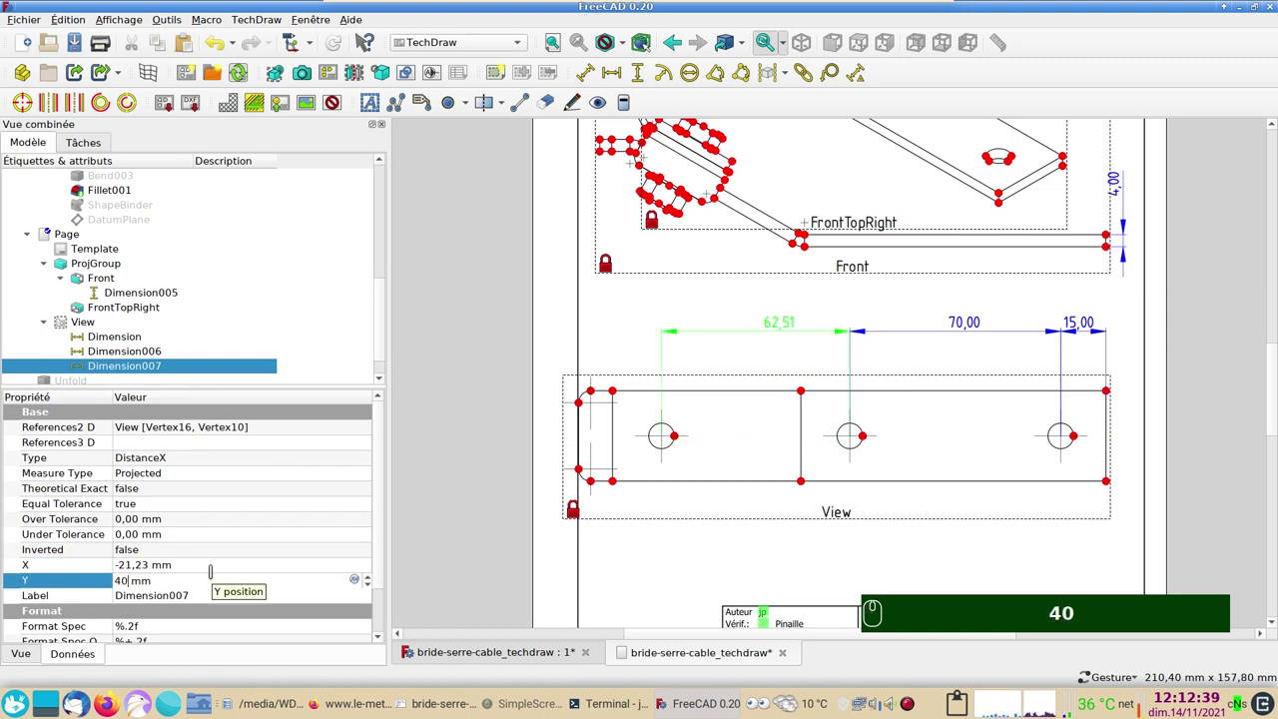
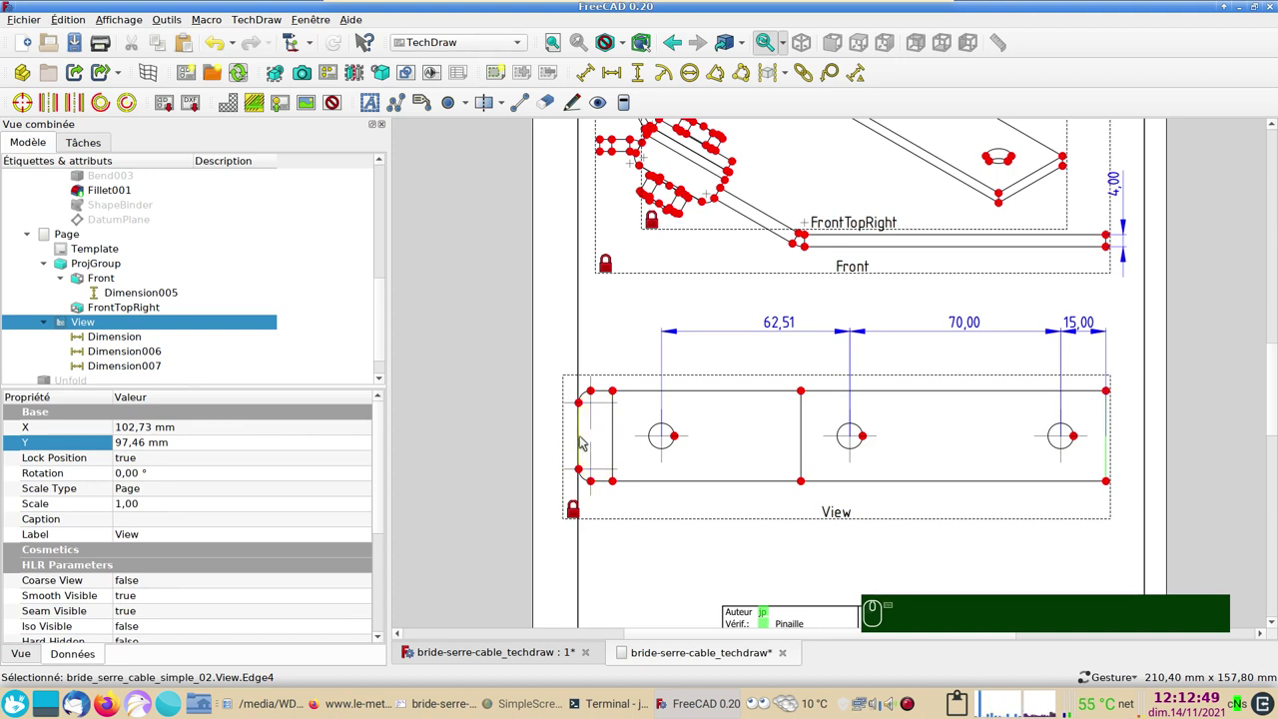
click(584, 438)
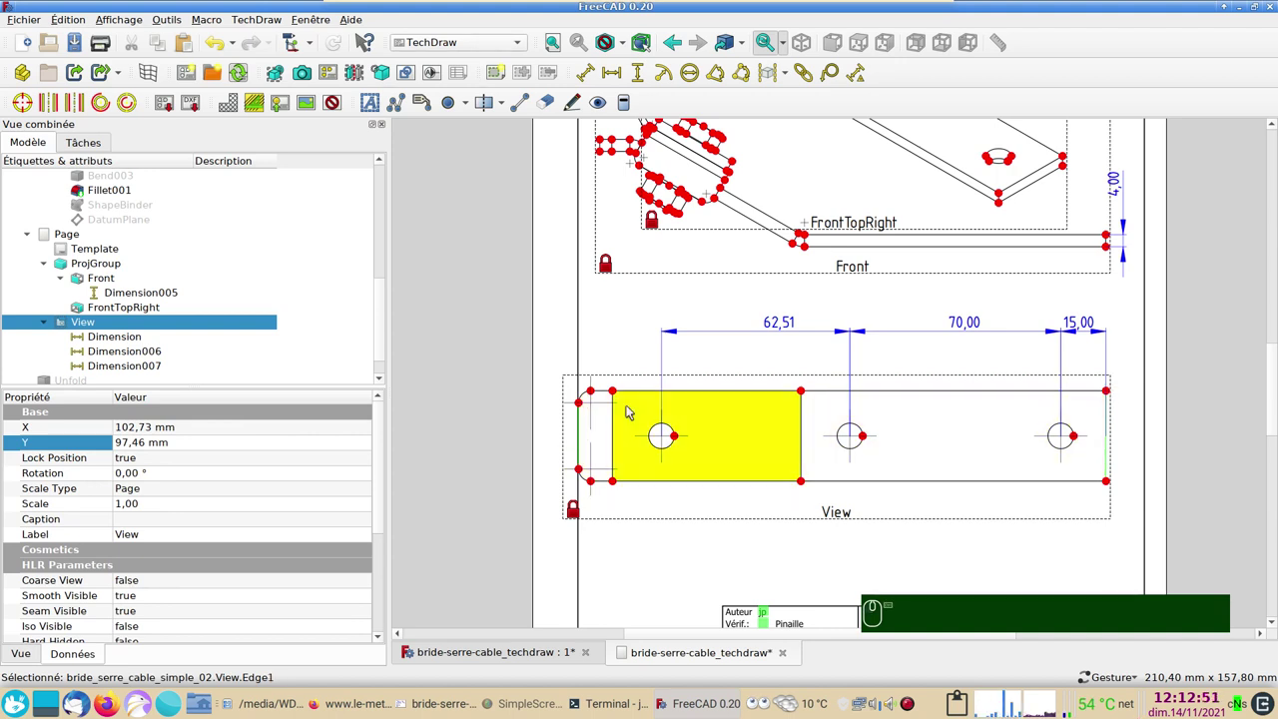
click(620, 77)
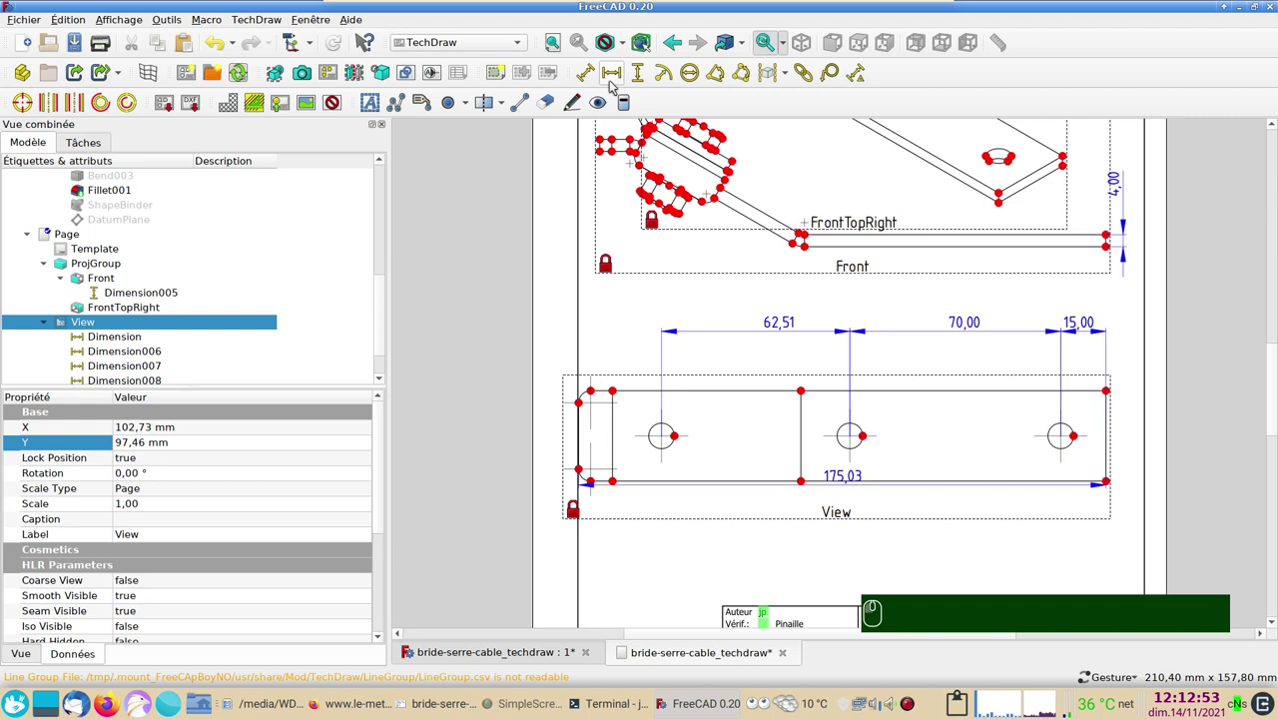
drag(828, 450, 702, 583)
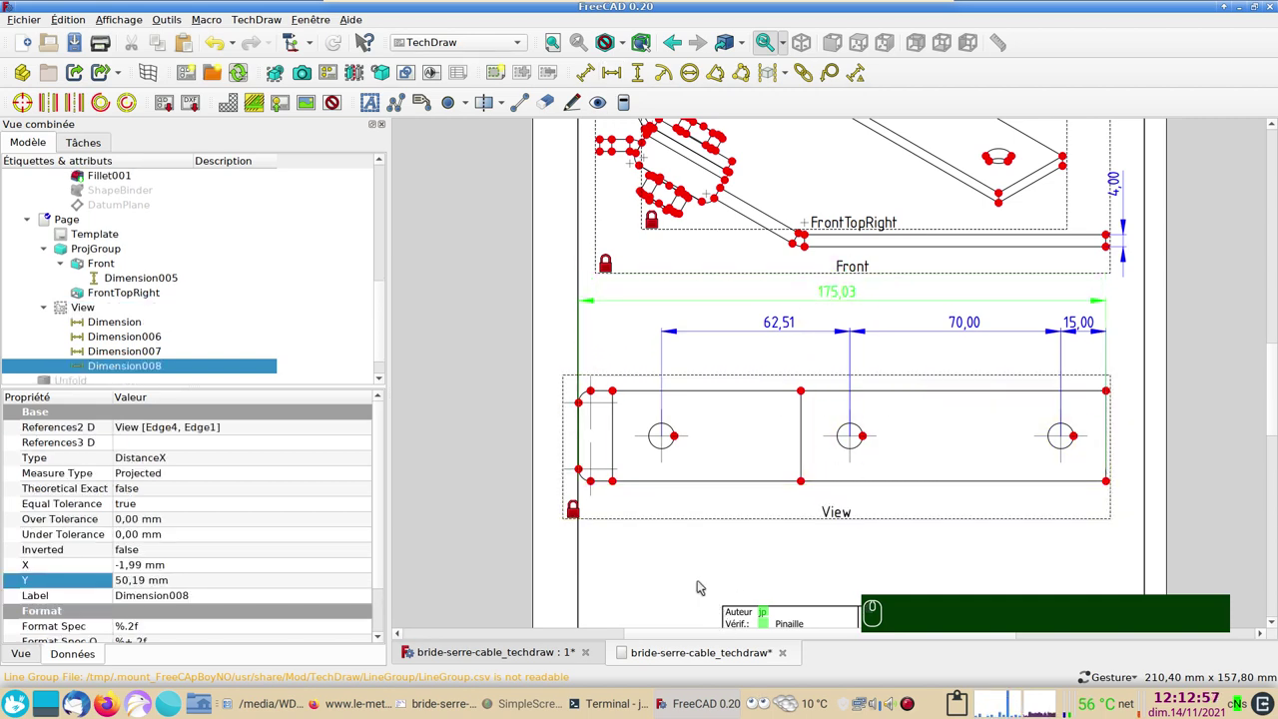
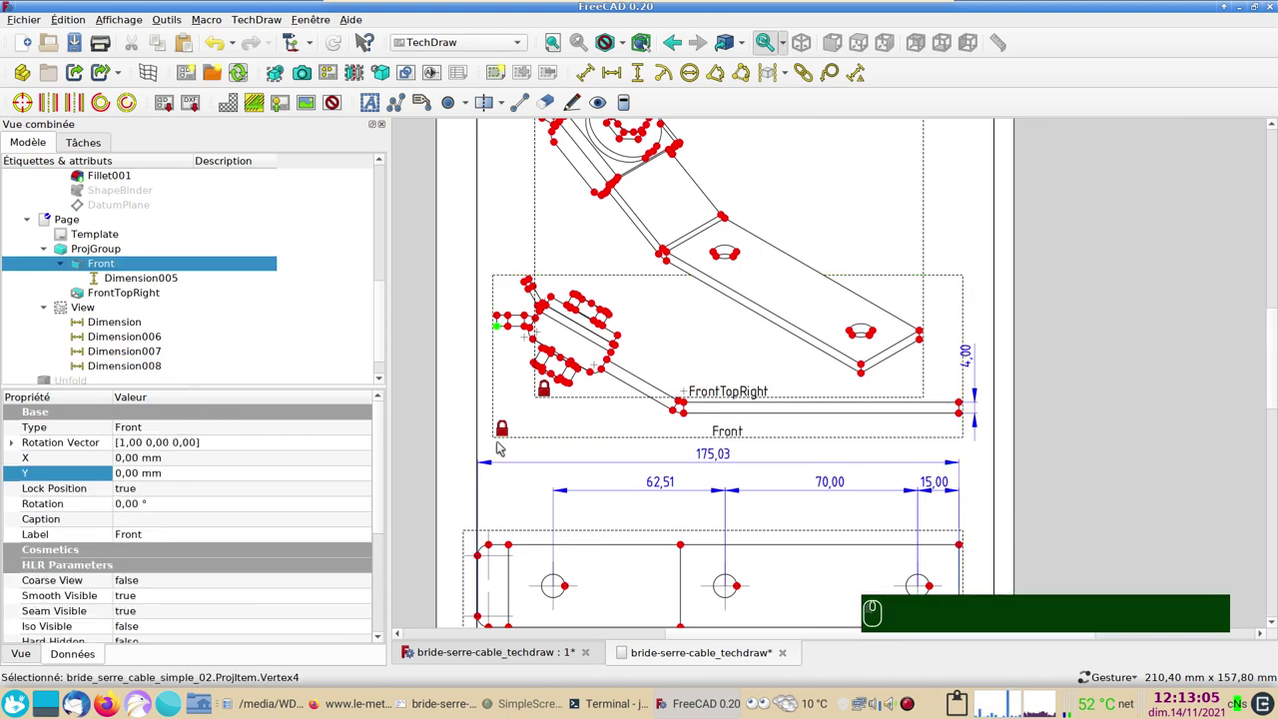
Add a 31,61 vertical height dimension between two front-view vertices and drag it aside
click(689, 421)
click(640, 82)
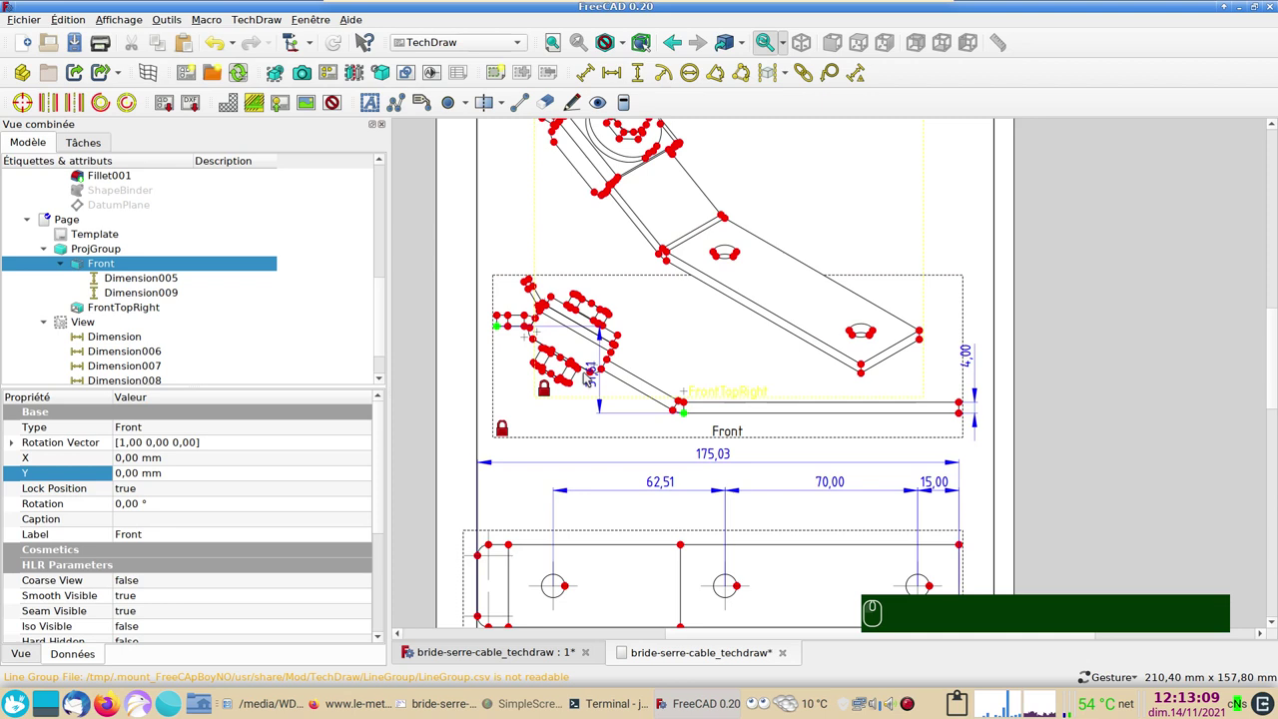
drag(598, 382, 592, 376)
click(600, 393)
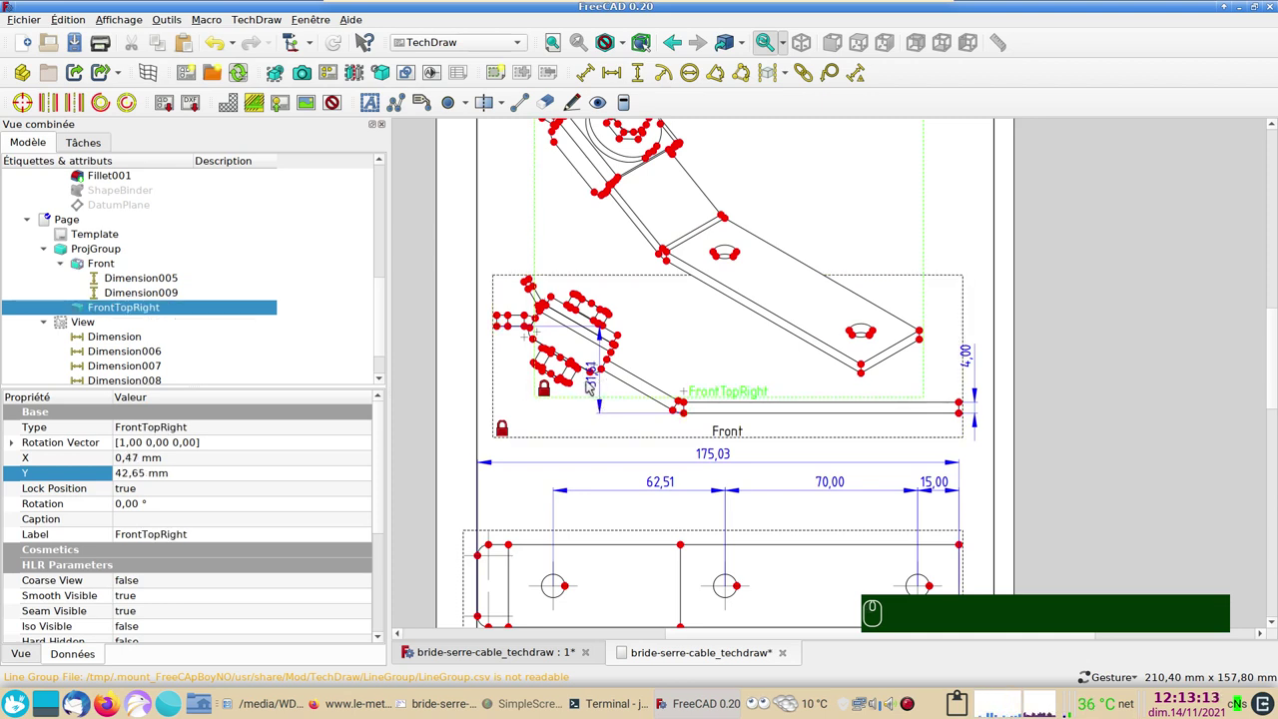
drag(594, 388, 111, 348)
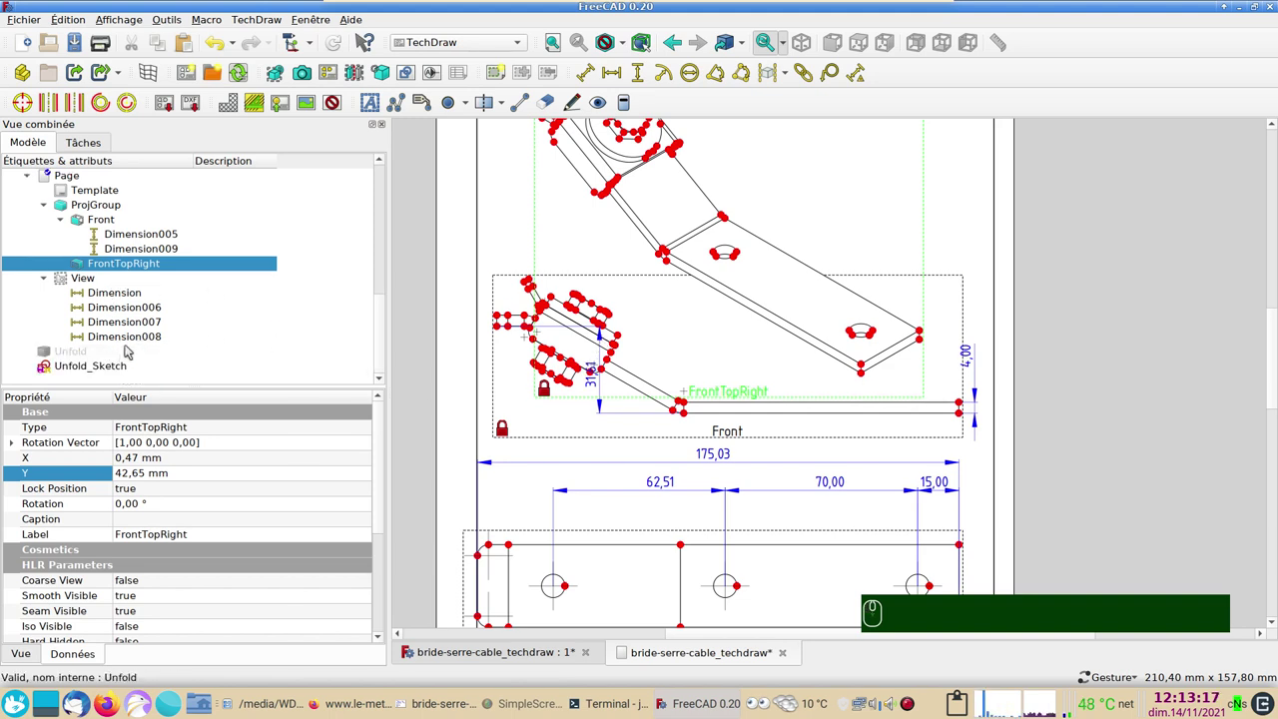
click(130, 347)
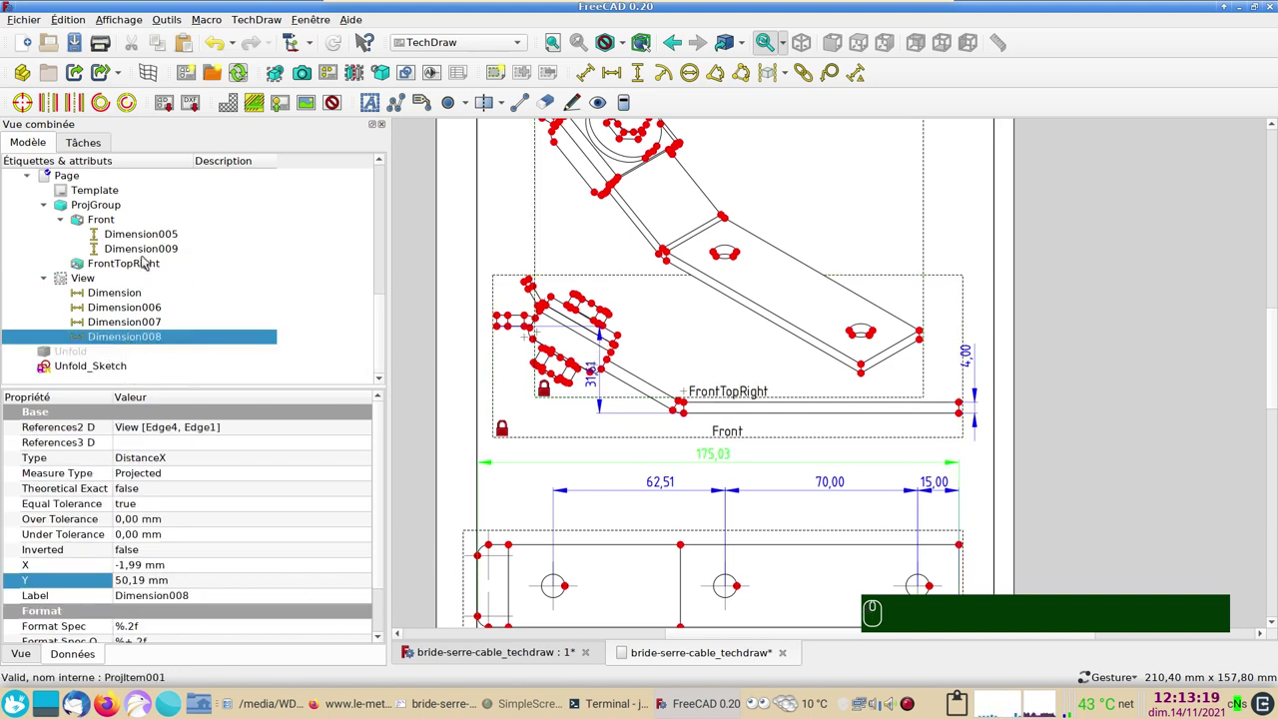
click(149, 252)
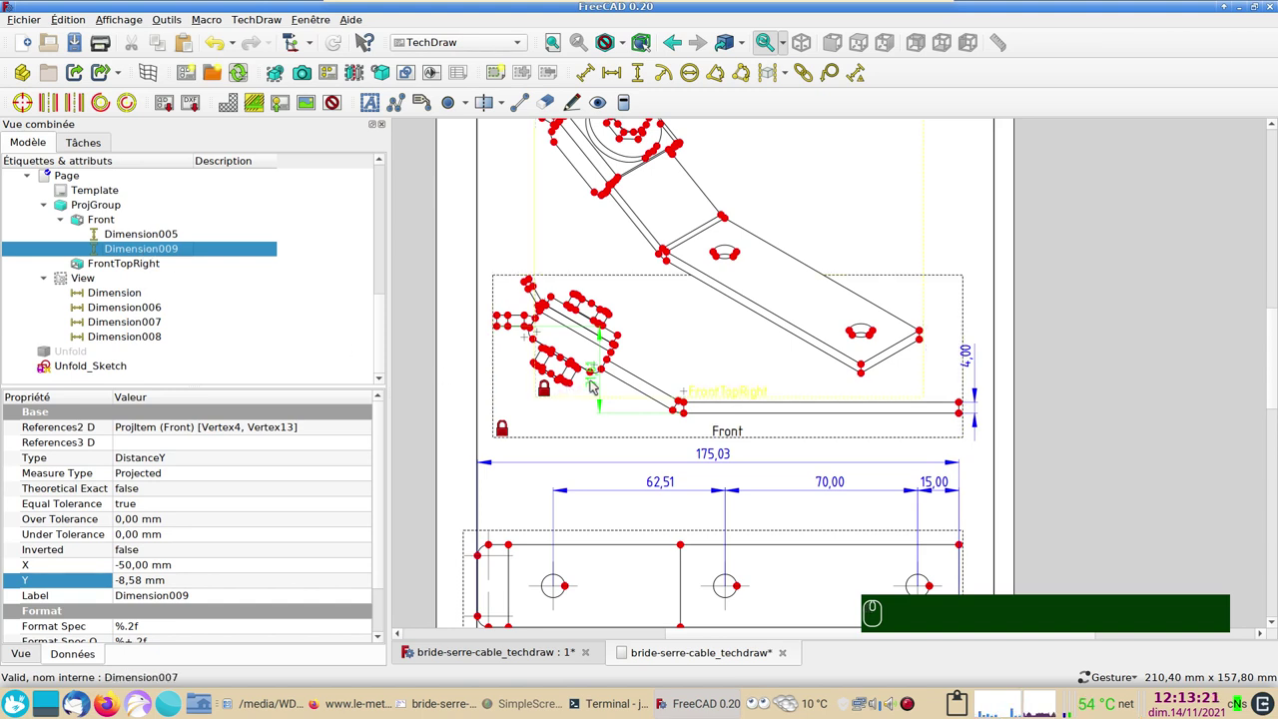
drag(600, 383, 601, 385)
drag(601, 386, 470, 357)
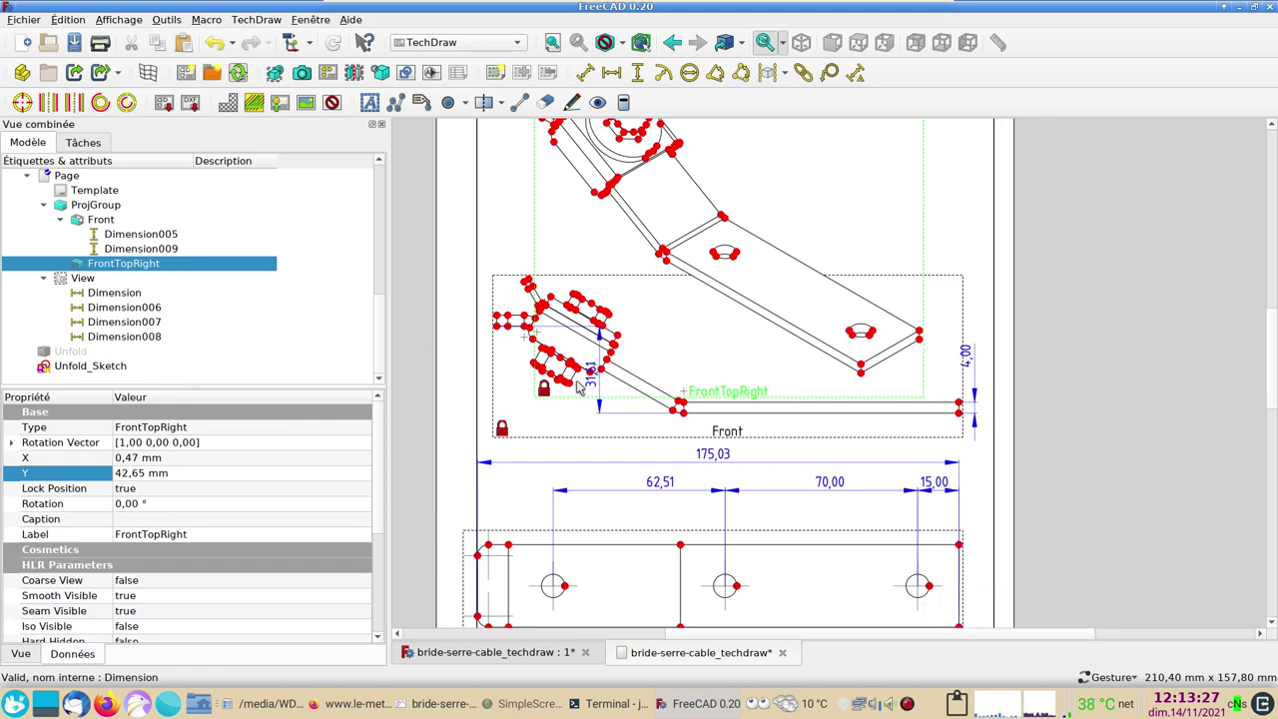
Lower the height dimension's X offset so it sits left of the front view, with view frames hidden
click(154, 250)
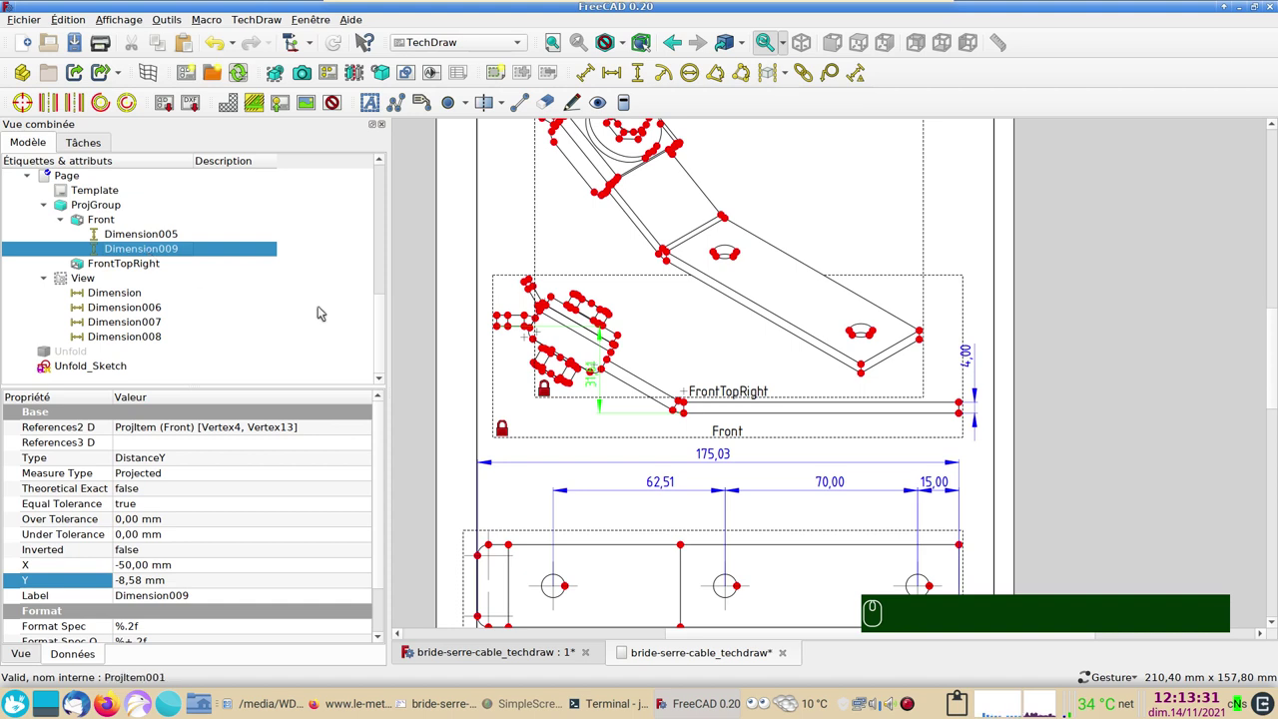
drag(601, 386, 165, 277)
click(158, 253)
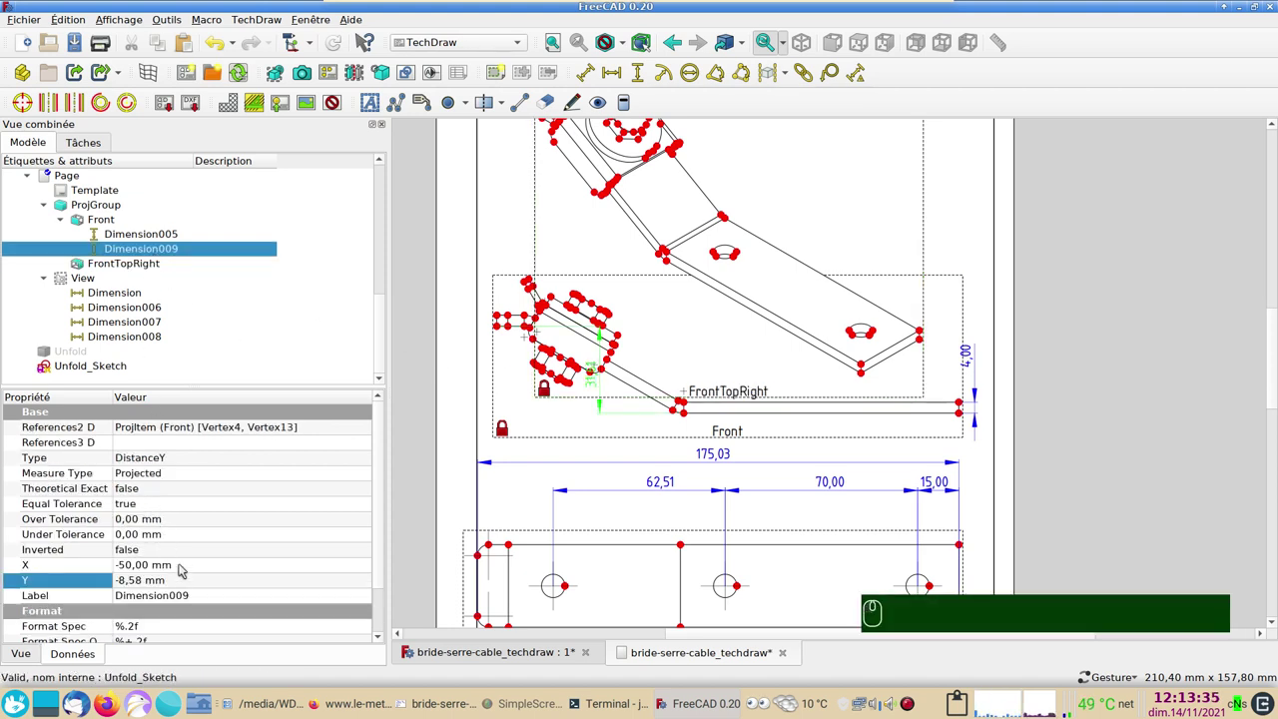
click(183, 563)
scroll(down, 3)
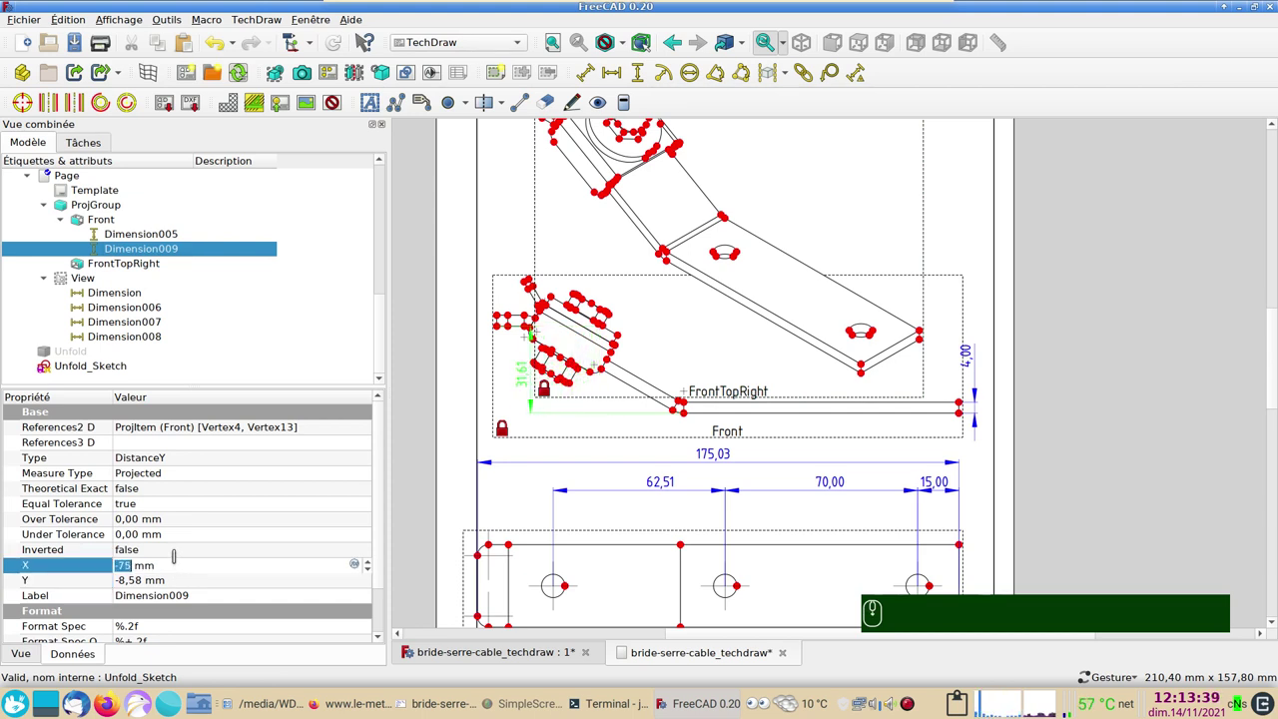
scroll(down, 3)
click(706, 378)
scroll(down, 3)
click(337, 101)
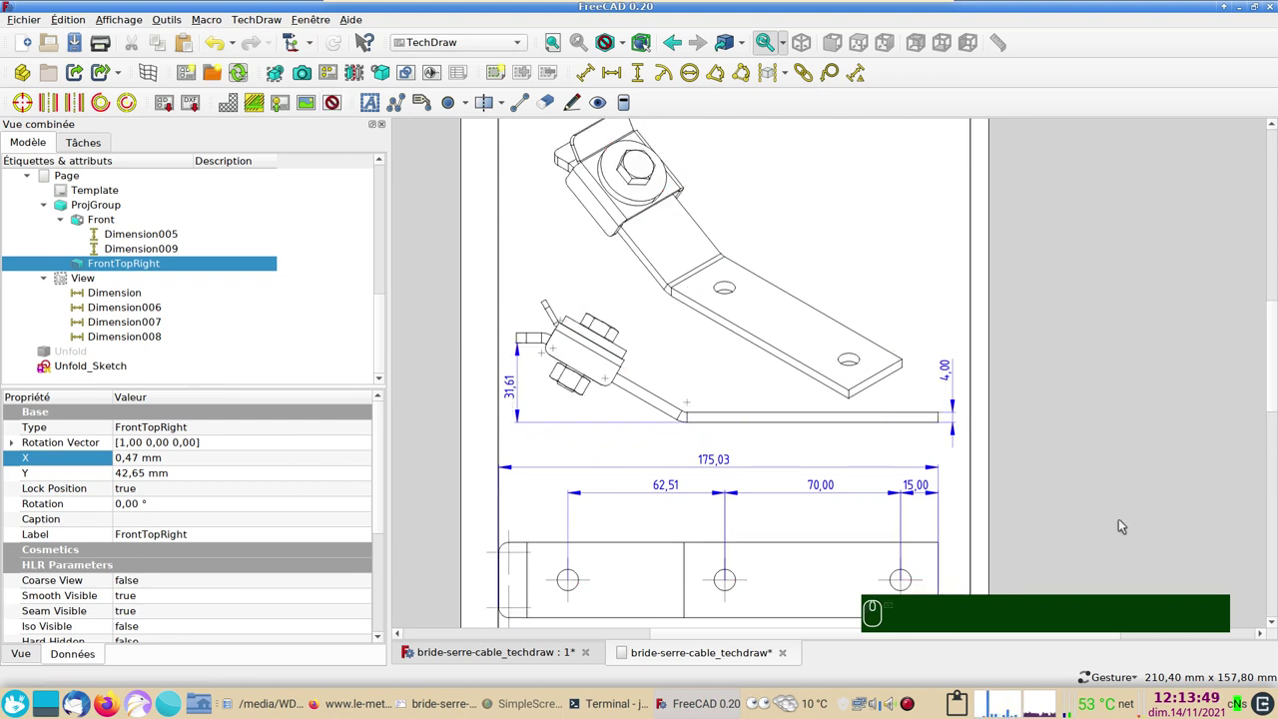
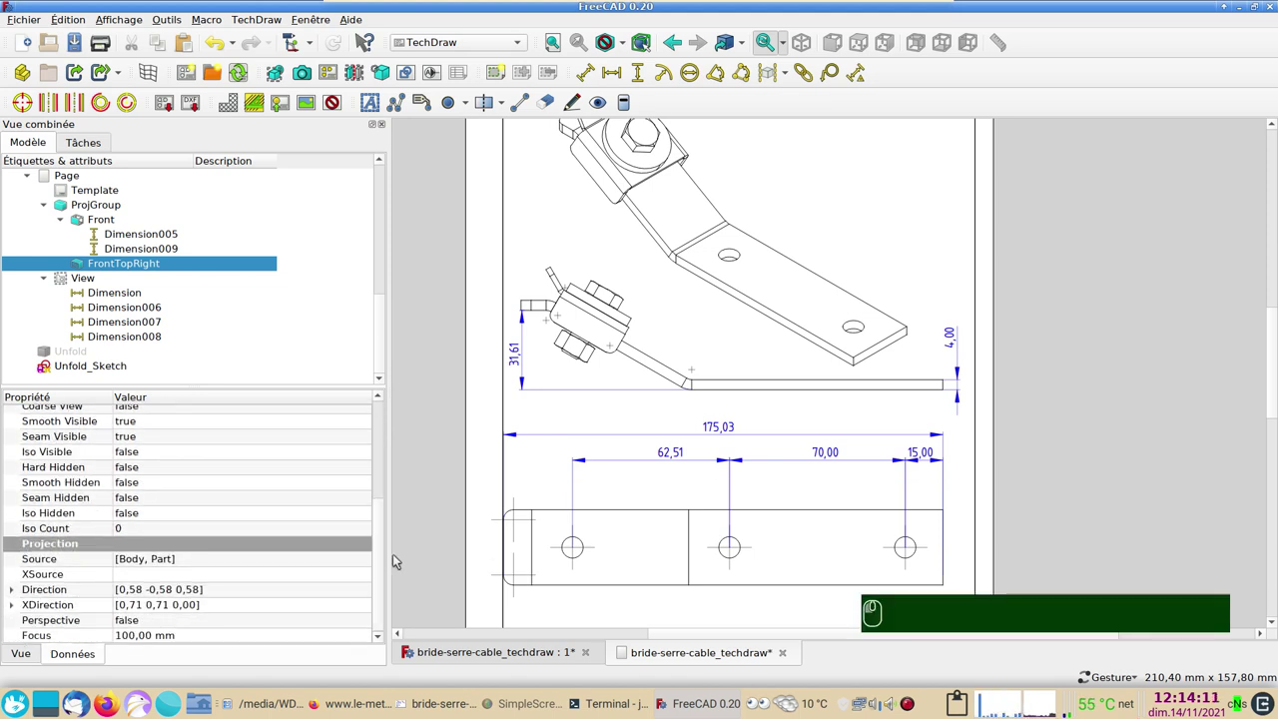
Set Format Spec %.1f on the 62,51 and 175,03 dimensions and %.0f on the height, giving 62,5, 175,0 and 32
click(61, 655)
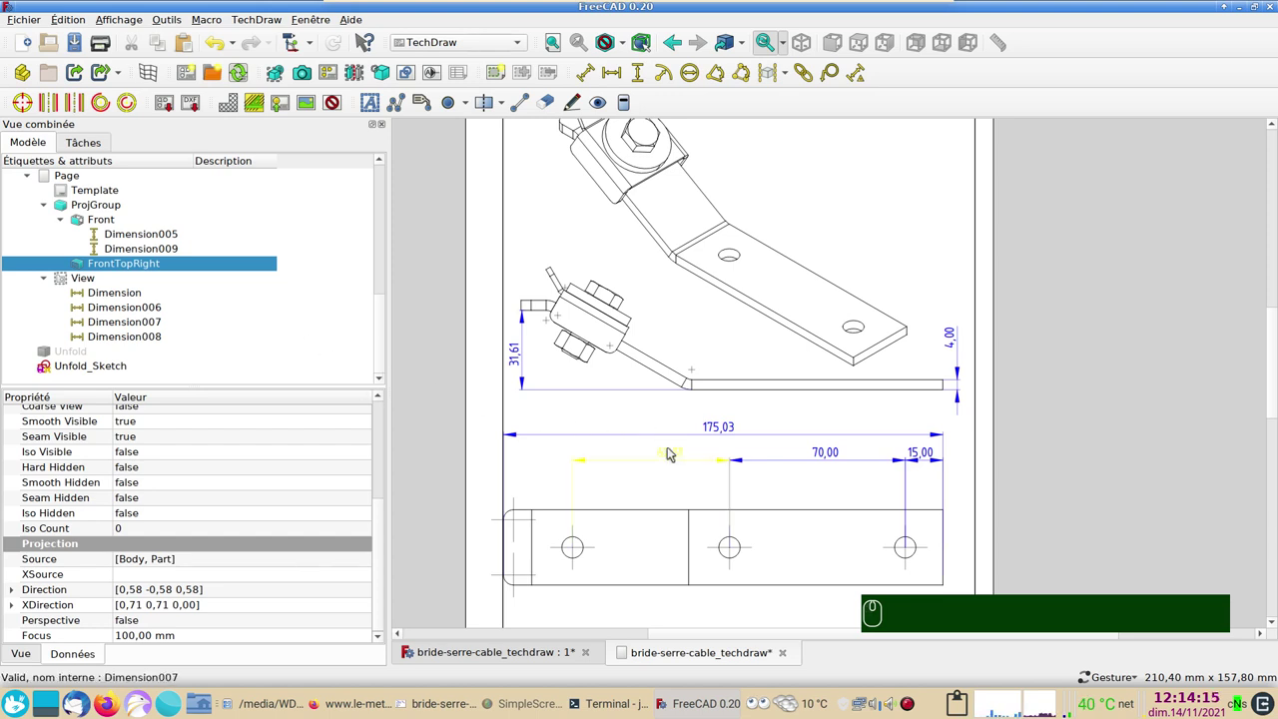
click(668, 452)
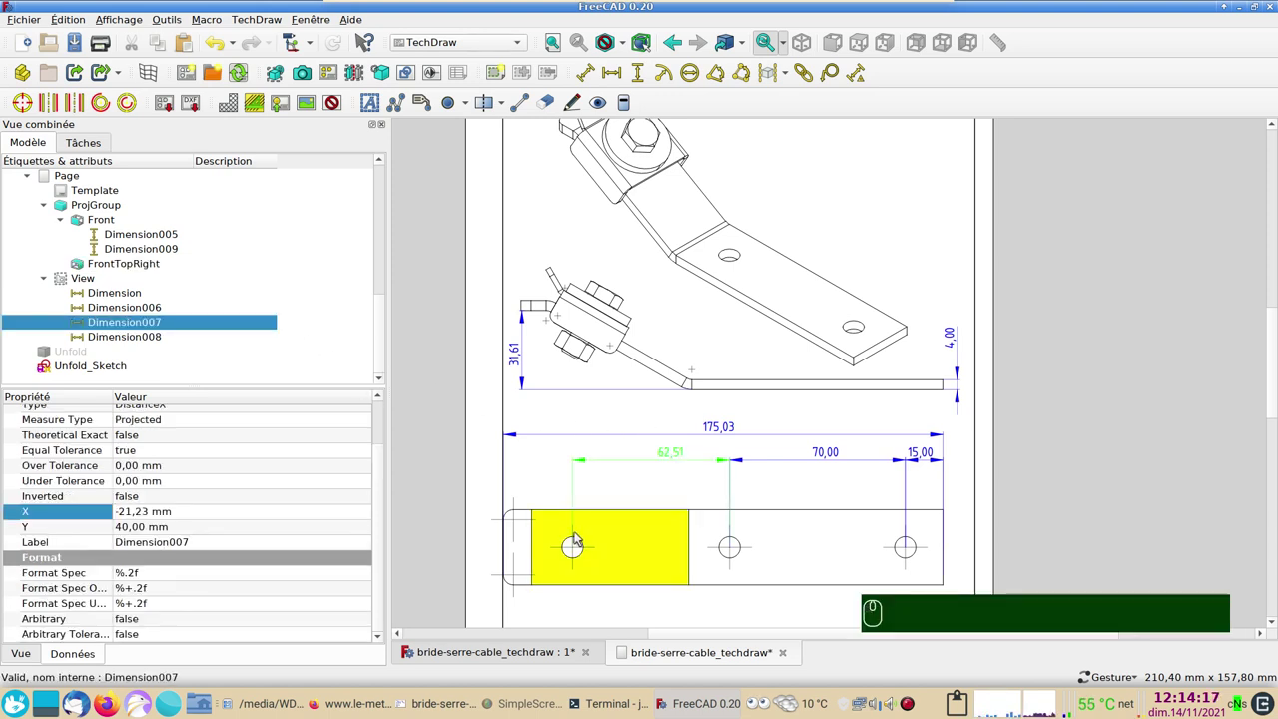
click(725, 434)
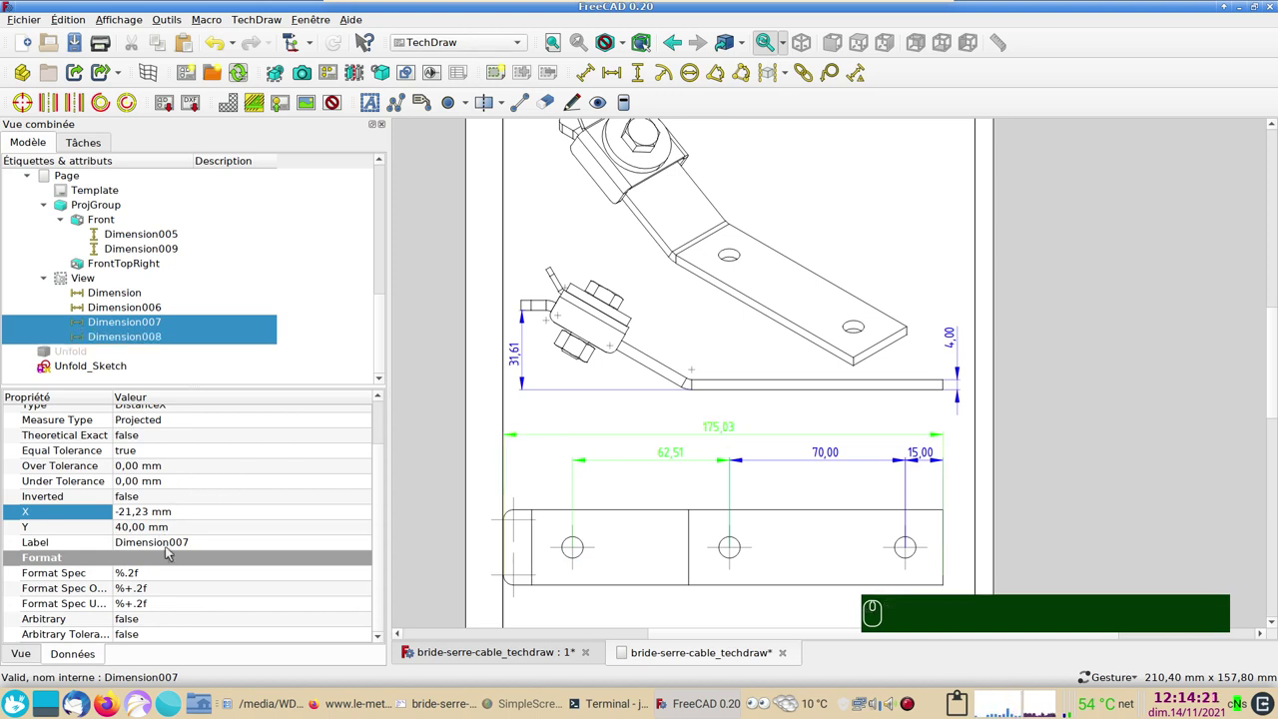
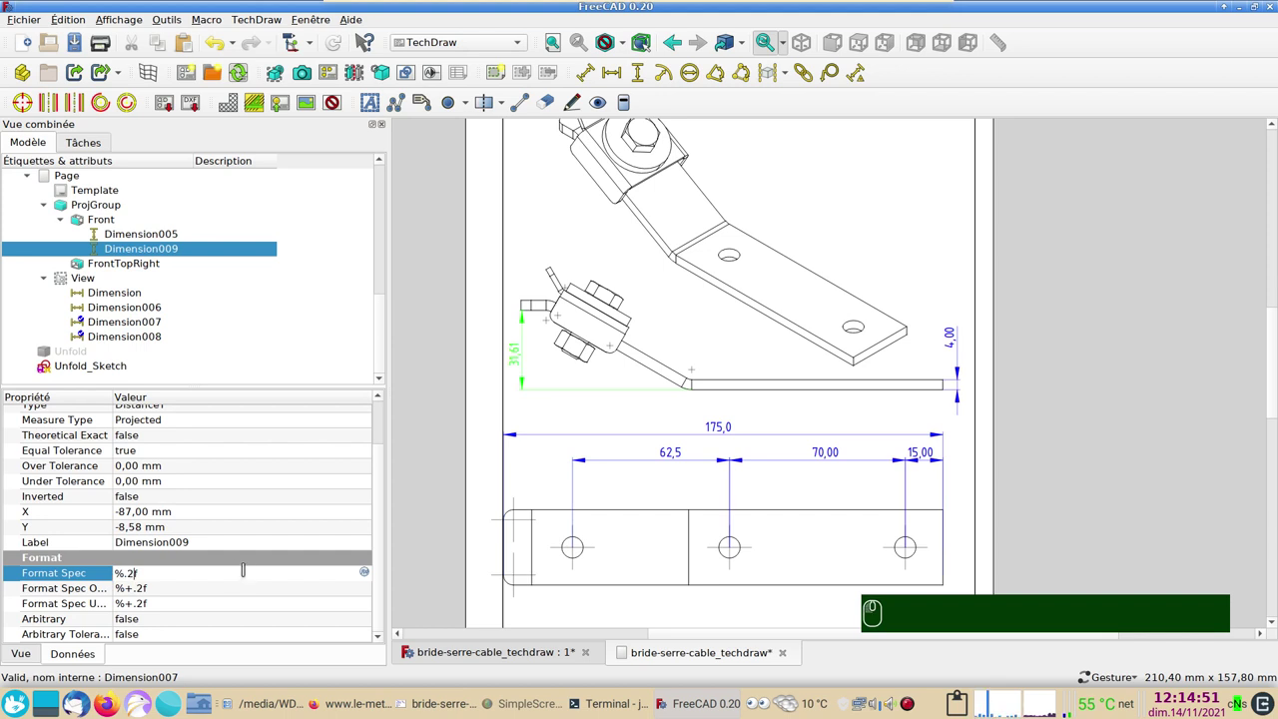
click(606, 408)
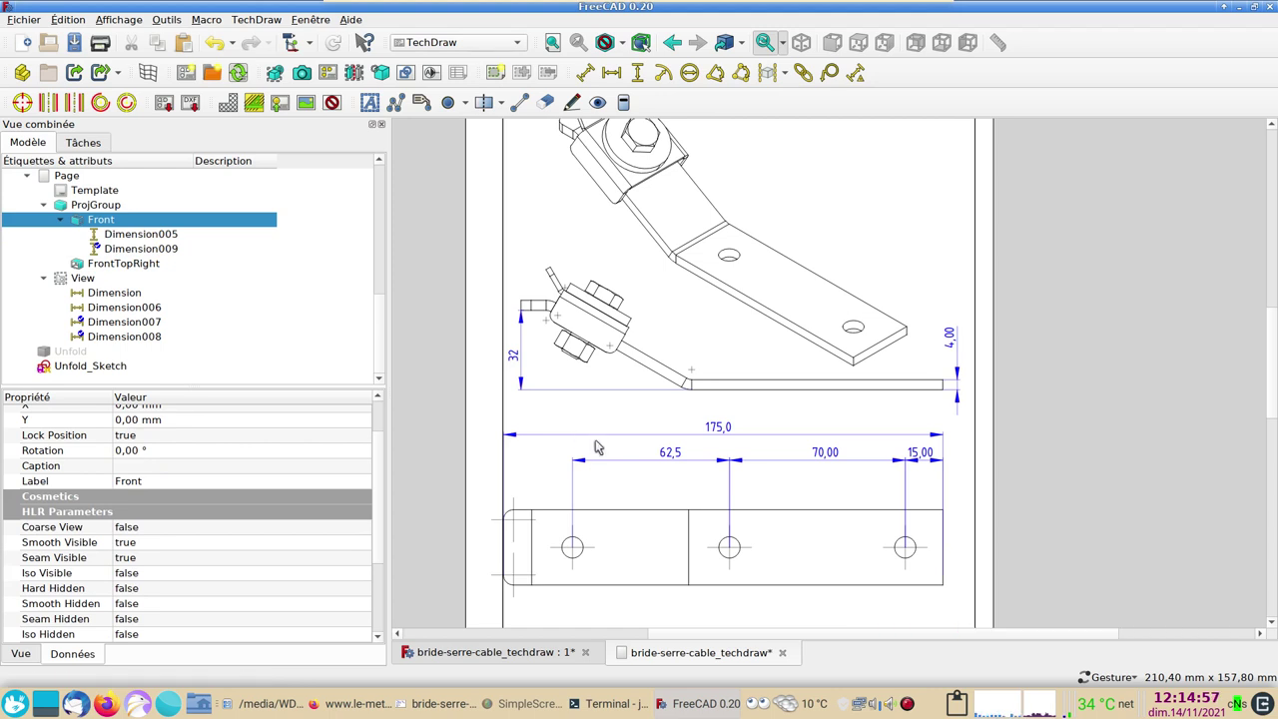
click(672, 464)
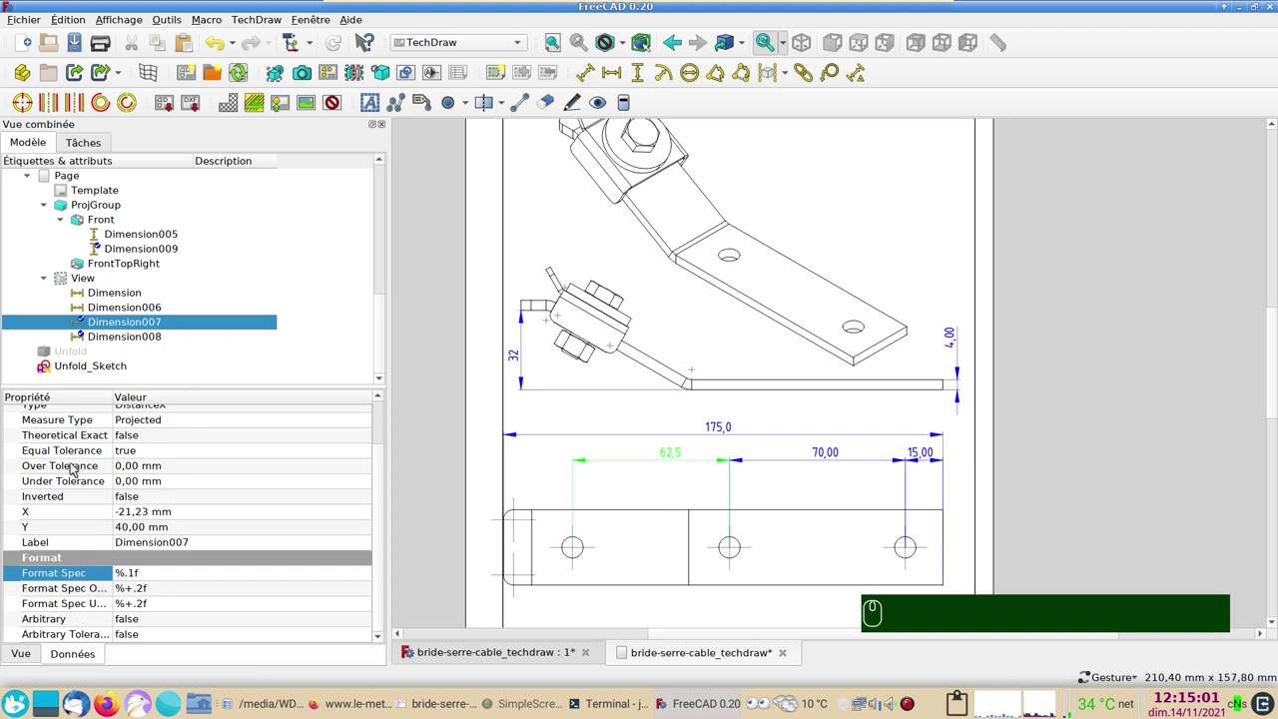
Set the 62,5 dimension's Over Tolerance to 0,50 mm with equal tolerance, showing ±0,50
click(144, 471)
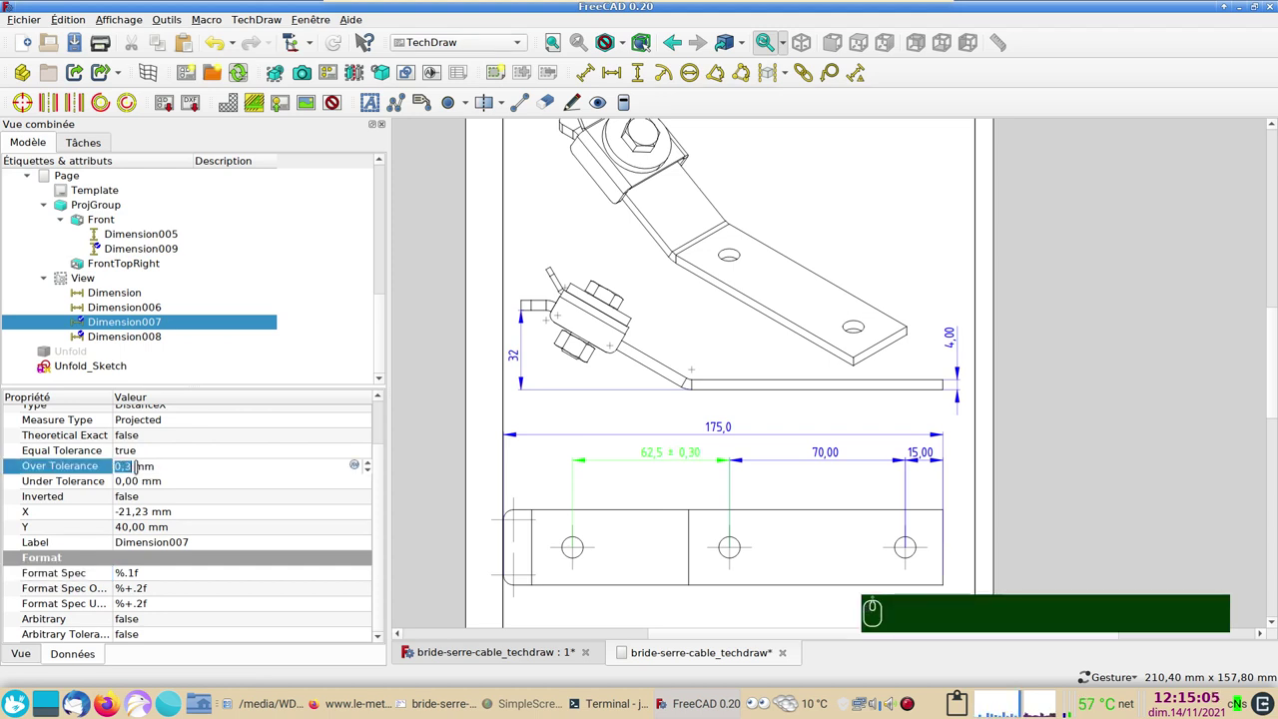
drag(682, 499, 761, 519)
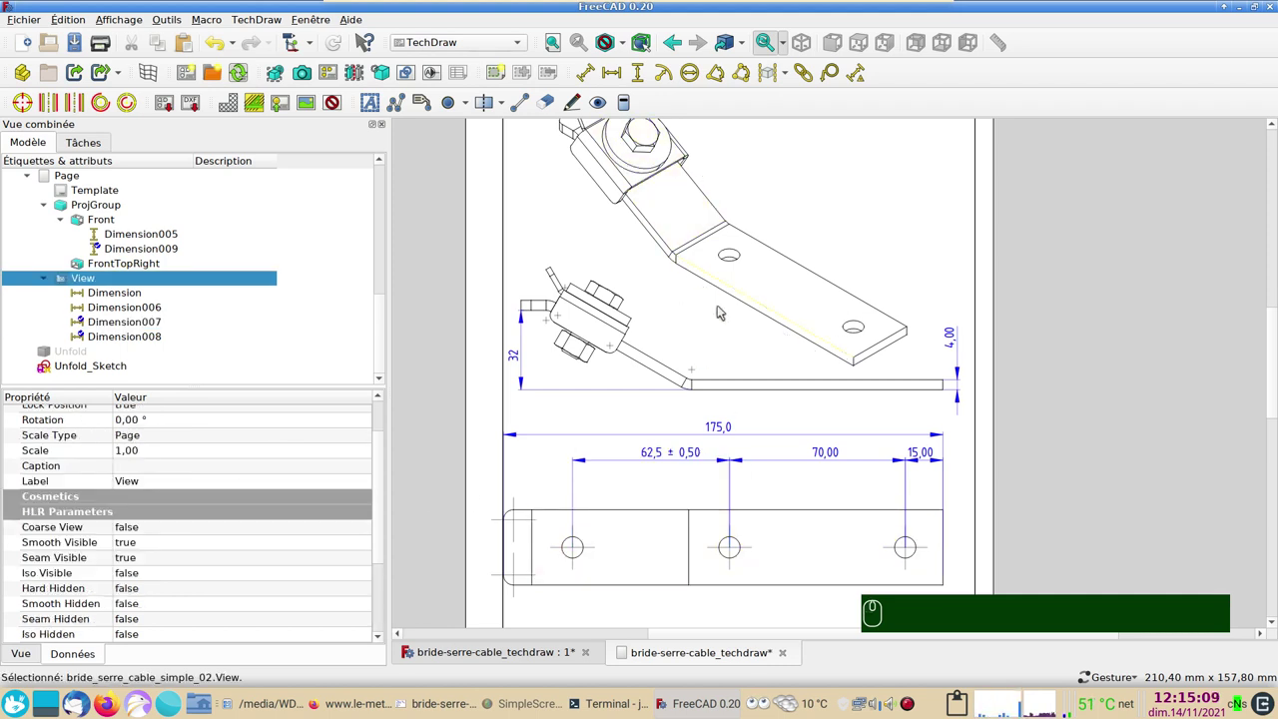
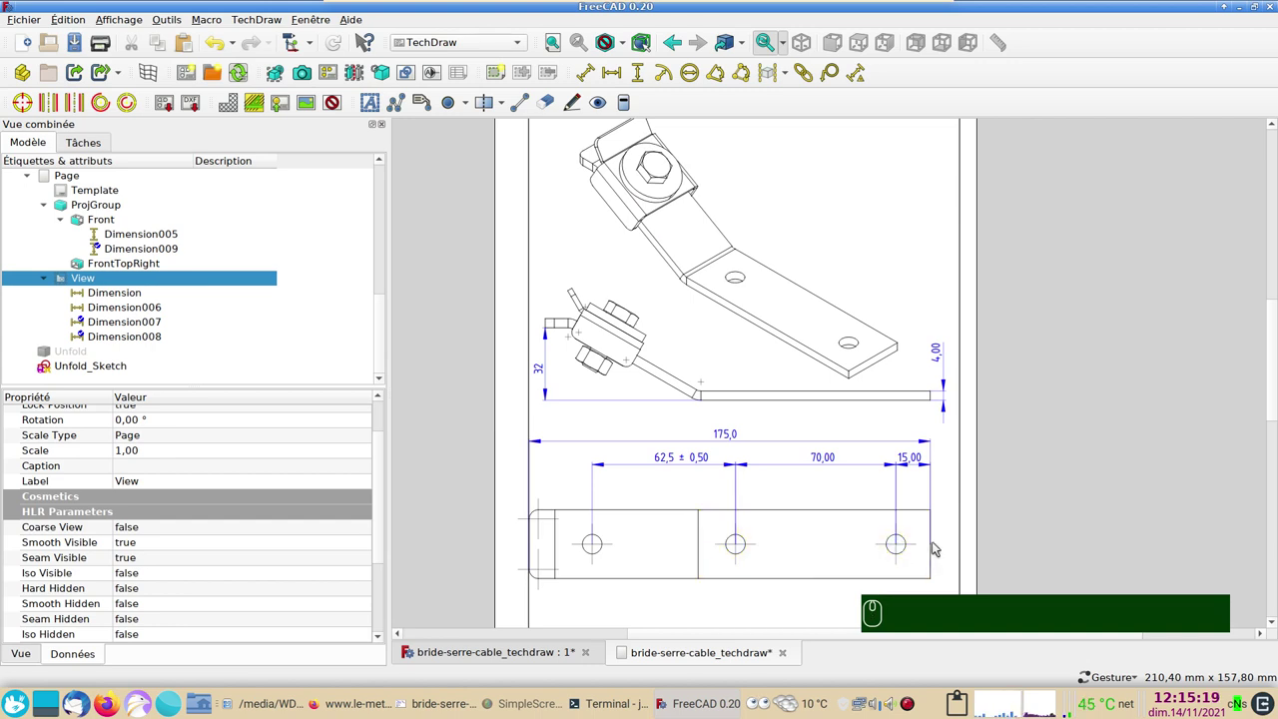
Add a 30,00 vertical height dimension right of the flat pattern and zoom out to show the whole page
click(933, 552)
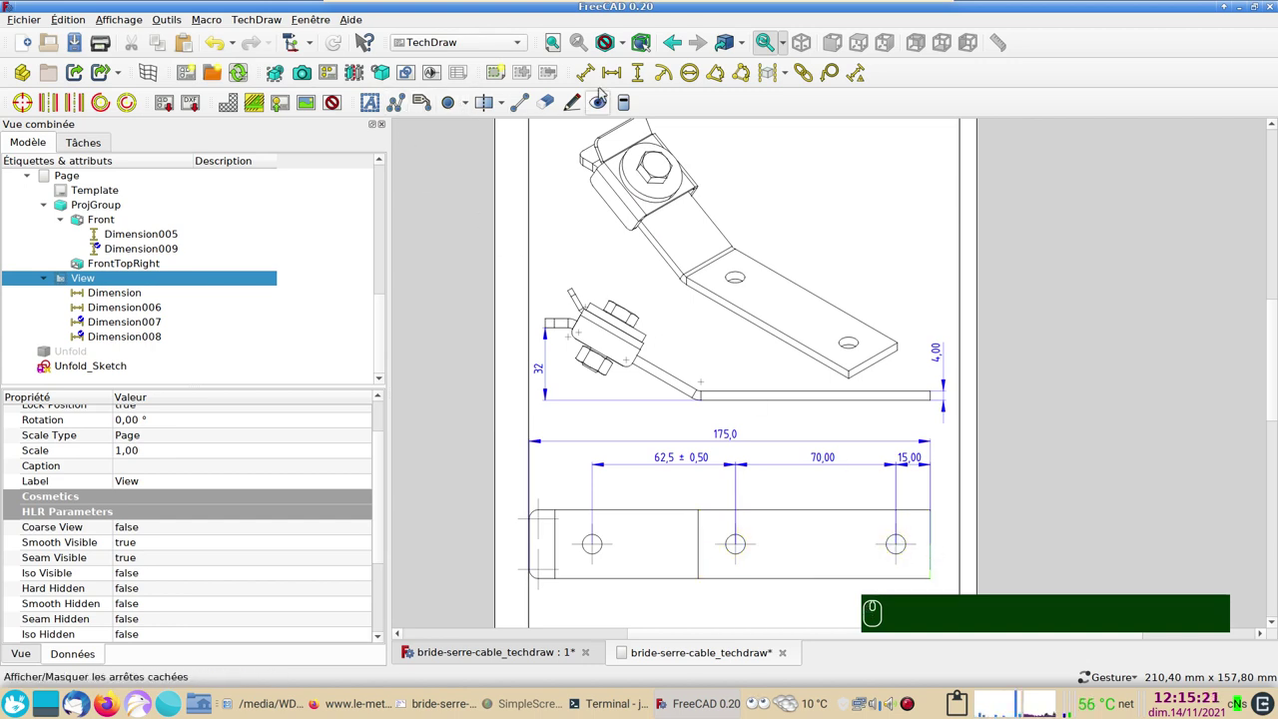
click(642, 72)
drag(904, 541, 893, 232)
drag(894, 238, 947, 478)
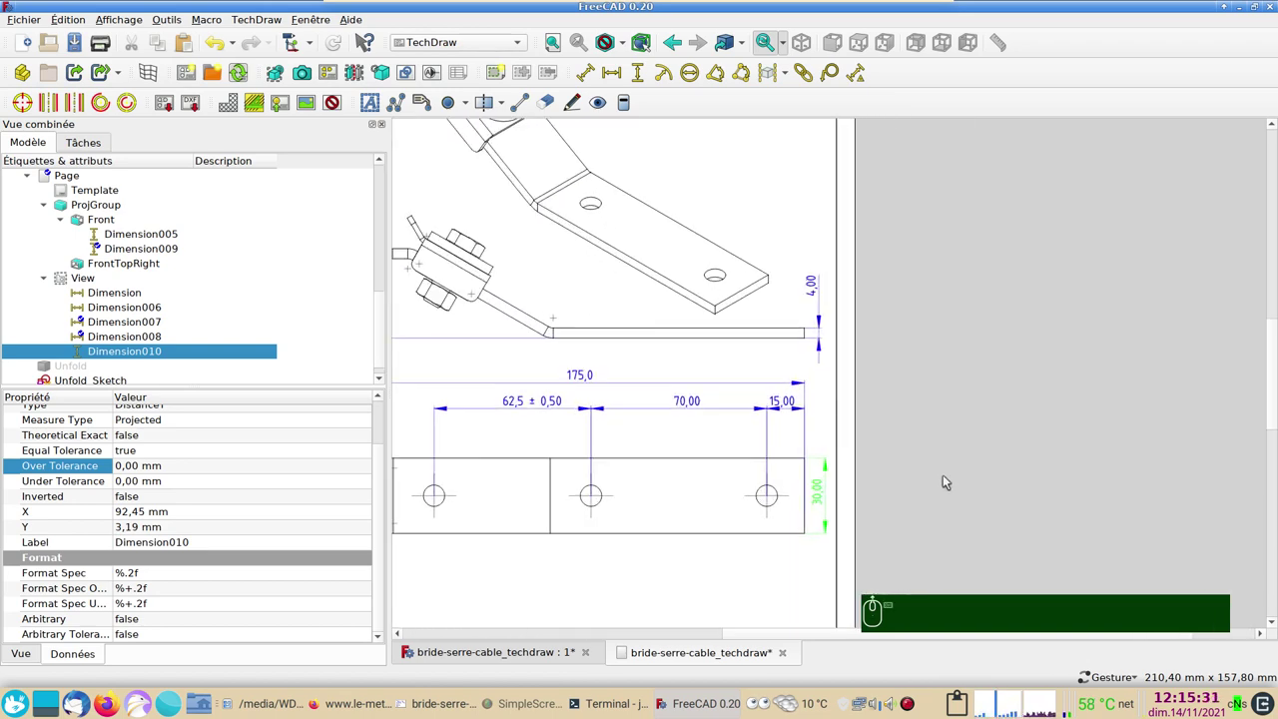
scroll(down, 3)
drag(931, 463, 941, 415)
scroll(down, 3)
middle_click(966, 346)
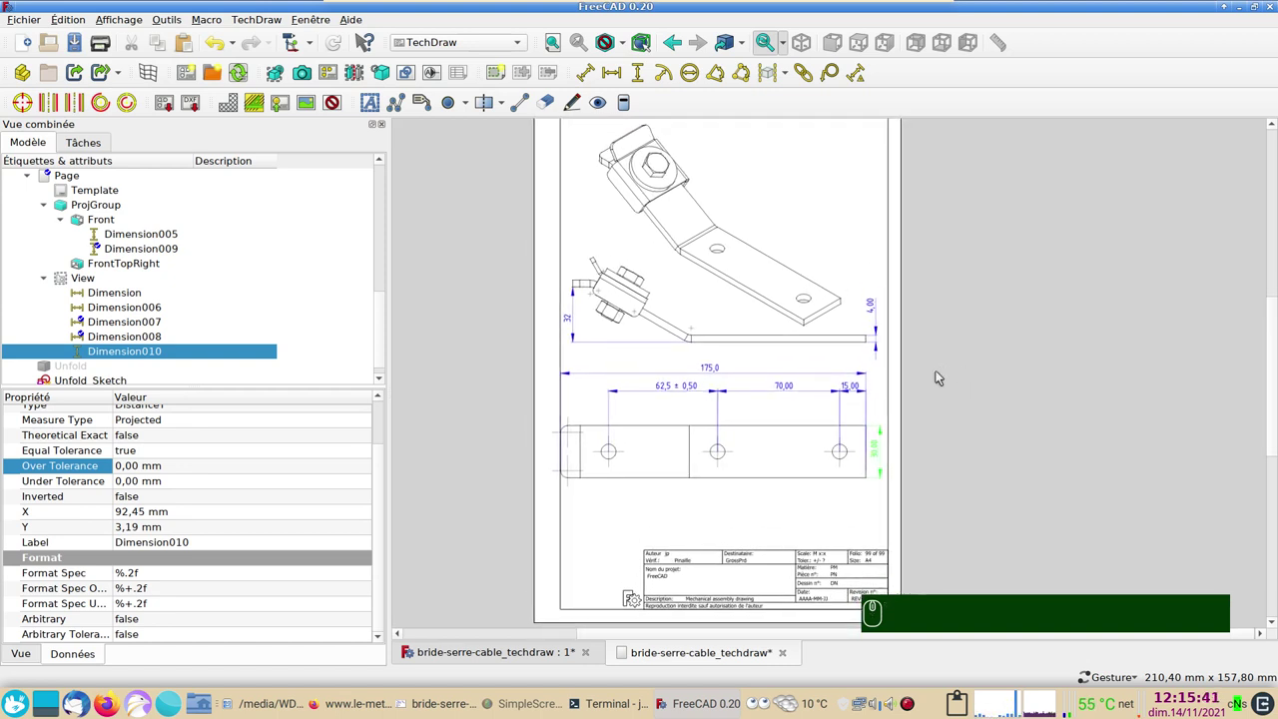